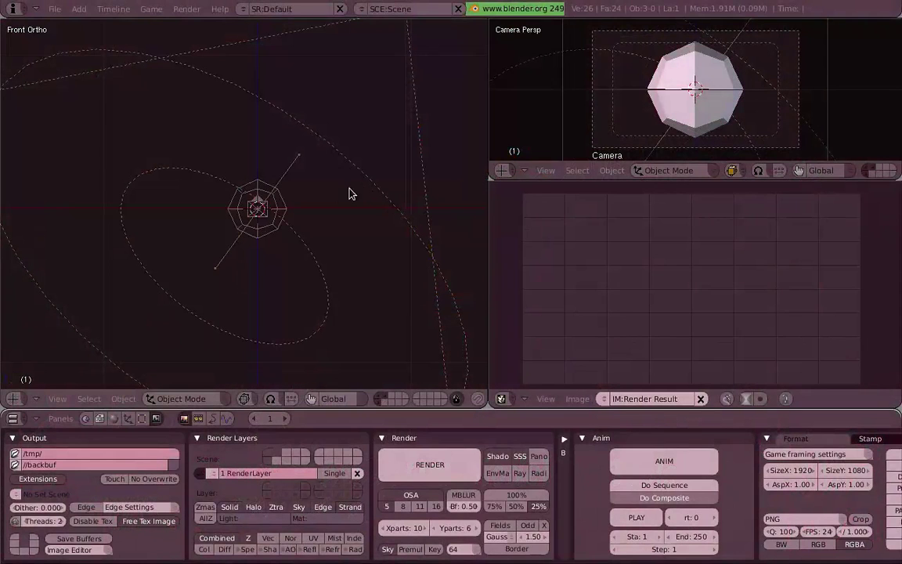
Maximize the 3D viewport showing the mesh, camera and lamp to fill the whole window.
middle_click(346, 198)
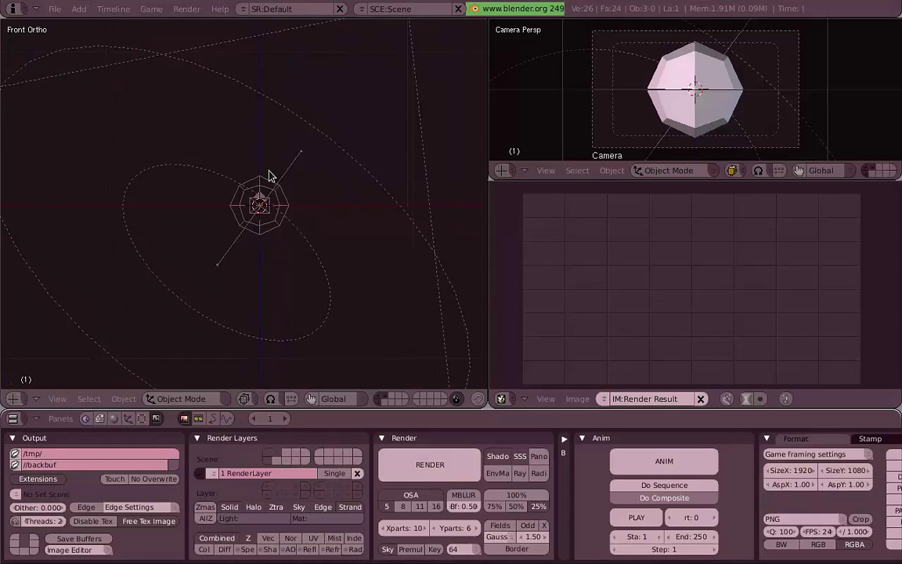
key("a")
key("b")
key("a")
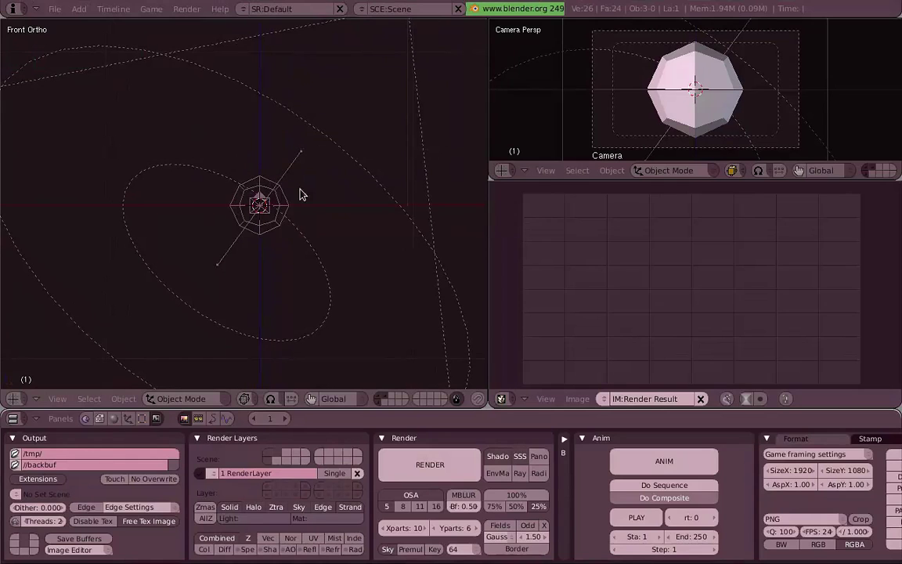
middle_click(326, 188)
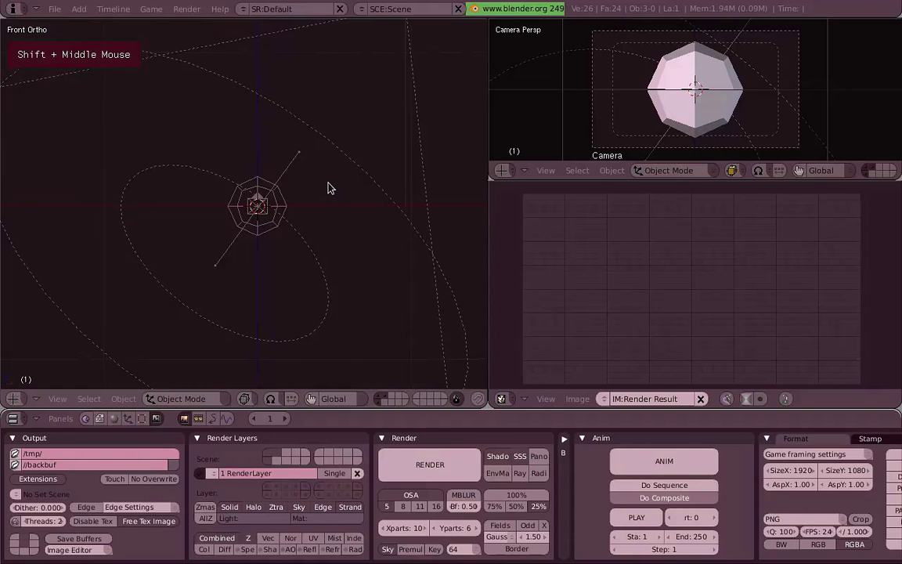
middle_click(515, 185)
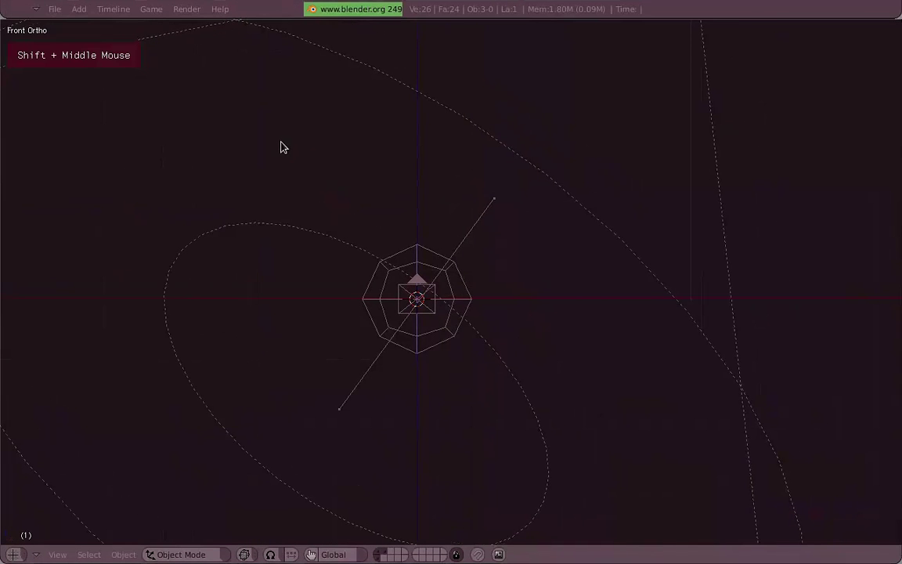
Delete every object in the scene and switch to top view.
key("a")
key("x")
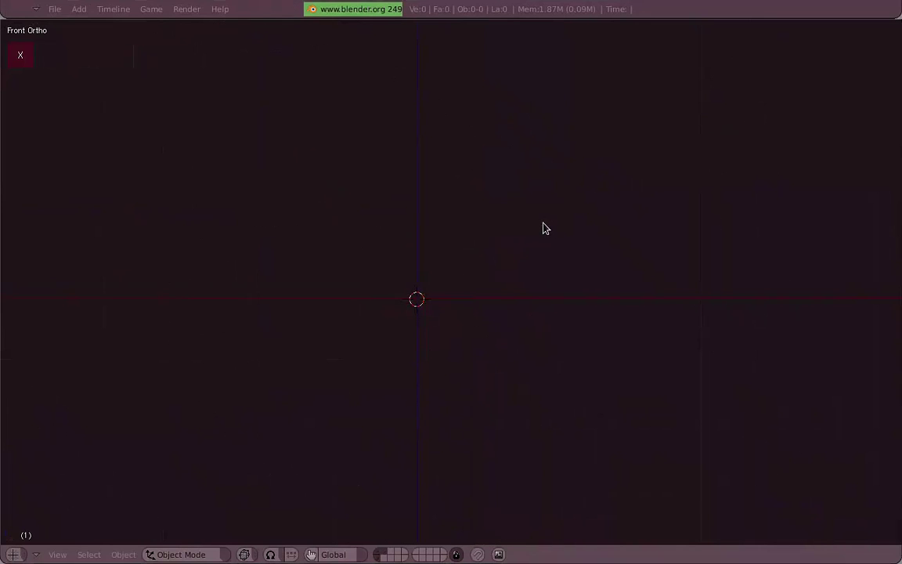
key("KP_7")
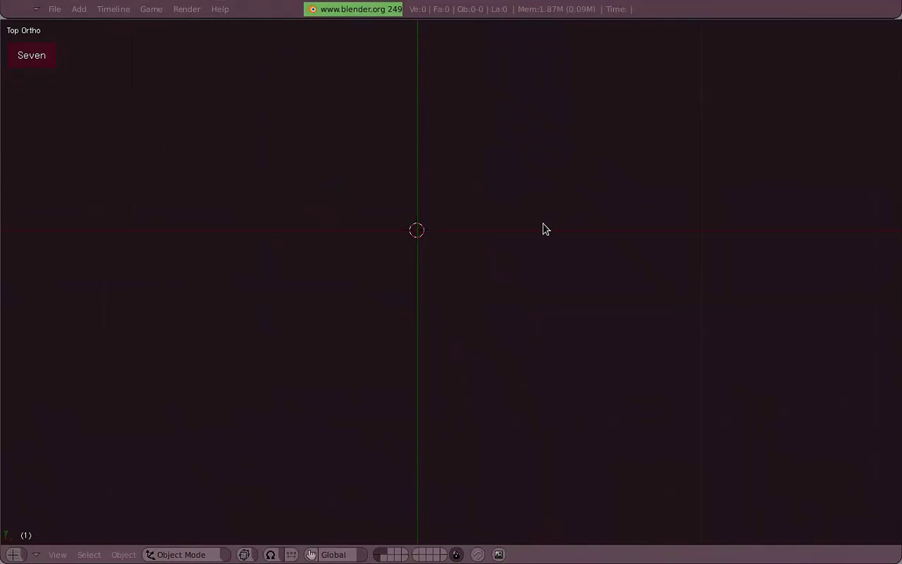
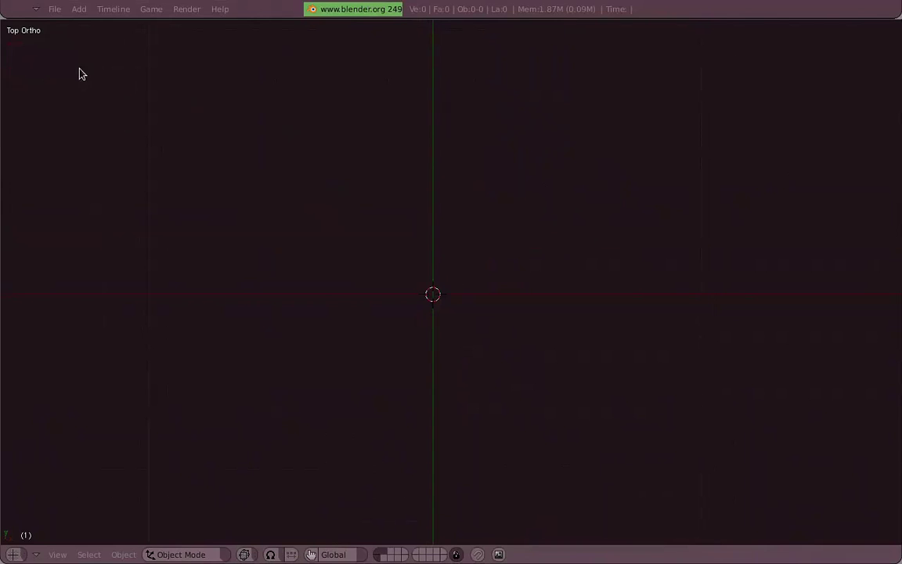
middle_click(96, 73)
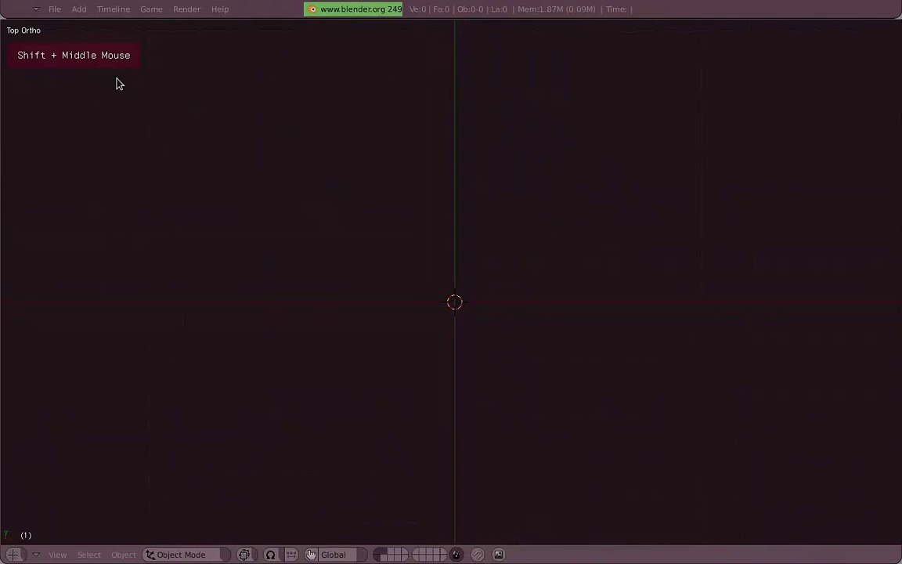
middle_click(356, 165)
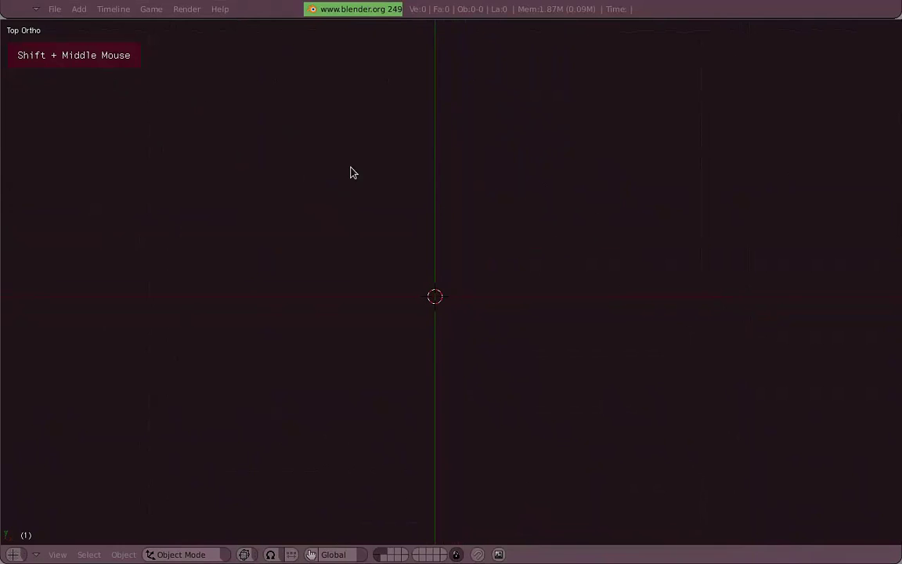
middle_click(414, 172)
middle_click(511, 227)
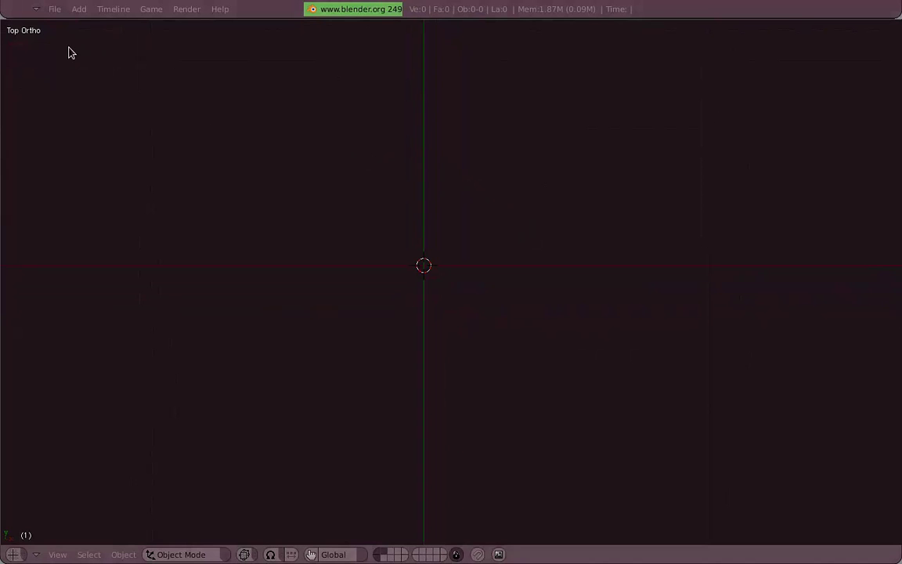
Add a circle mesh with 8 vertices and radius 1 from the Add menu.
key("1")
key("7")
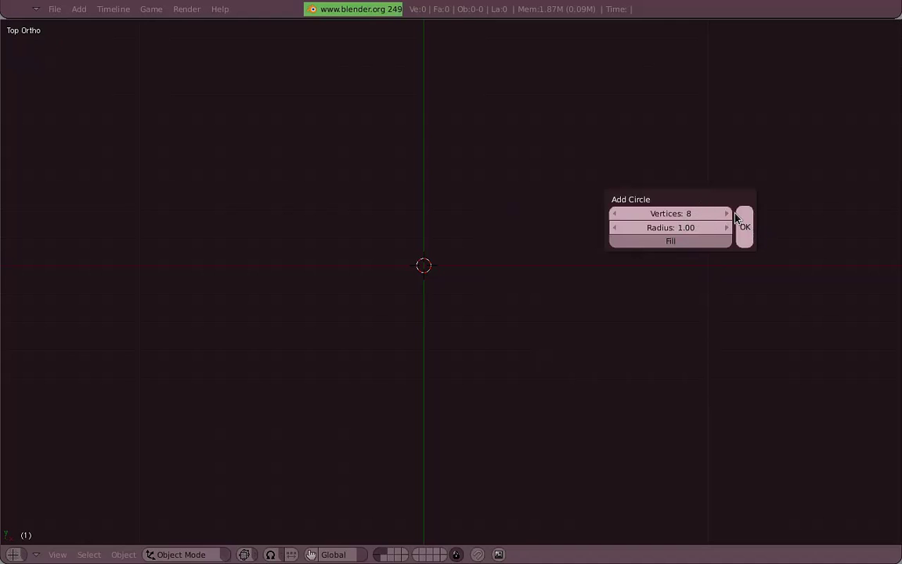
From front view, extrude the 8-vertex circle upward along Z.
scroll("up", 3)
middle_click(415, 242)
middle_click(394, 317)
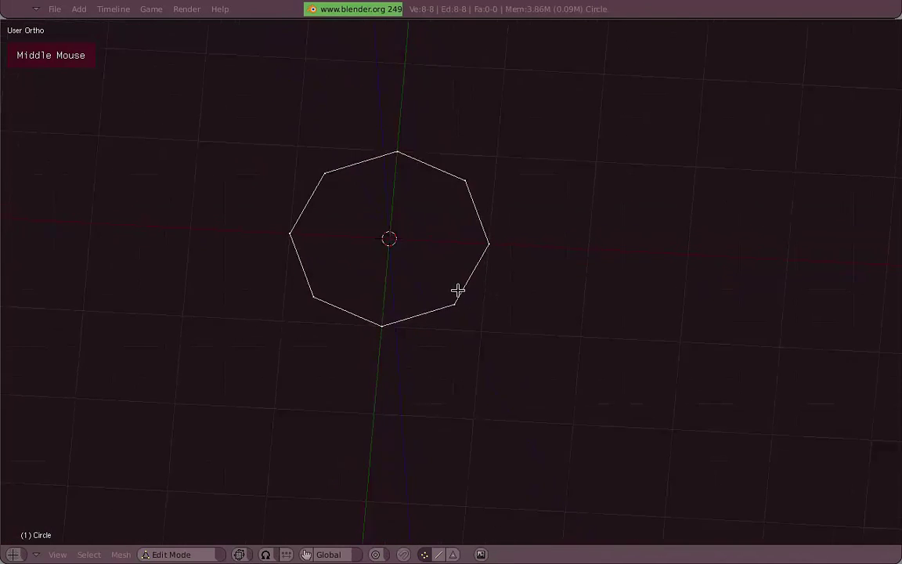
key("KP_1")
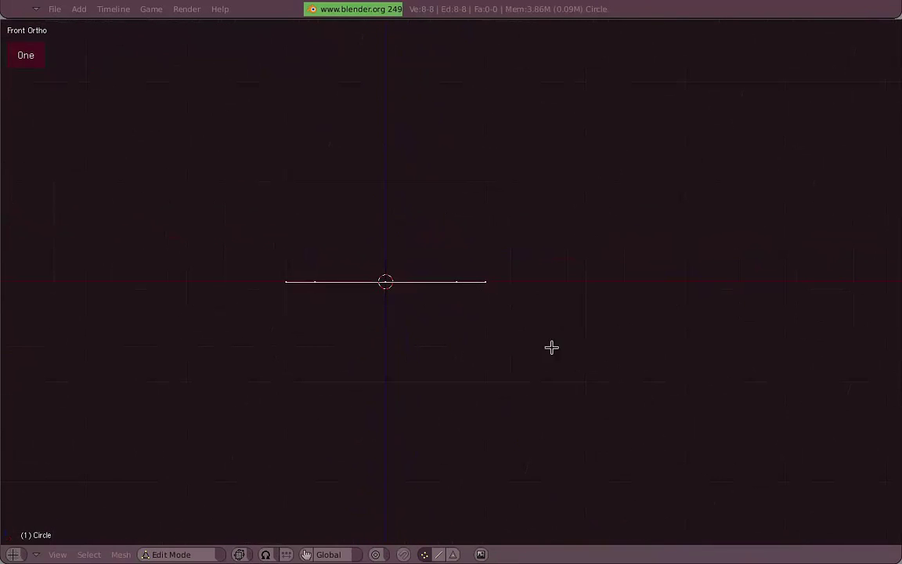
scroll("down", 3)
middle_click(550, 309)
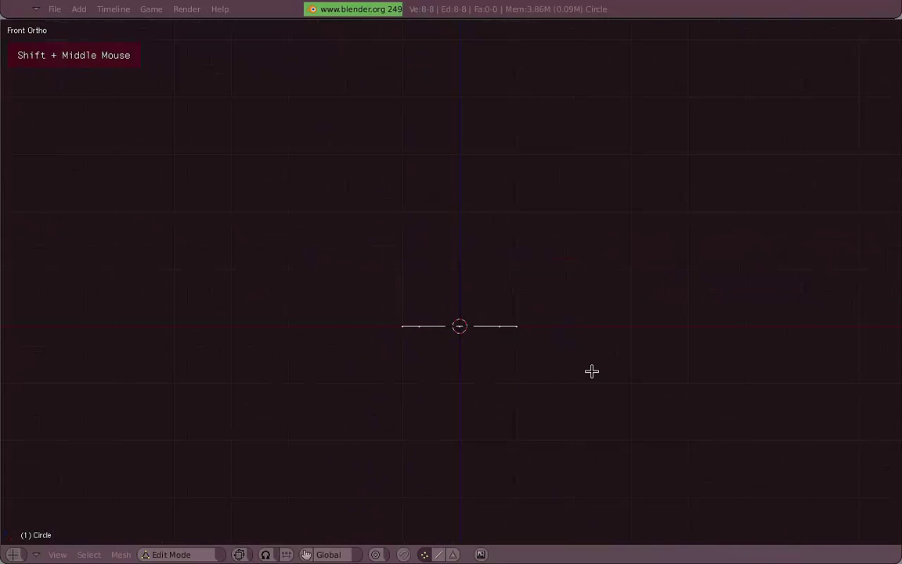
key("g")
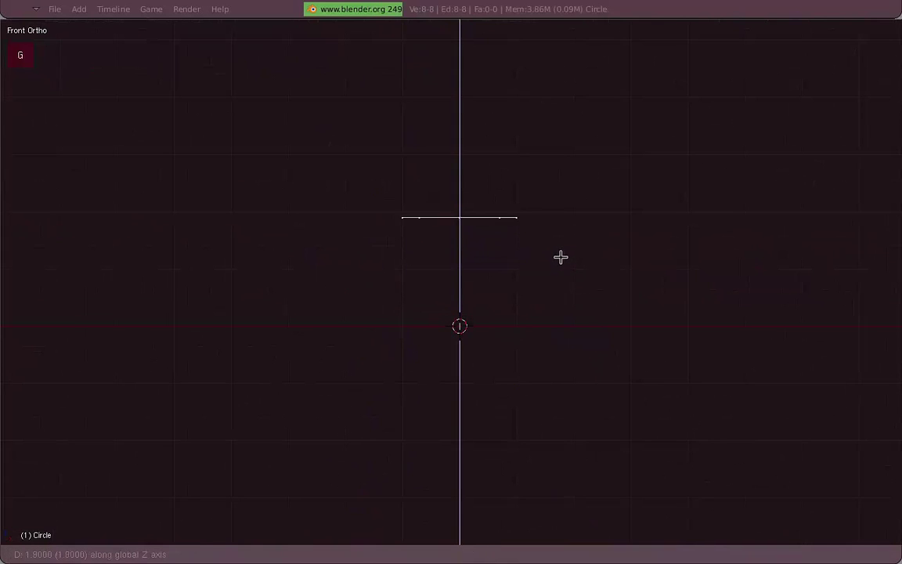
Extrude the ring again downward past the origin, forming an open octagonal tube.
scroll("up", 3)
middle_click(551, 310)
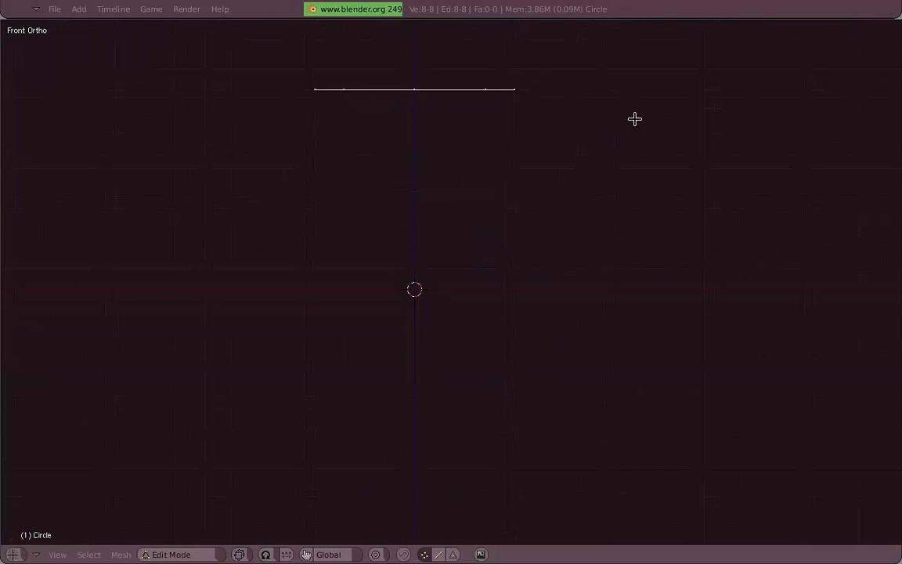
key("e")
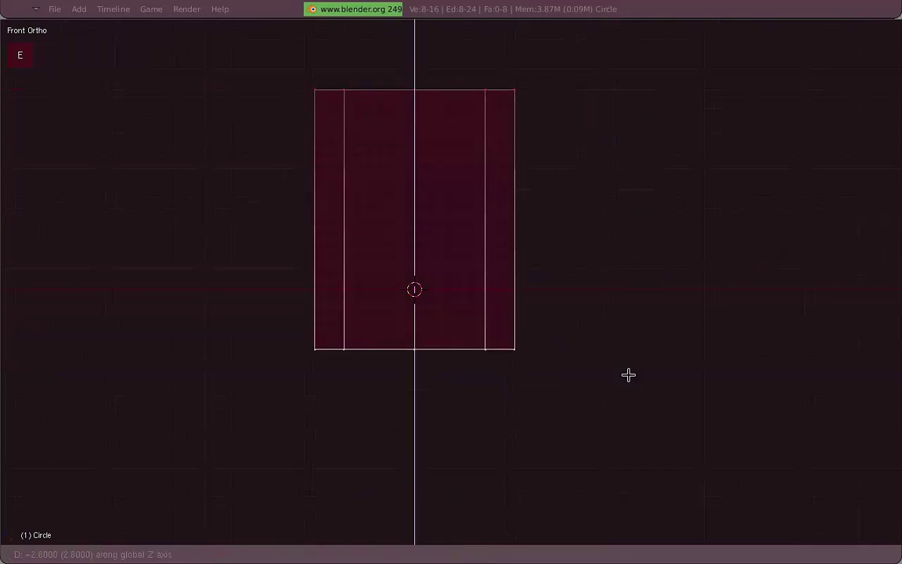
key("a")
middle_click(458, 226)
key("3")
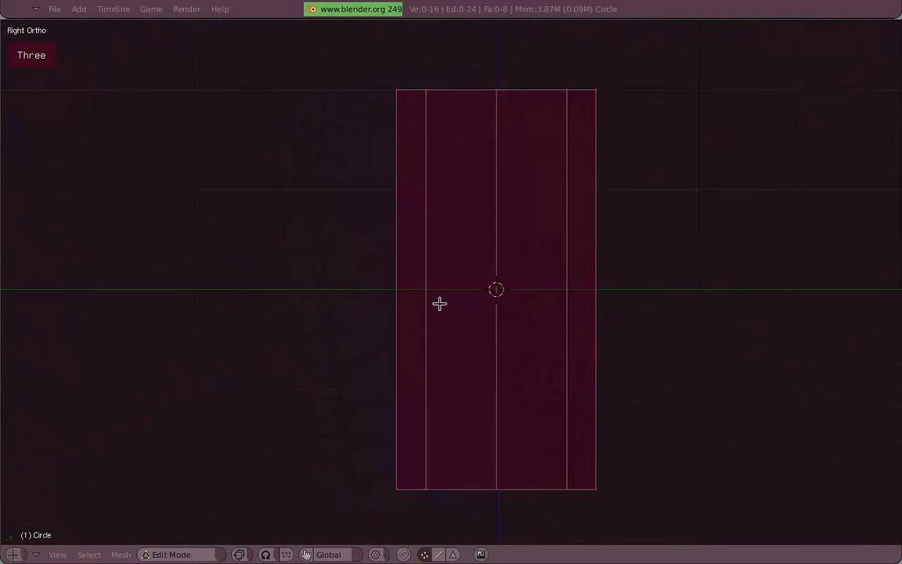
key("1")
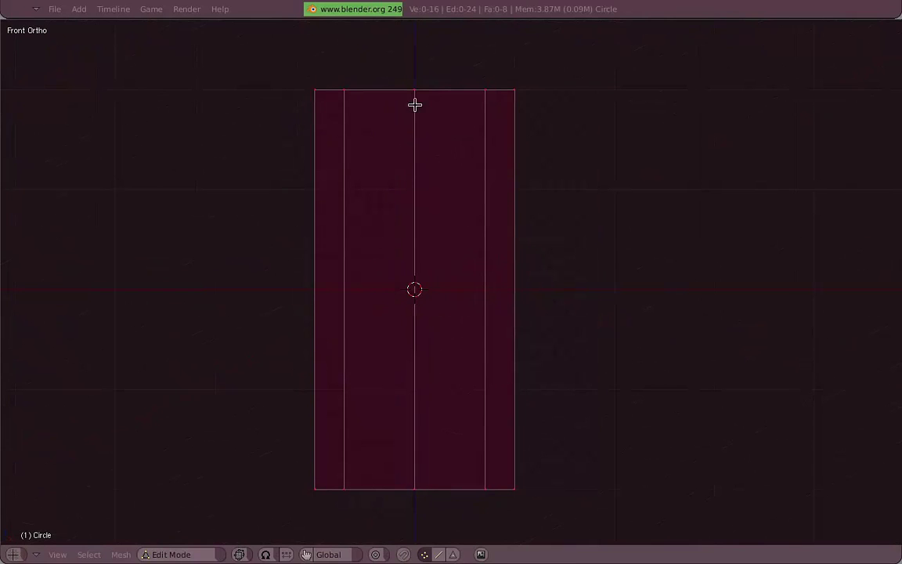
Inspect the tube from perspective, side and front views and select it.
middle_click(367, 176)
right_click(444, 116)
right_click(471, 505)
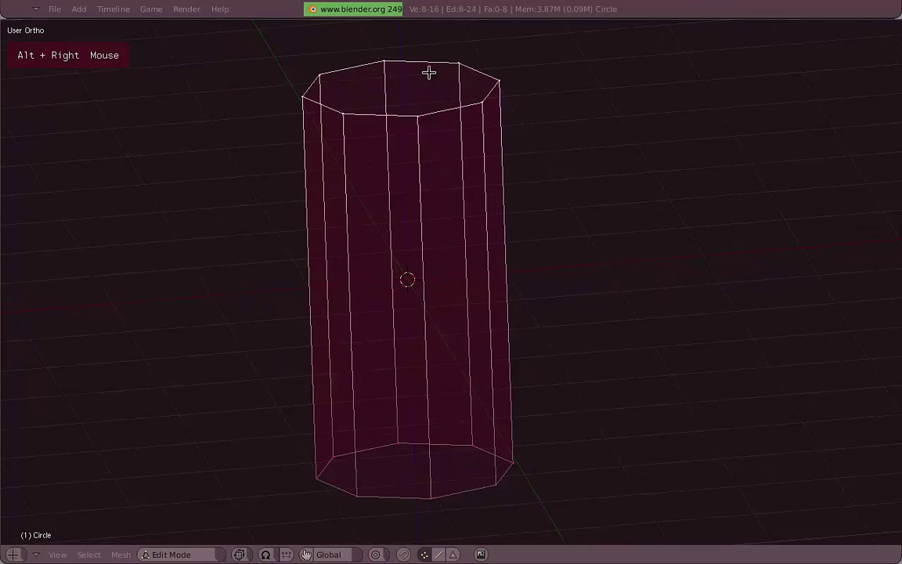
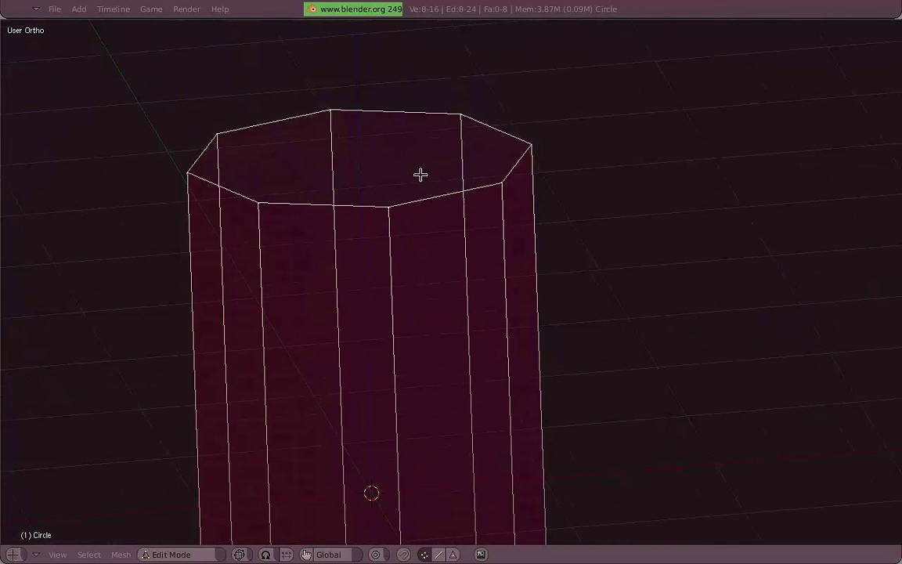
middle_click(473, 306)
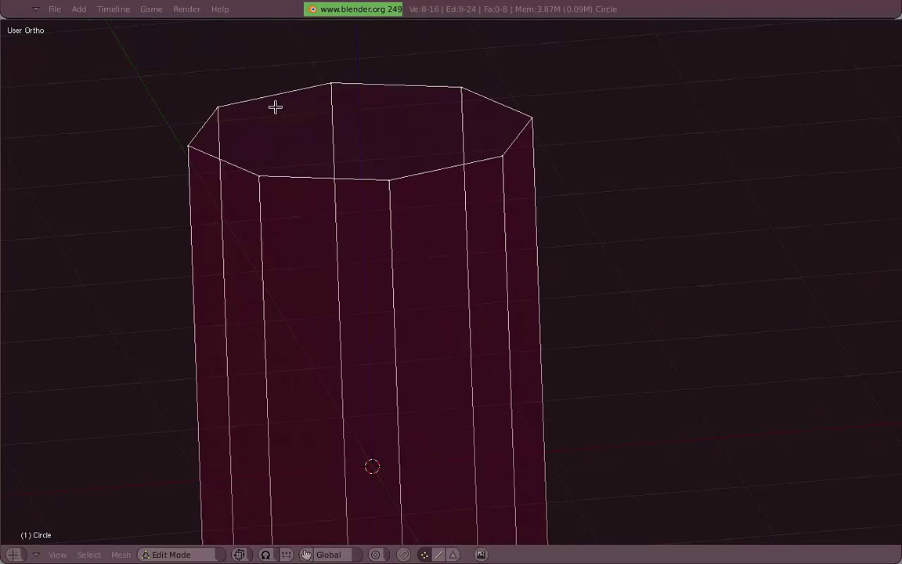
middle_click(451, 259)
key("KP_3")
scroll("down", 3)
key("KP_1")
middle_click(595, 425)
key("a")
middle_click(447, 324)
key("KP_3")
key("KP_1")
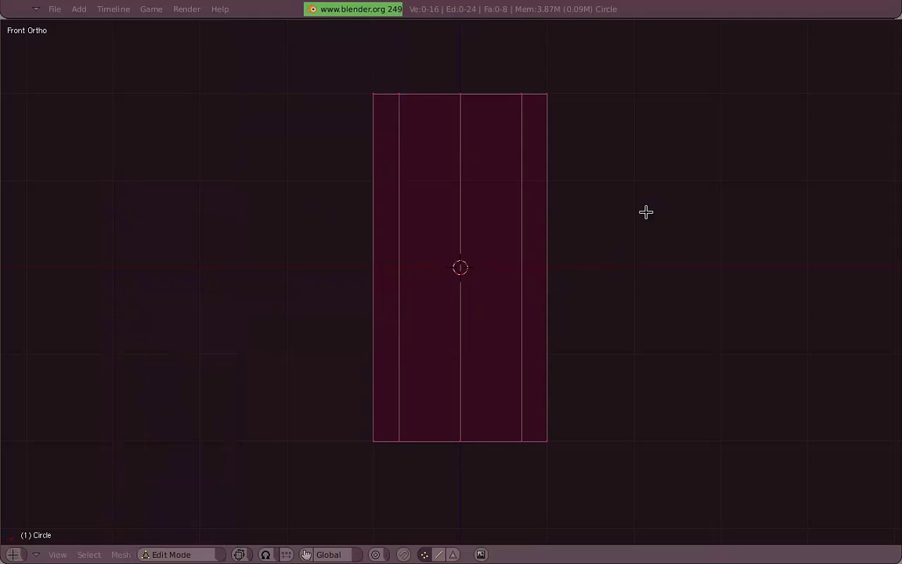
Loop-cut seven horizontal edge rings into the tube, giving 72 vertices and 64 faces.
key("k")
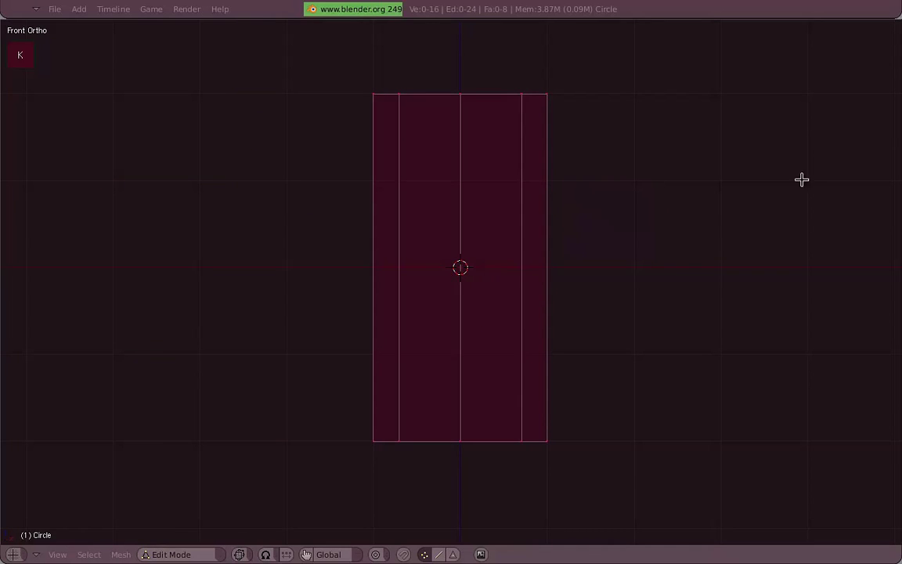
key("ctrl+r")
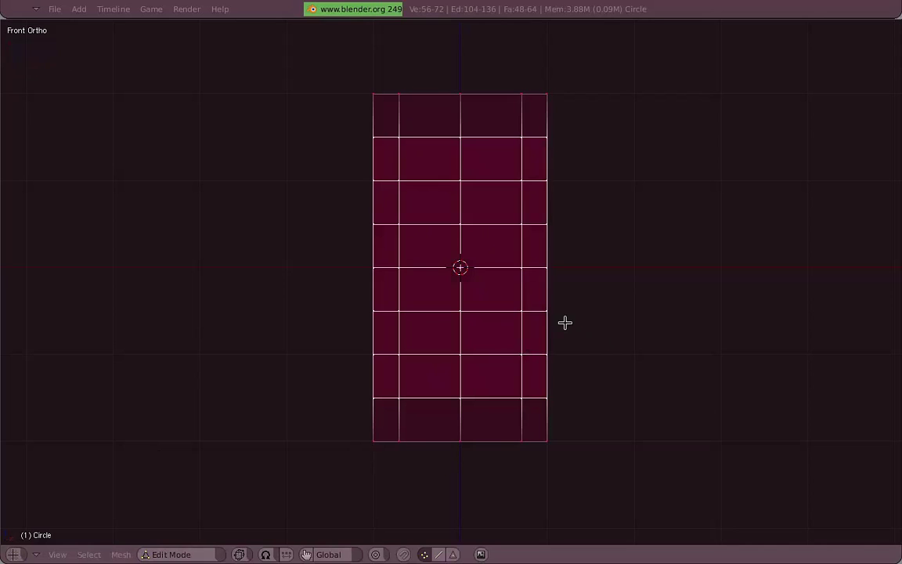
middle_click(551, 285)
Deselect the tube's vertices and check the merged mesh from front and side.
key("KP_1")
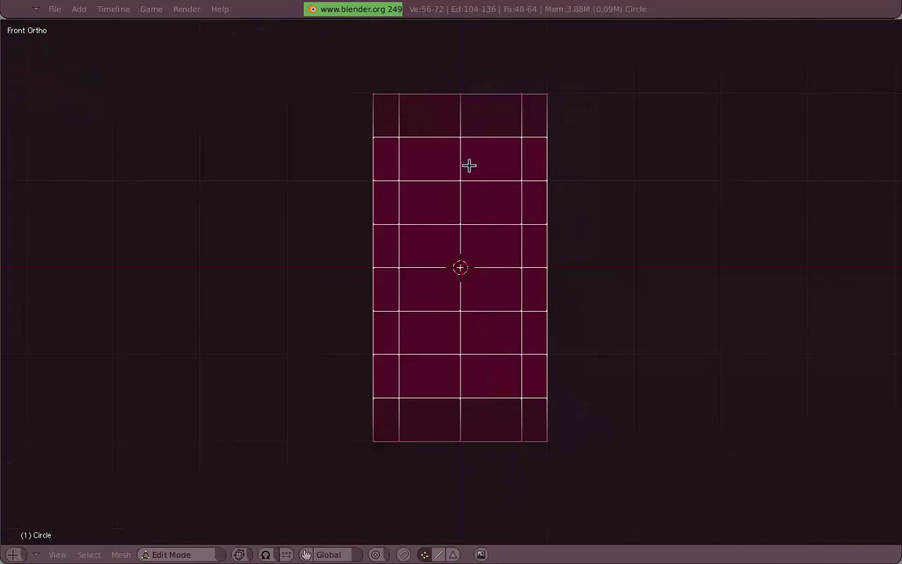
key("a")
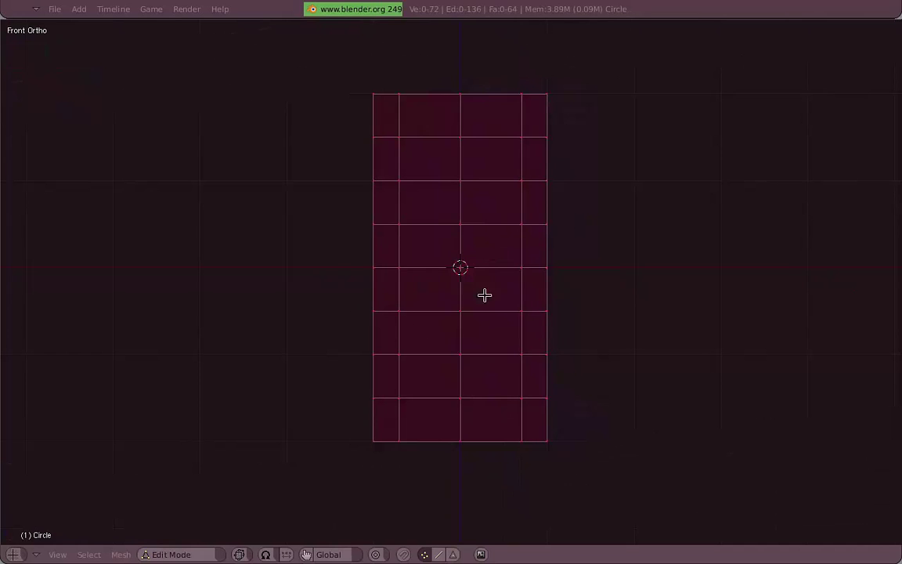
middle_click(571, 249)
key("KP_3")
key("KP_1")
middle_click(567, 265)
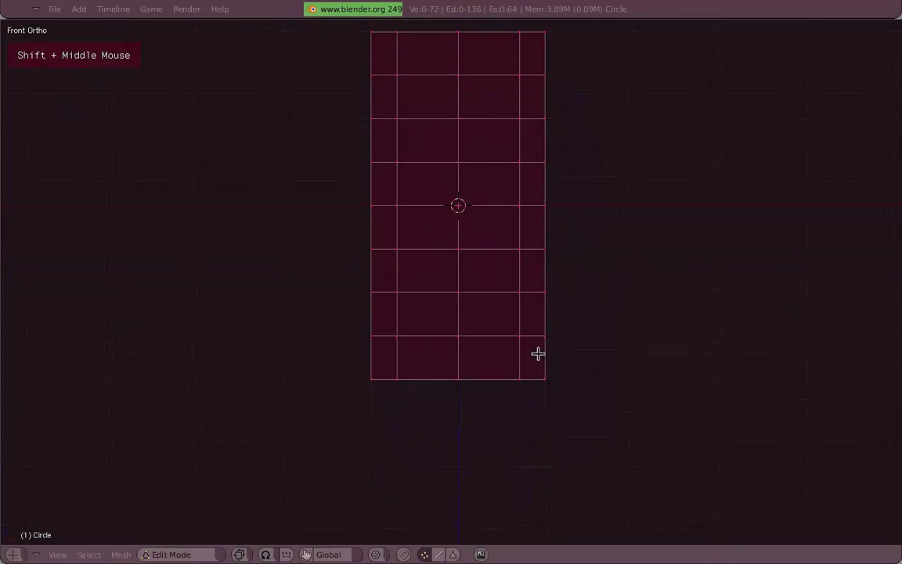
scroll("up", 3)
Try an extra loop cut near the tube's bottom, undo it, and select the whole mesh.
key("k")
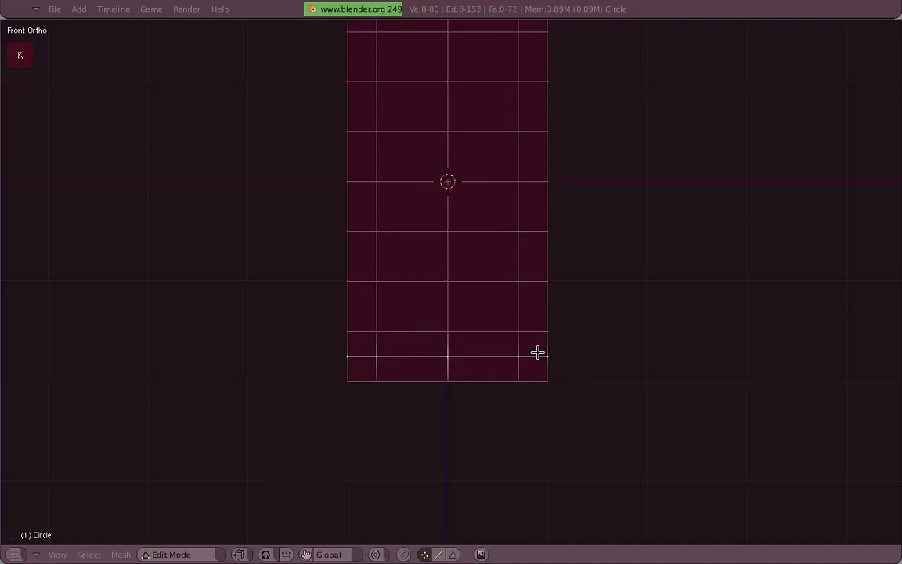
scroll("up", 3)
scroll("up", 3)
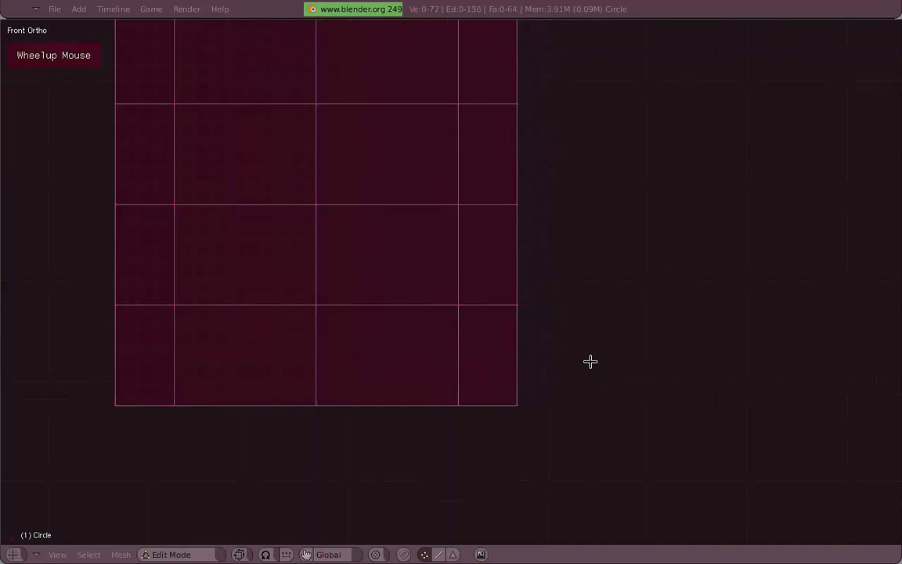
scroll("down", 3)
middle_click(584, 309)
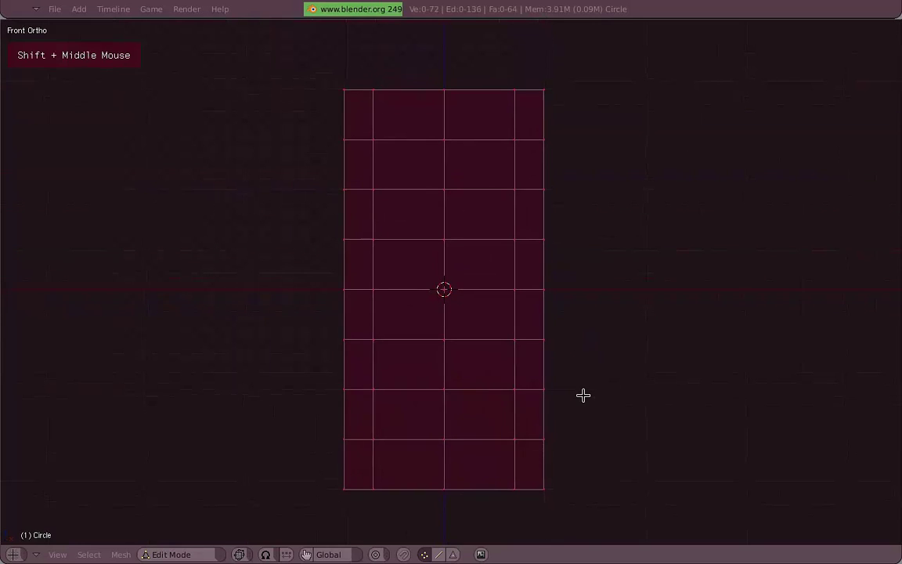
key("a")
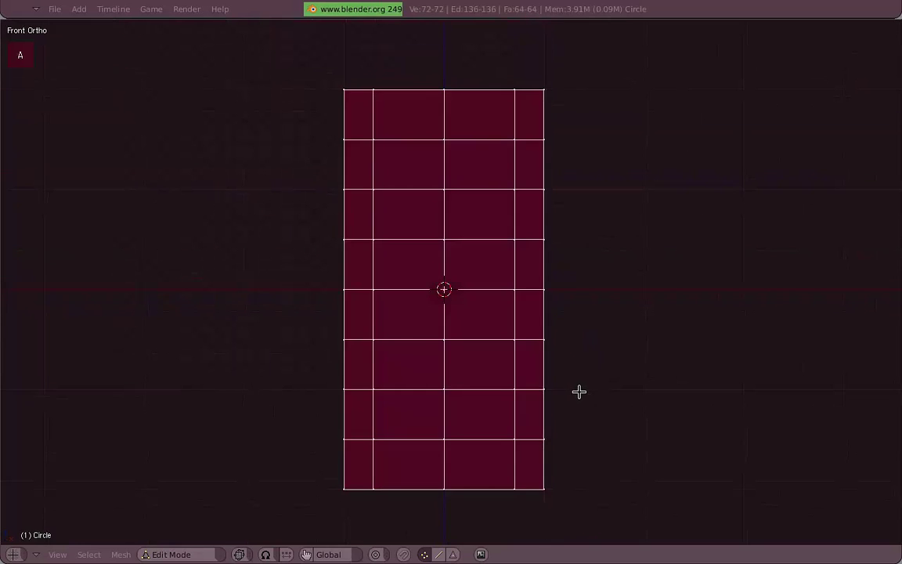
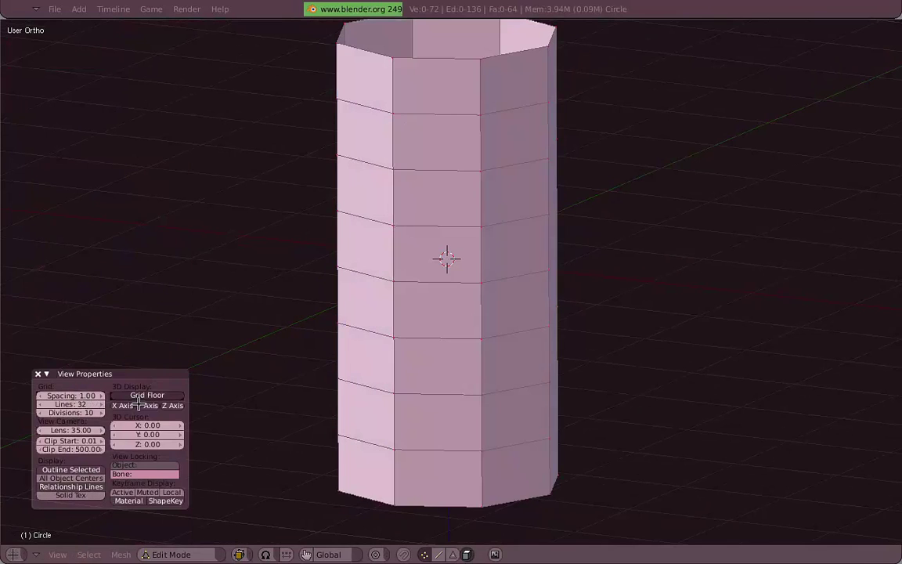
key("KP_1")
key("z")
key("a")
middle_click(438, 219)
key("1")
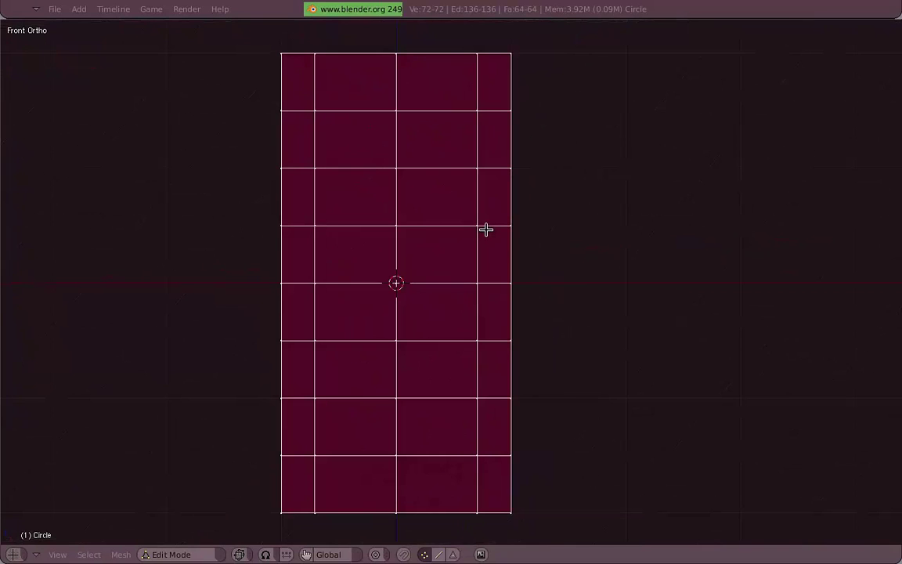
key("a")
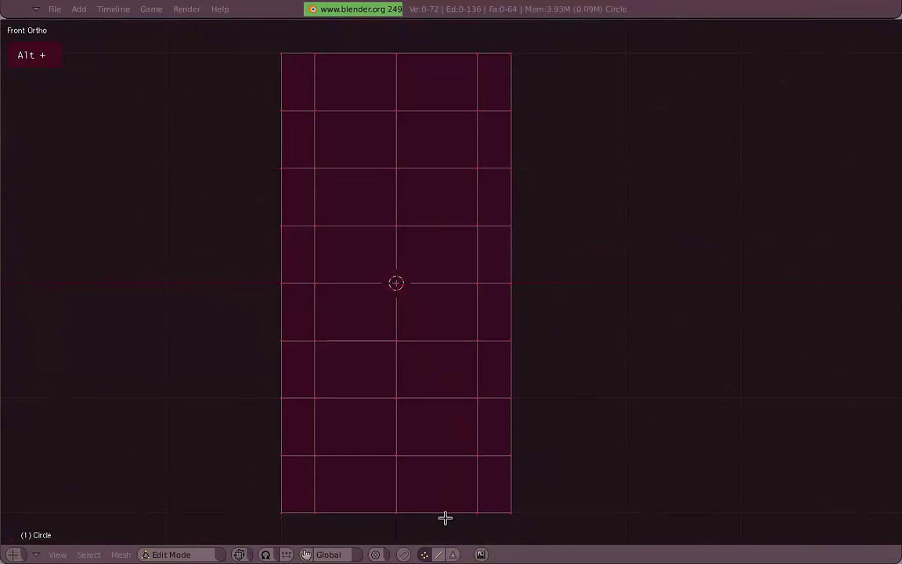
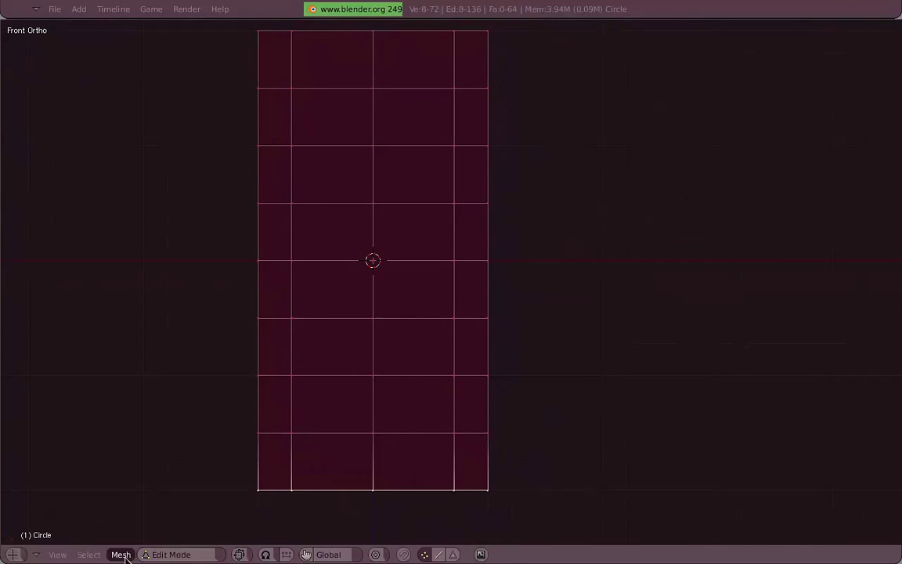
Test moving and rotating the bottom ring with smooth proportional falloff, cancelling each bend.
key("g")
key("r")
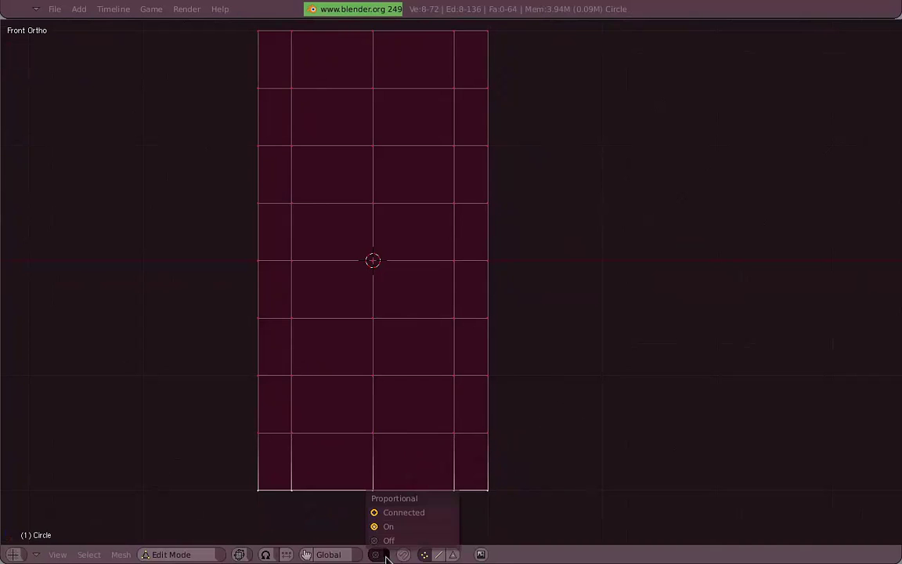
key("g")
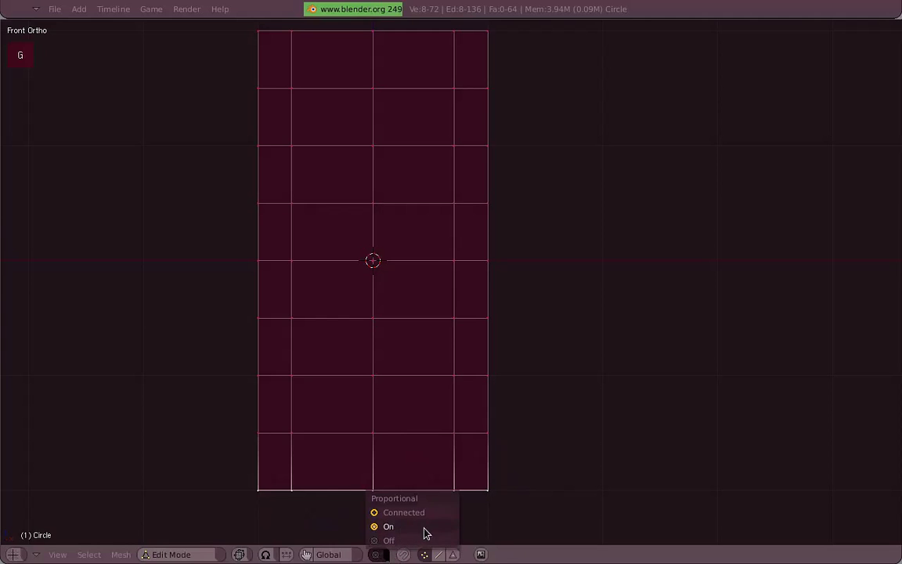
key("g")
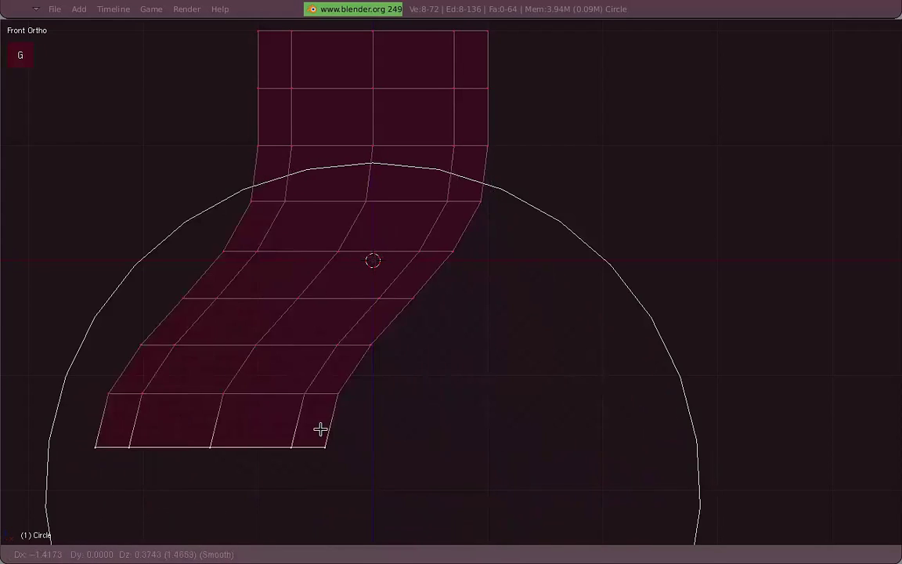
key("r")
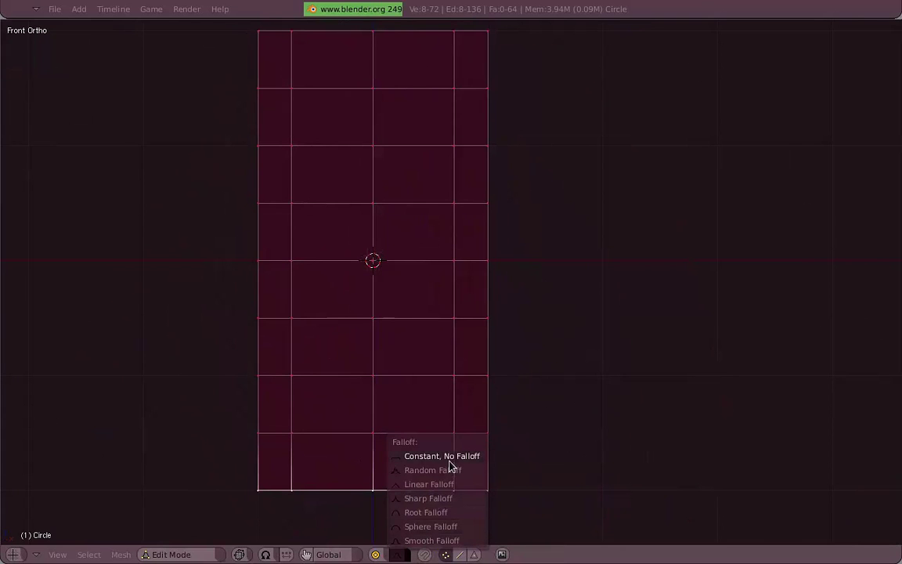
Move the bottom ring again with smooth falloff, cancel, then begin rotating it.
key("g")
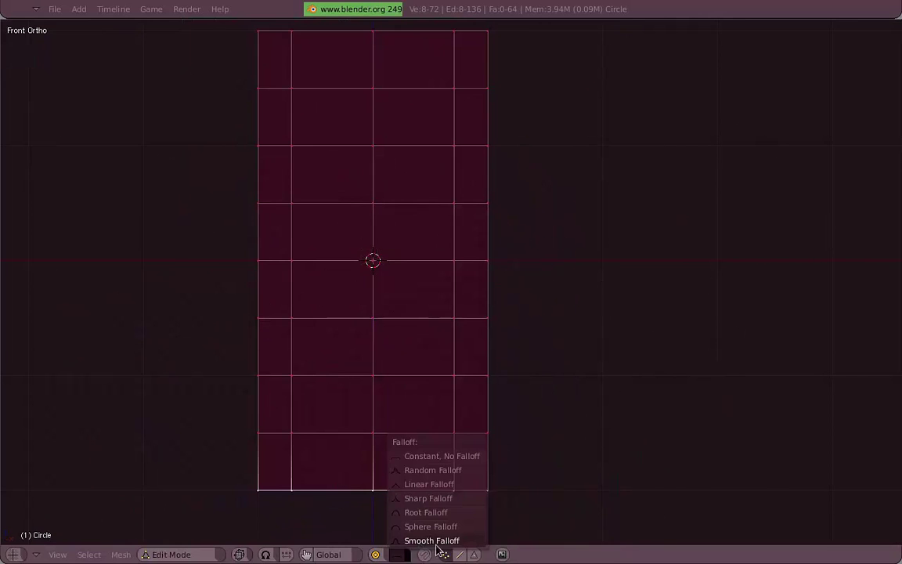
key("g")
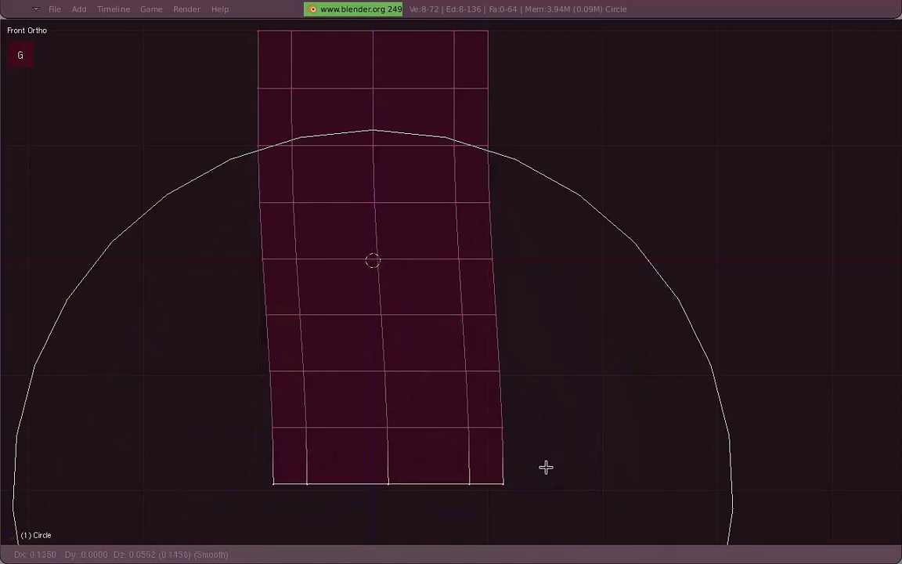
key("g")
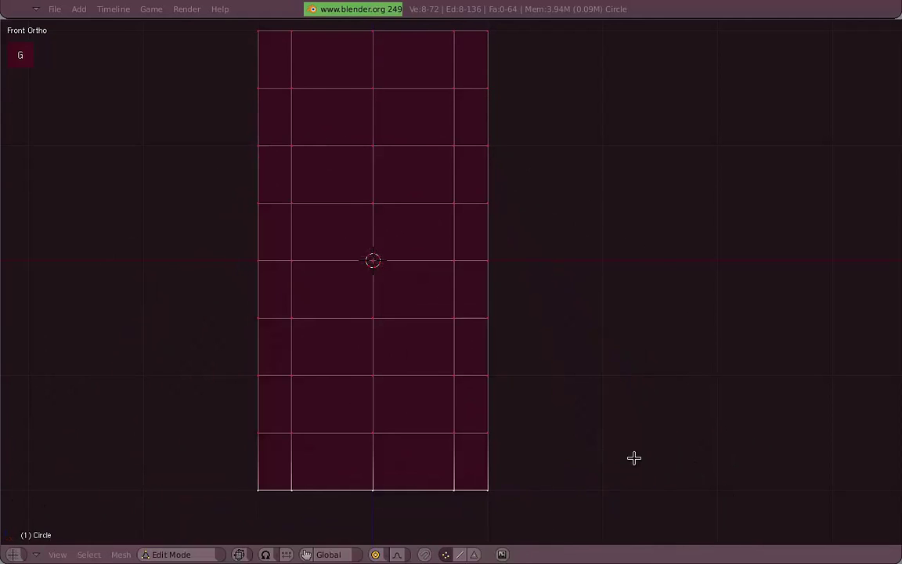
key("r")
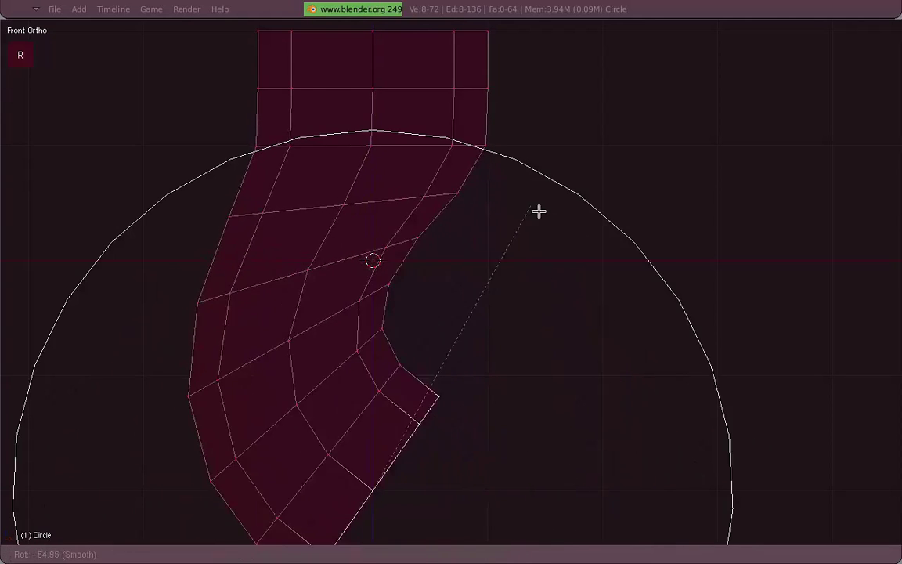
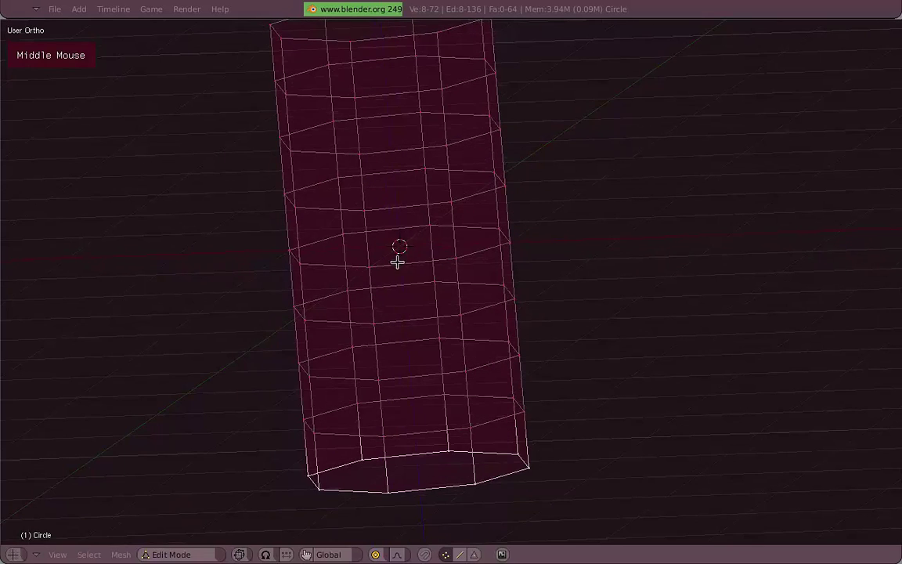
Cancel the bottom-ring rotation and recenter the view and 3D cursor on the tube.
scroll("up", 3)
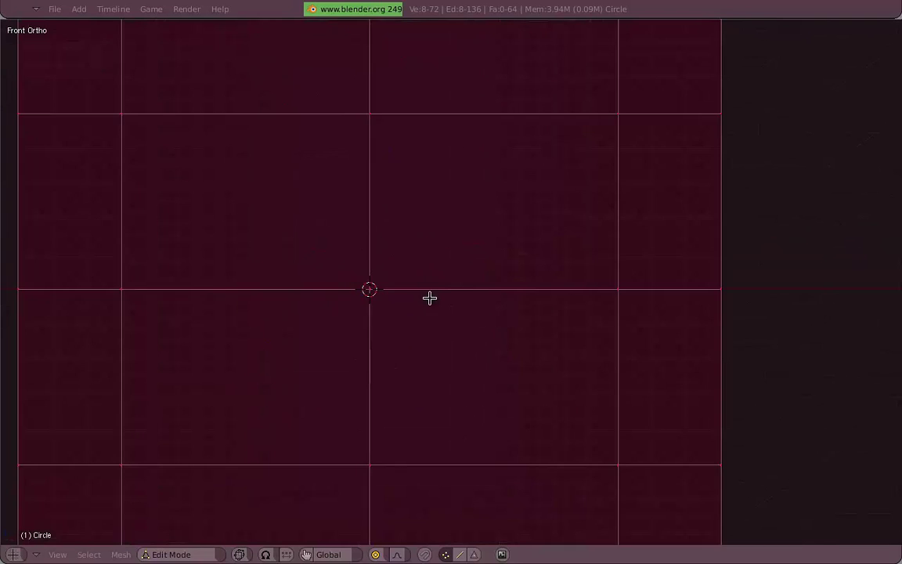
scroll("down", 3)
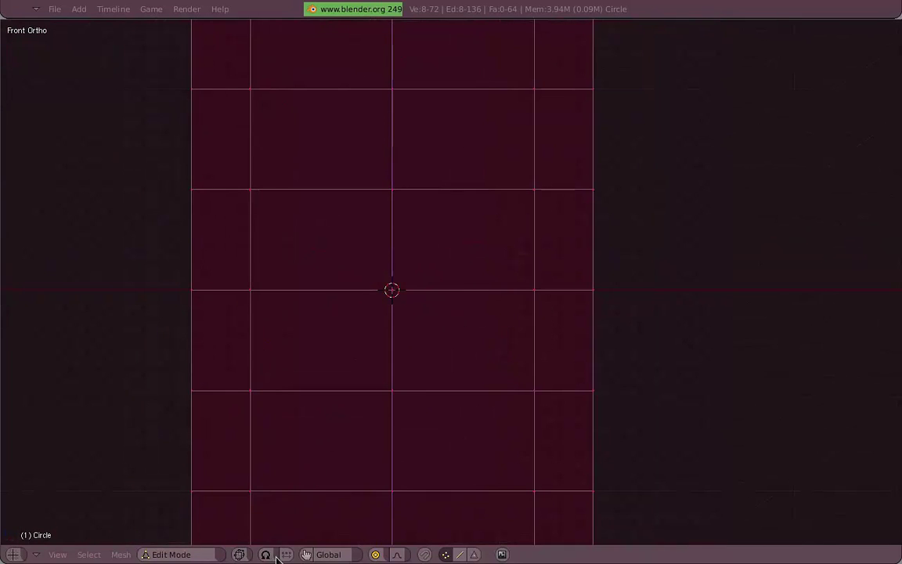
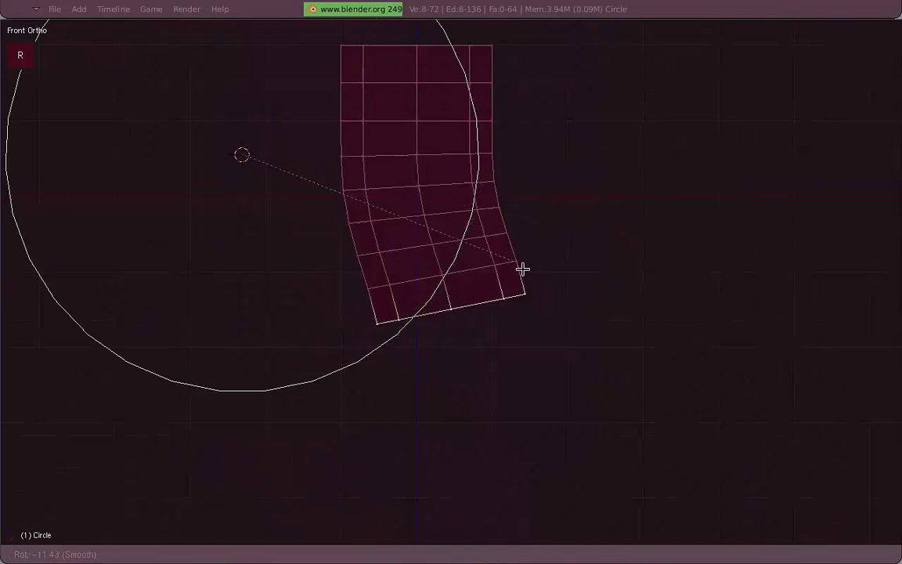
middle_click(451, 221)
key("1")
middle_click(503, 181)
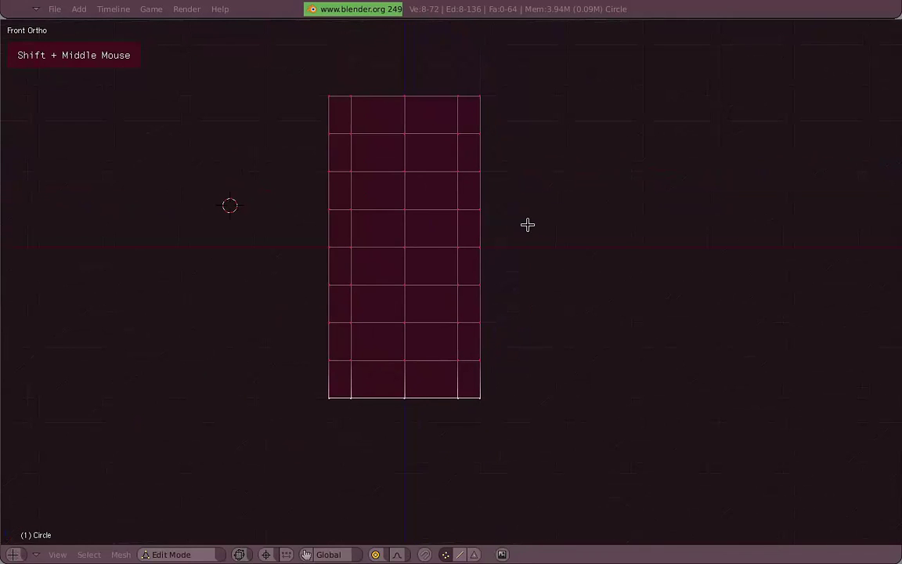
key("shift+c")
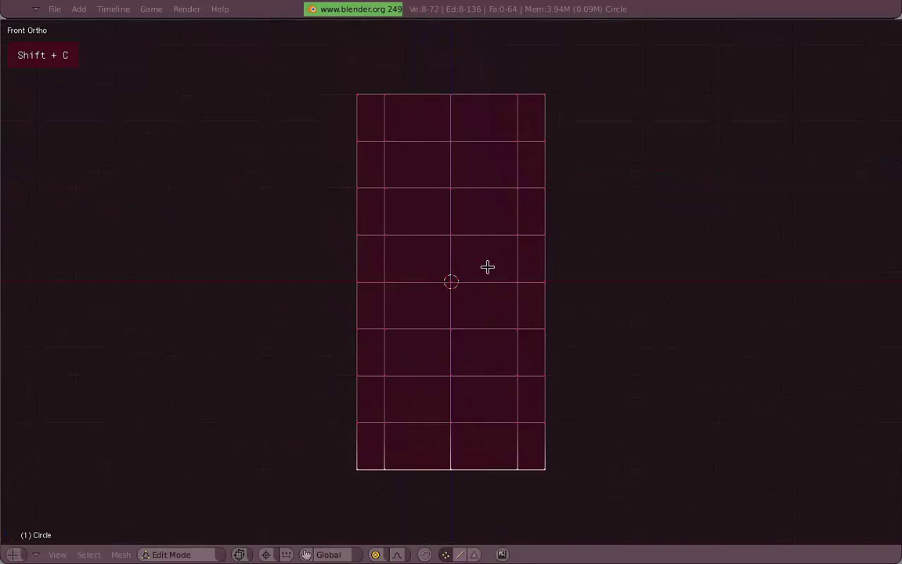
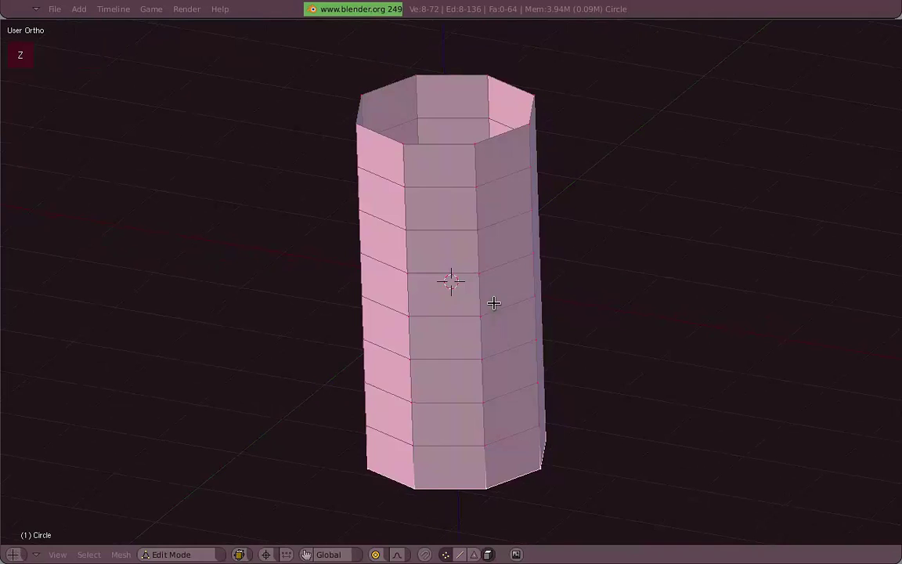
scroll("down", 3)
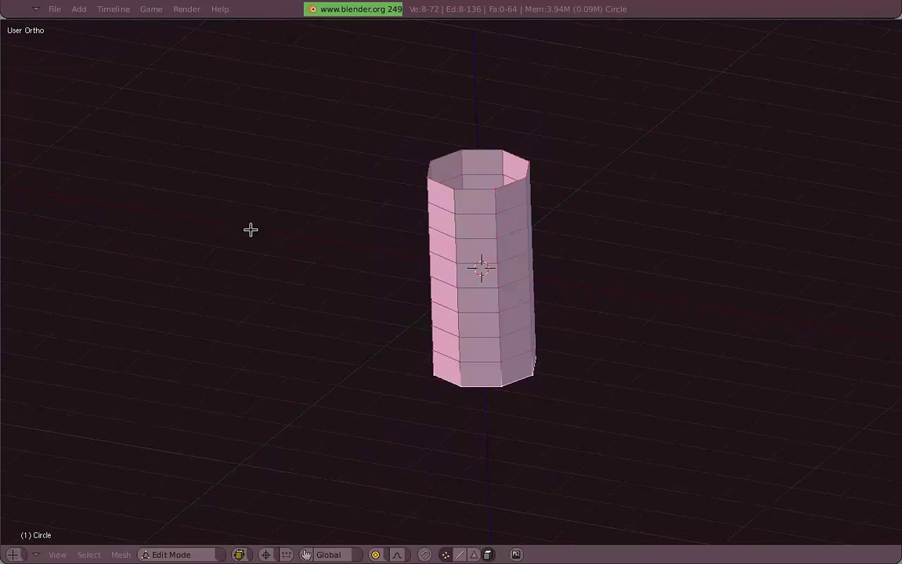
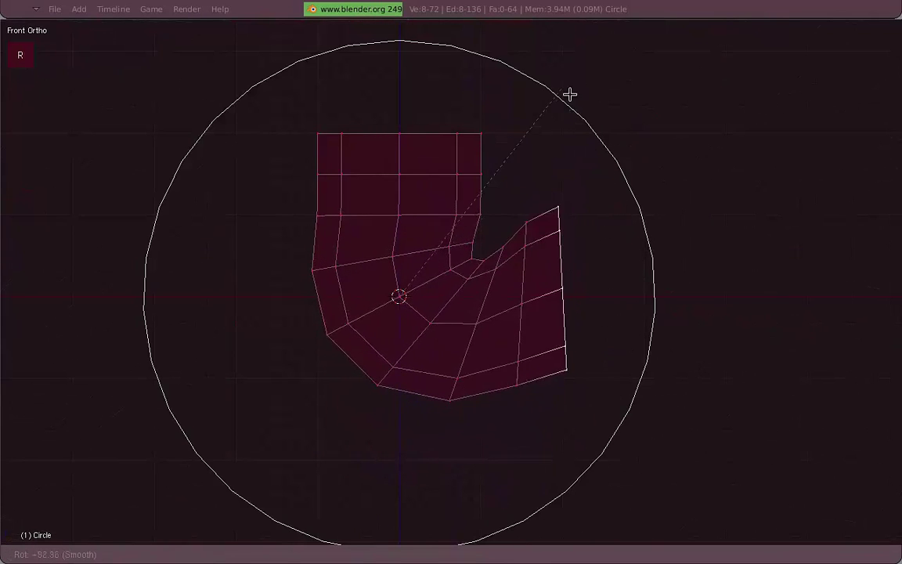
Rotate and move the end loop with smooth falloff to bend the tube into an arc.
key("a")
key("r")
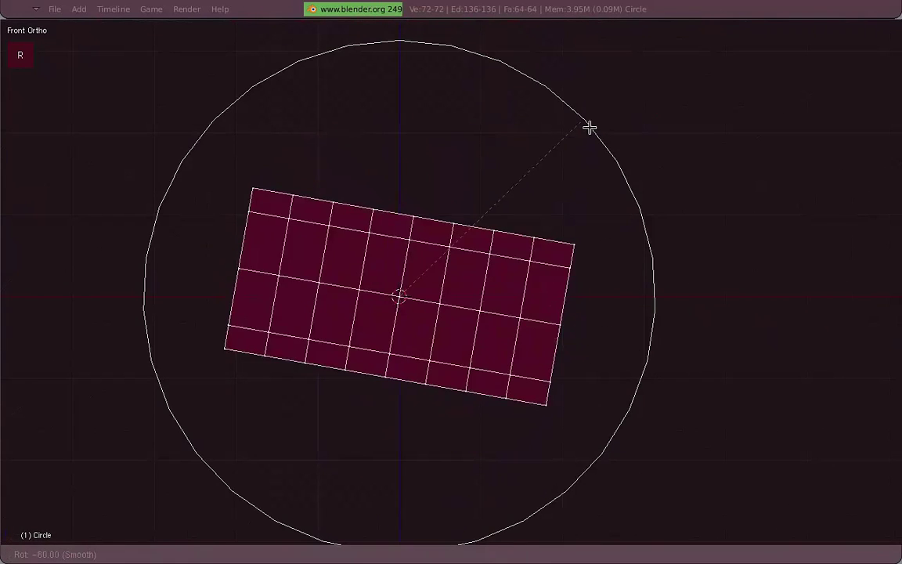
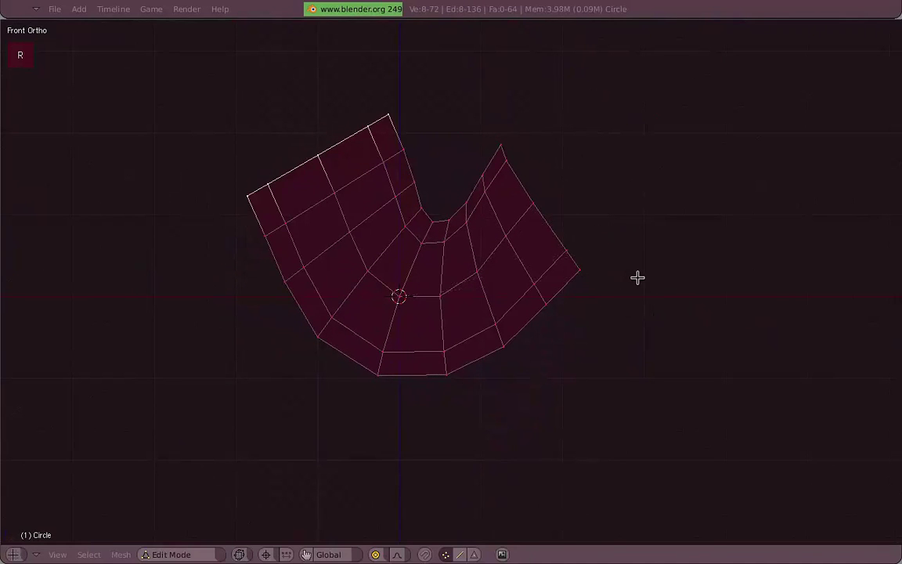
key("a")
key("g")
key("r")
key("a")
Select two vertices at the strip's end and pull them outward with smooth falloff.
right_click(508, 149)
right_click(502, 158)
key("g")
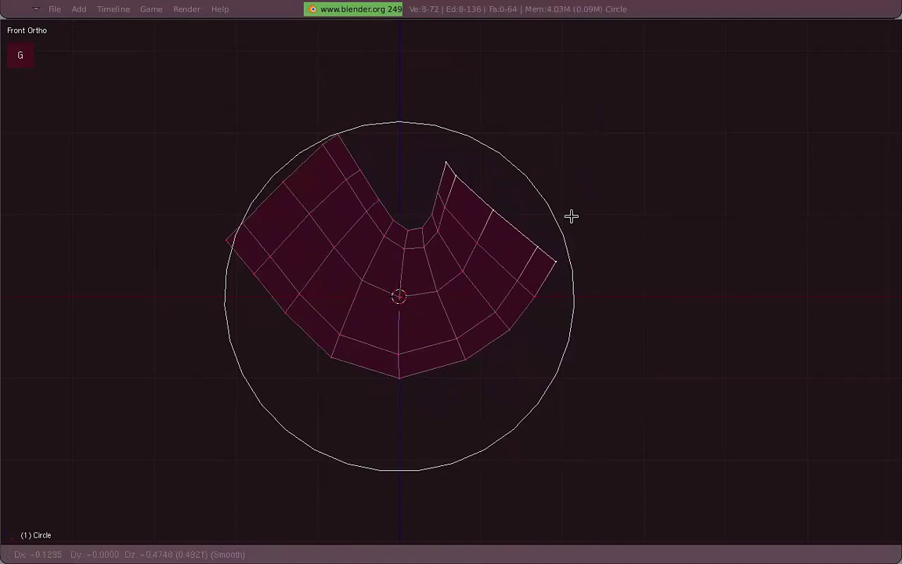
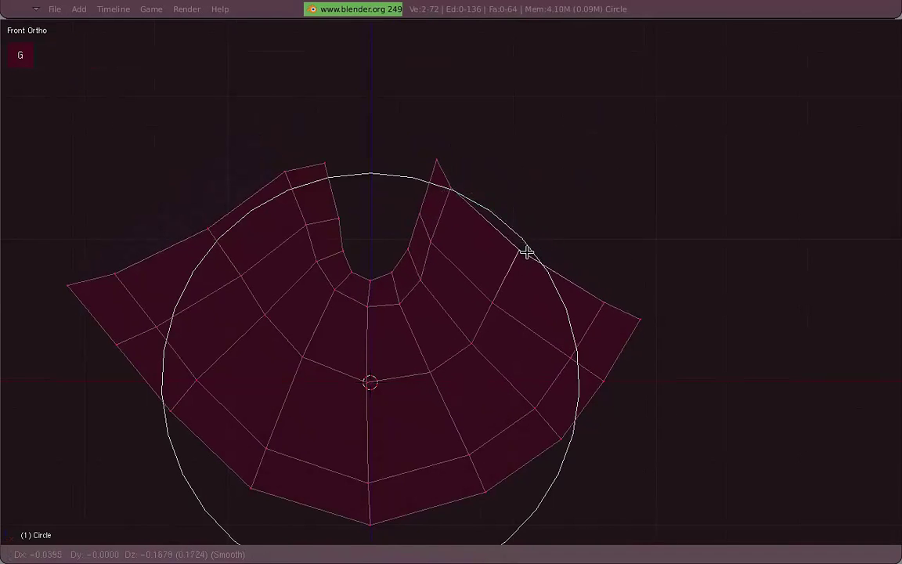
Start a smooth-falloff move to even out the bent tube's U shape.
key("a")
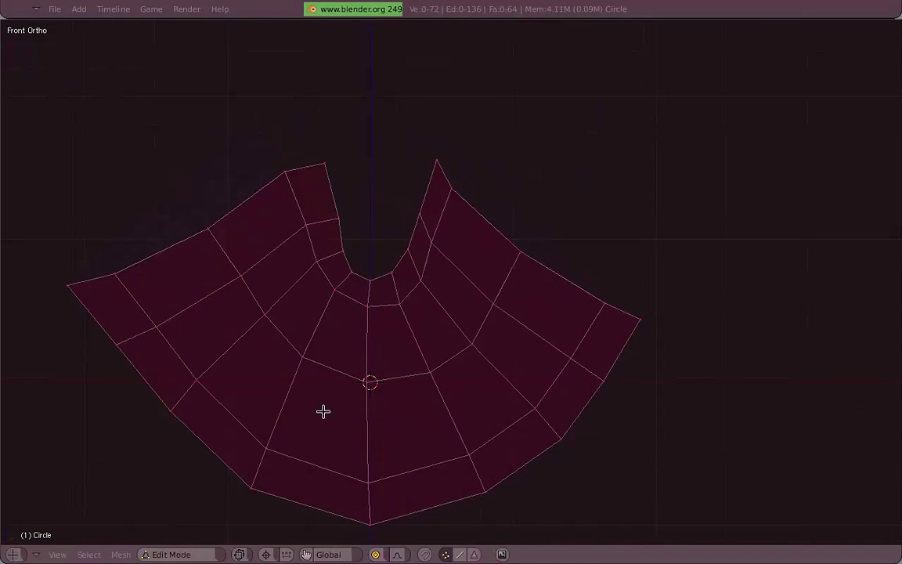
key("z")
scroll("down", 3)
key("z")
middle_click(522, 338)
scroll("up", 3)
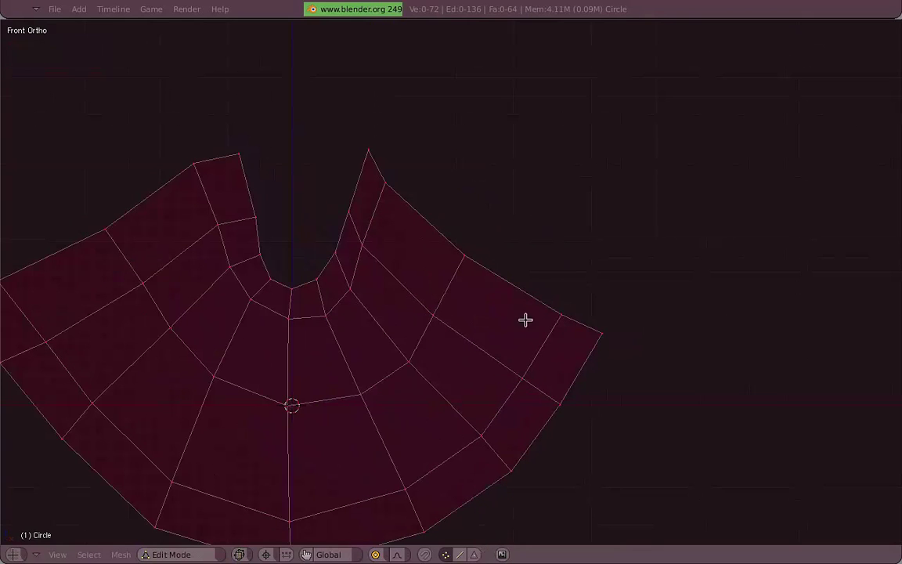
key("z")
key("z")
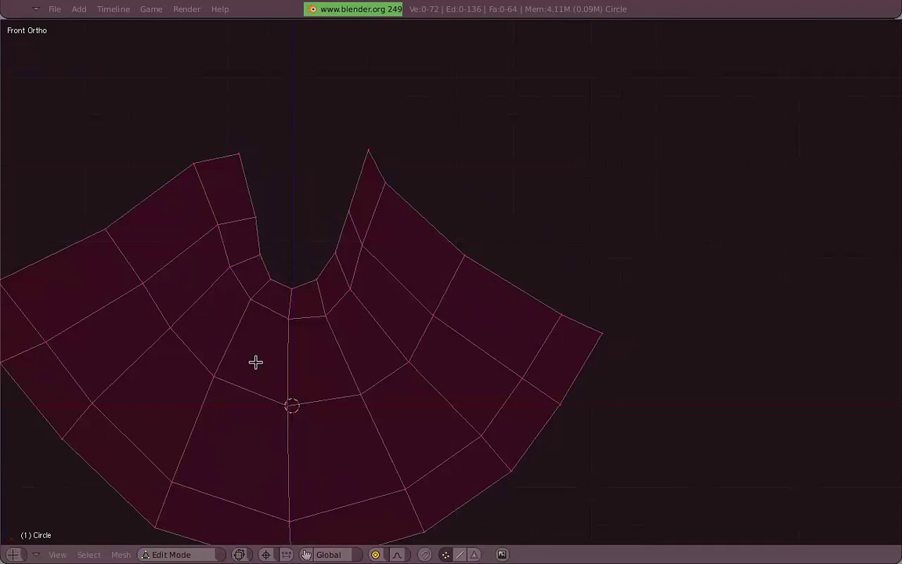
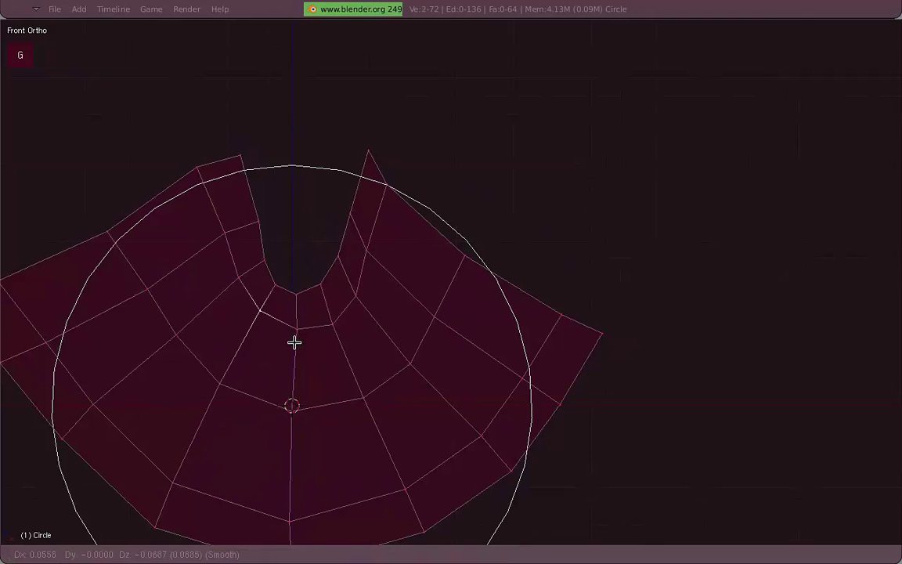
Adjust the falloff of the move, then cancel it and deselect everything.
key("a")
scroll("up", 3)
key("z")
key("z")
scroll("down", 3)
scroll("up", 3)
key("z")
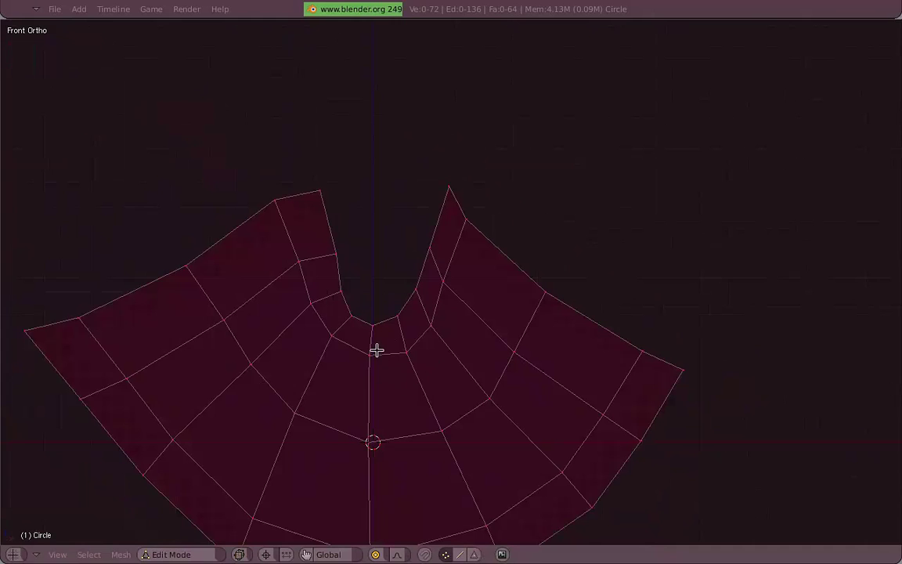
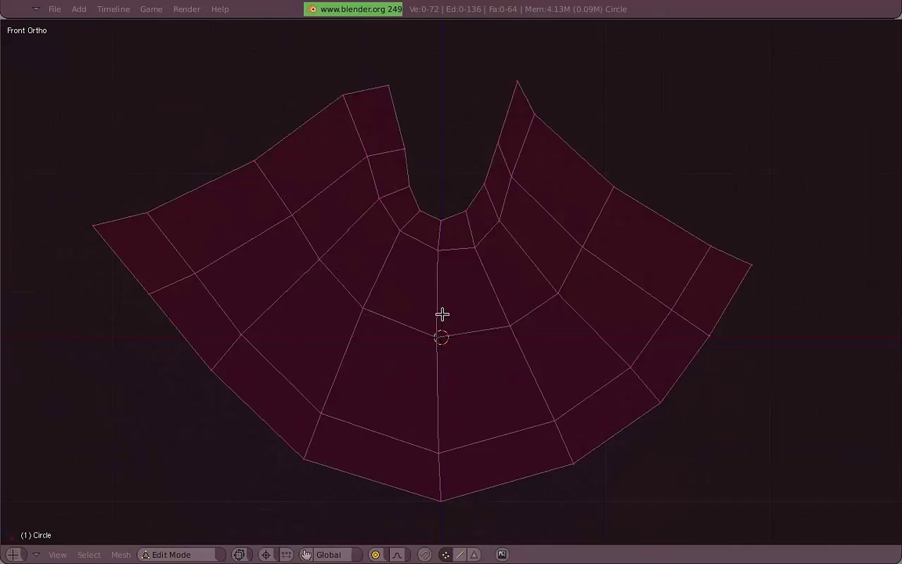
In face select mode, select the left-of-centre column of faces and its neighbour.
key("Tab")
right_click(417, 245)
right_click(466, 251)
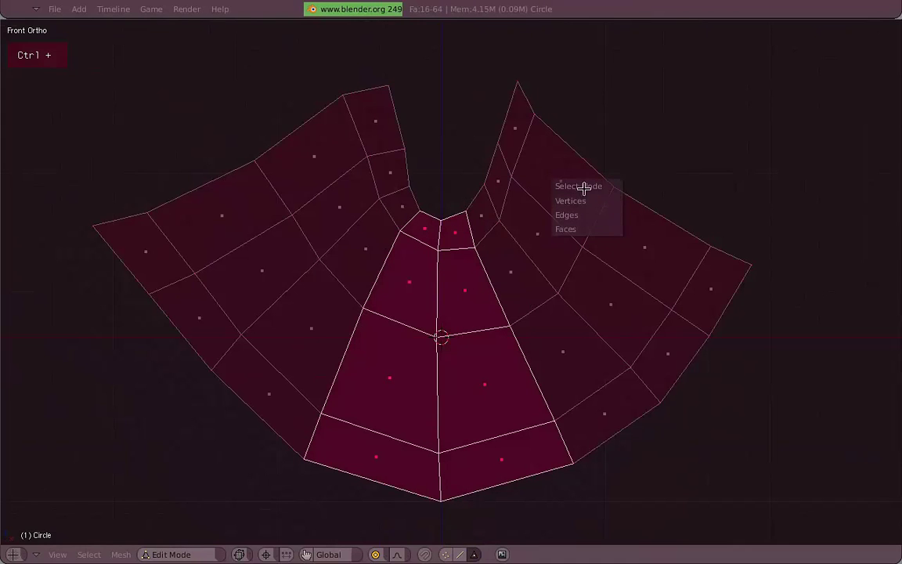
key("Tab")
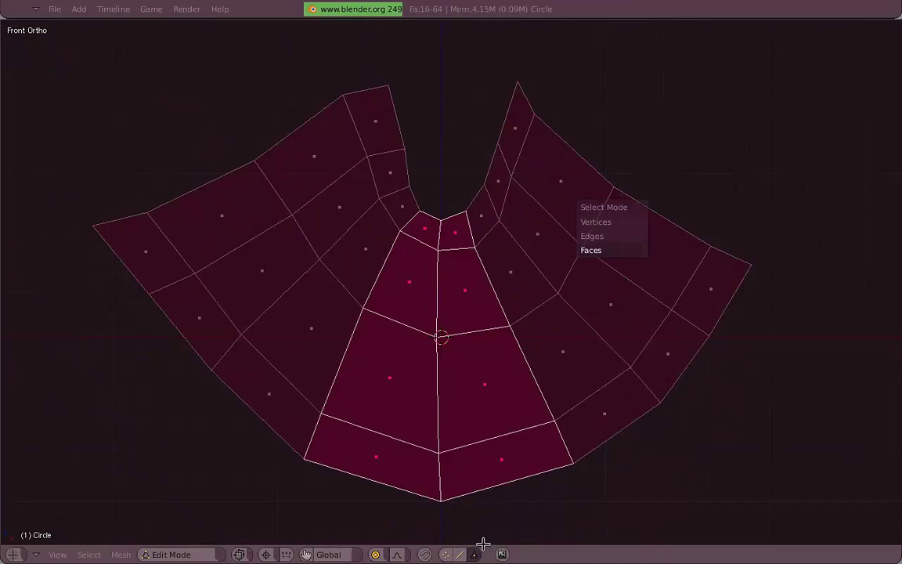
key("Tab")
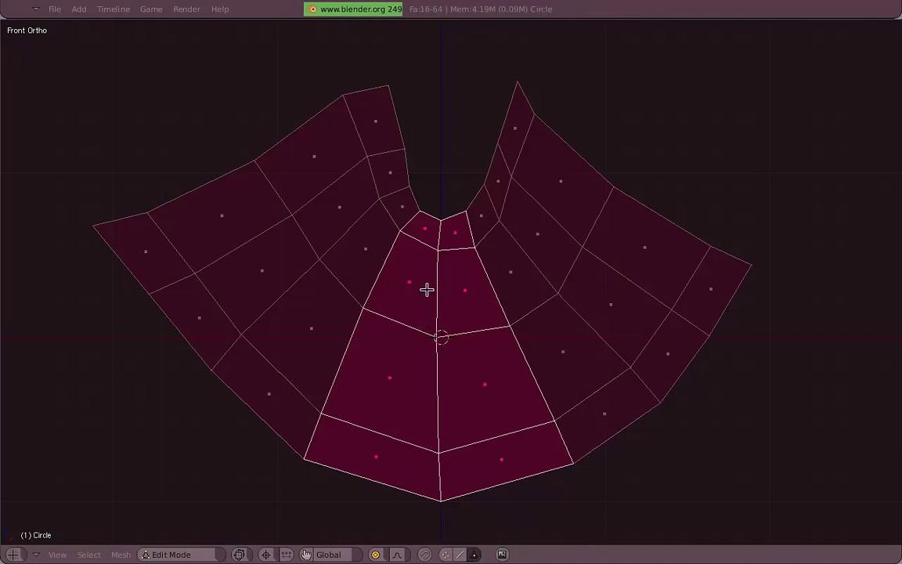
Box-deselect the outer faces, leaving the eight innermost faces of the central strip selected.
right_click(431, 230)
right_click(467, 252)
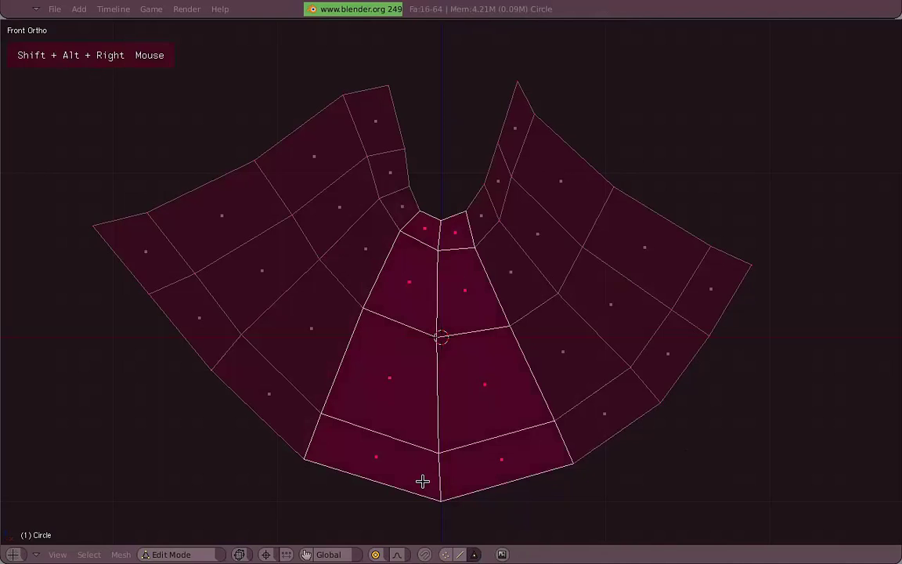
key("b")
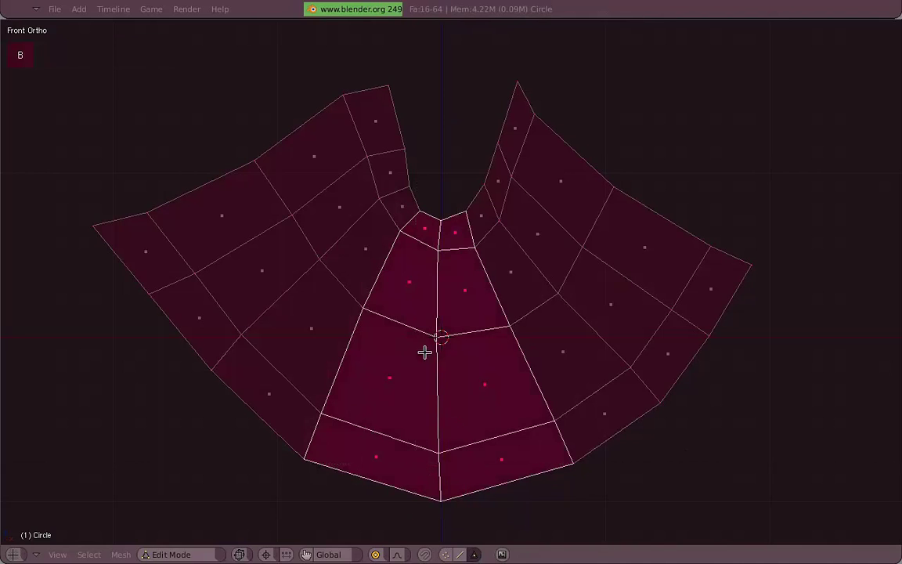
key("b")
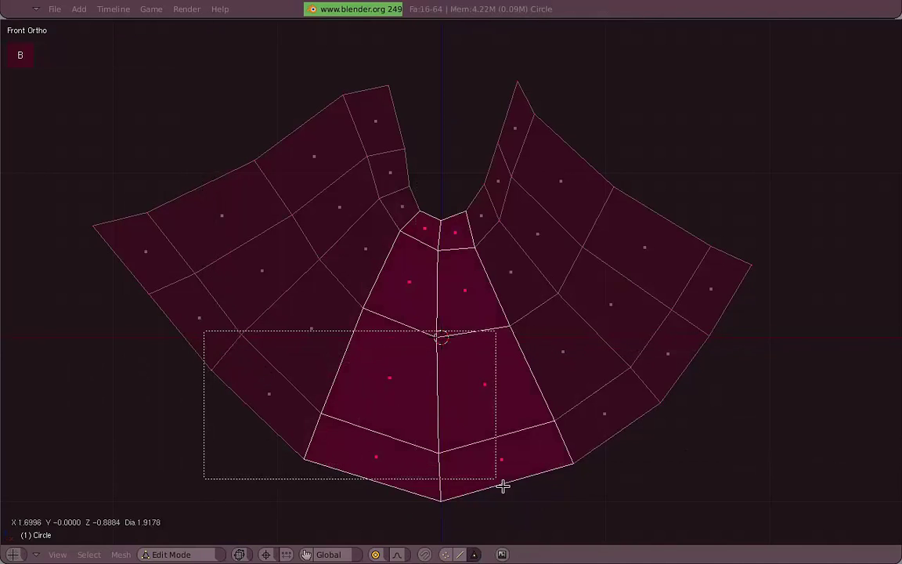
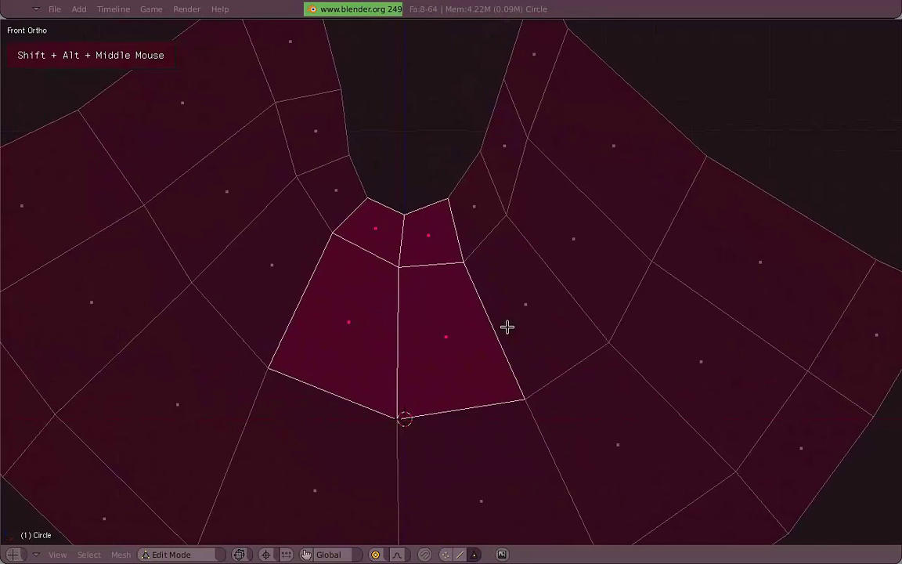
scroll("up", 3)
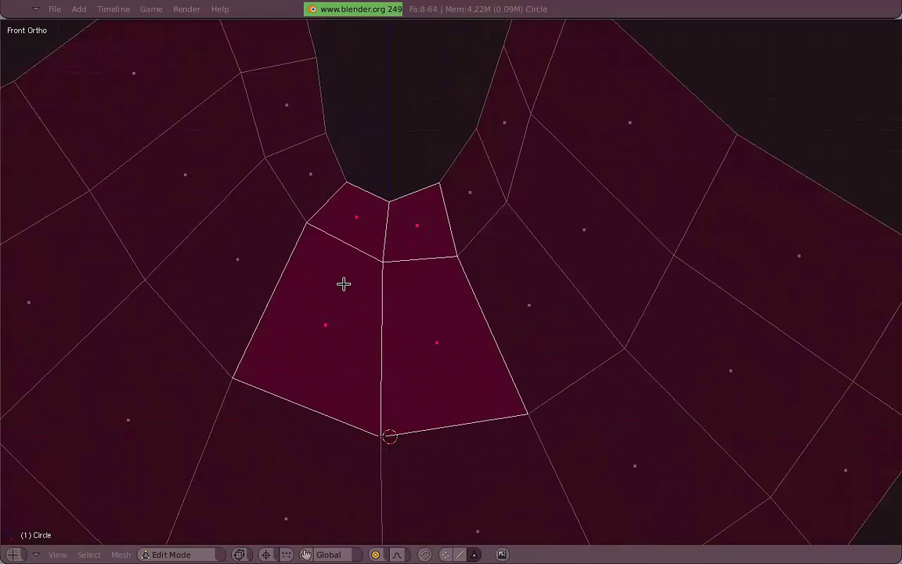
Extrude the four inner faces and scale them to about 0.79, leaving a surrounding border.
key("e")
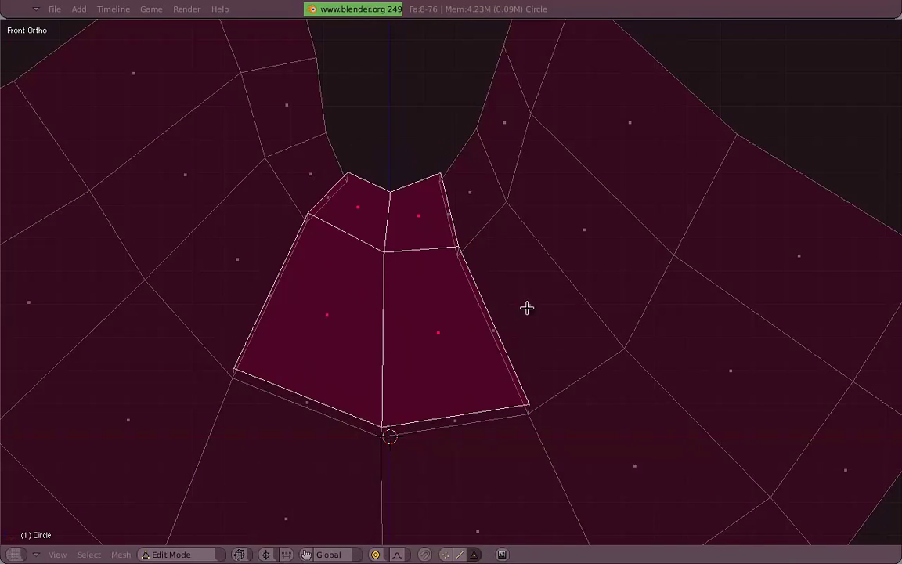
key("s")
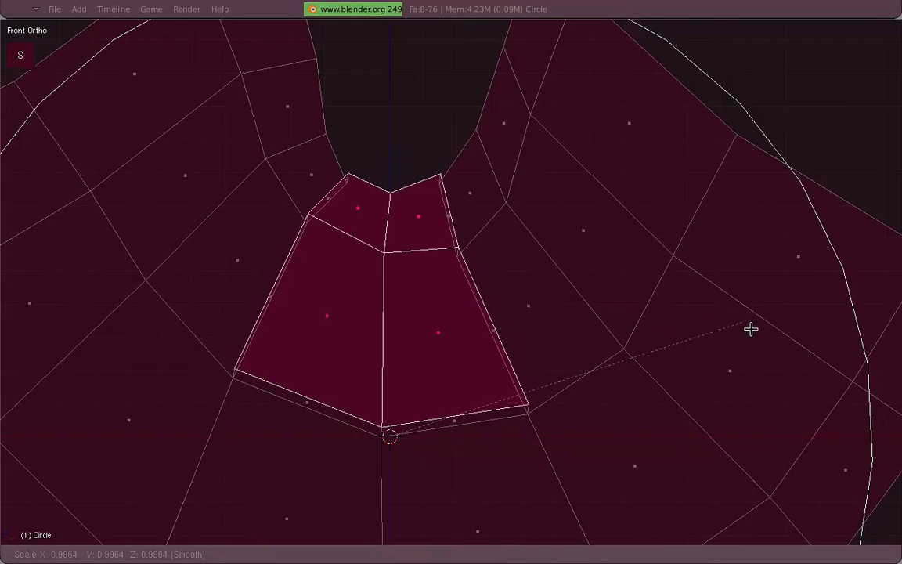
key("o")
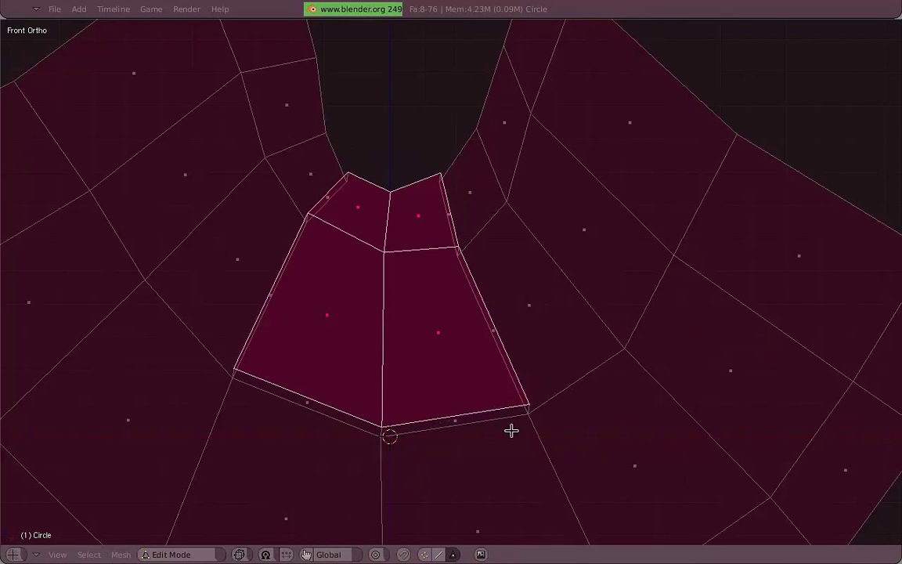
key("s")
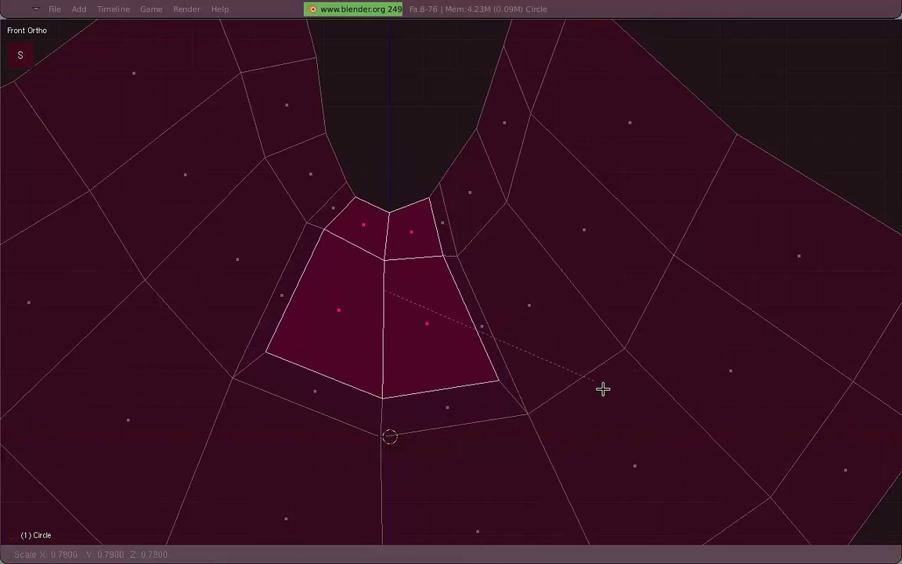
key("g")
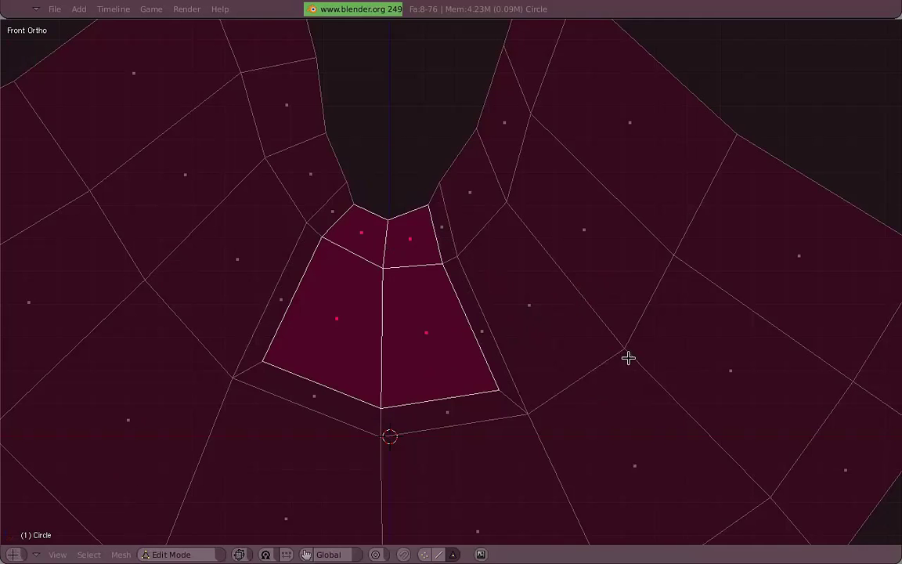
Set the pivot point and try enlarging the inner faces, then cancel the scaling.
key("s")
middle_click(479, 316)
key("s")
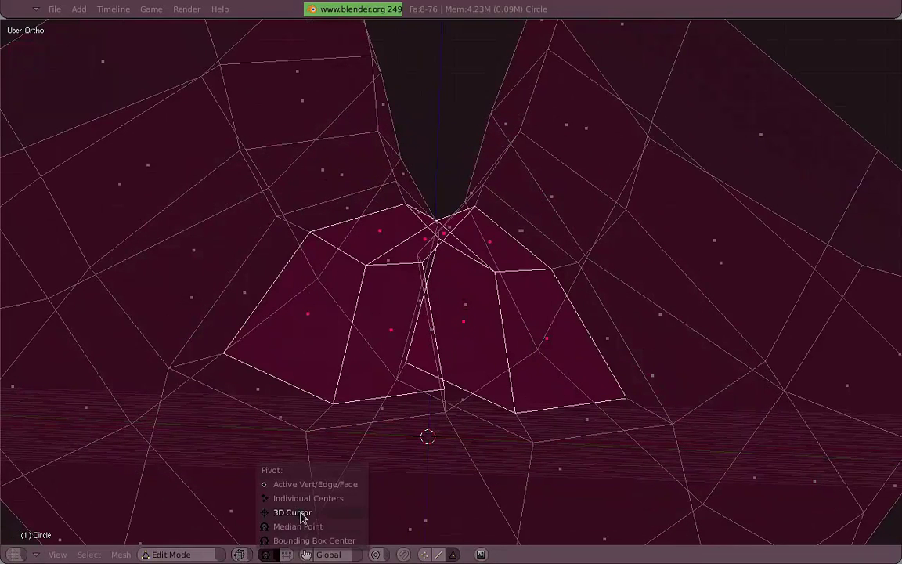
key("KP_3")
key("KP_1")
key("s")
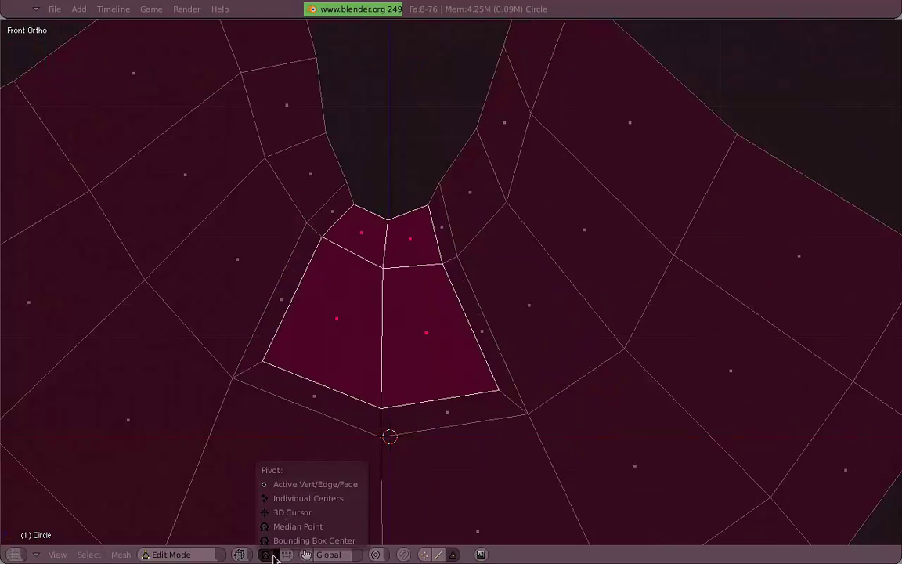
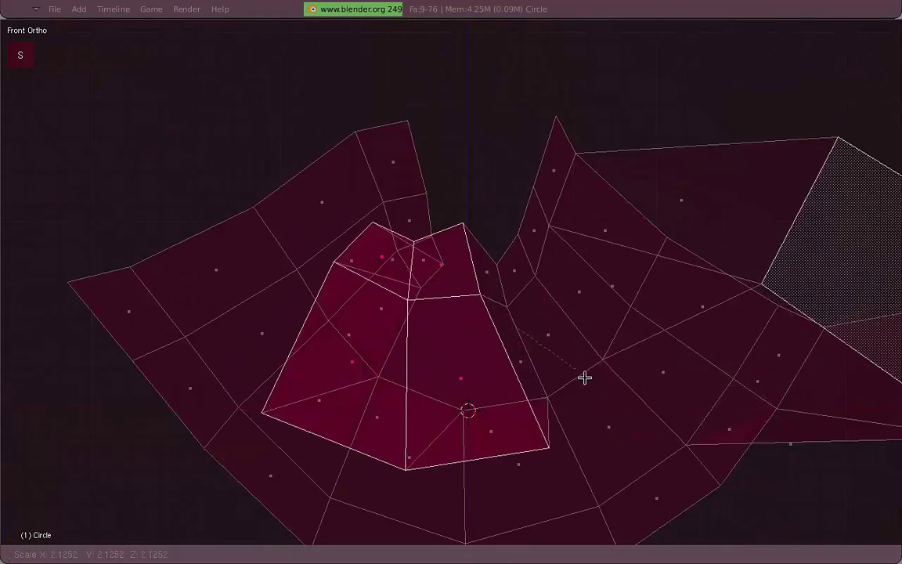
scroll("up", 3)
key("s")
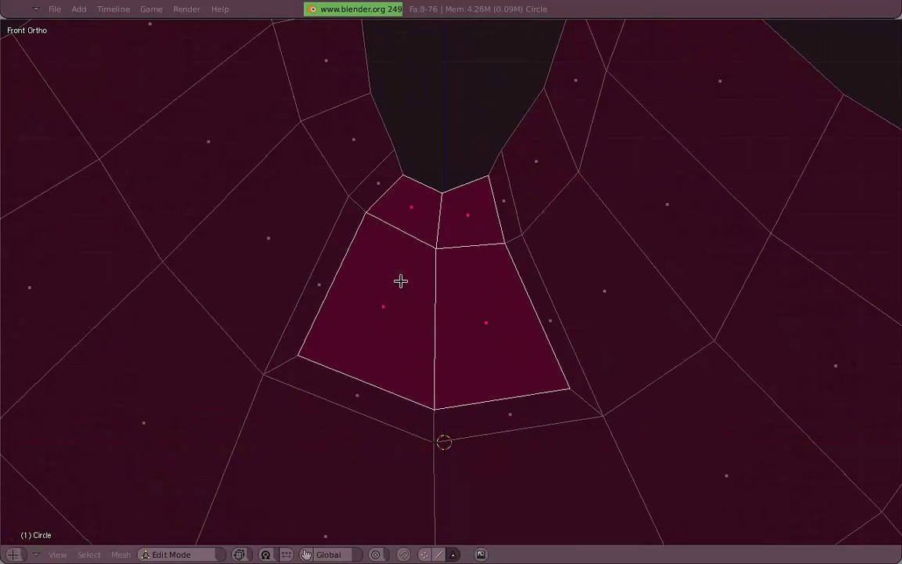
middle_click(444, 293)
key("3")
key("KP_1")
Push the inset inner faces inward along their normals with Shrink/Fatten.
key("alt+s")
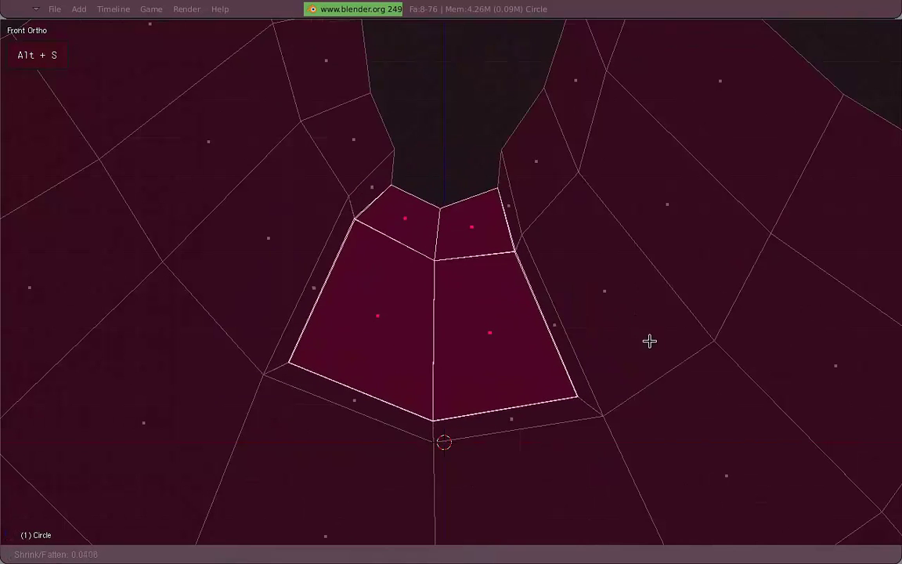
key("z")
key("alt+s")
scroll("down", 3)
middle_click(537, 311)
key("KP_3")
key("KP_1")
scroll("up", 3)
Push the neighbouring single face inward along its normal as well.
key("alt+s")
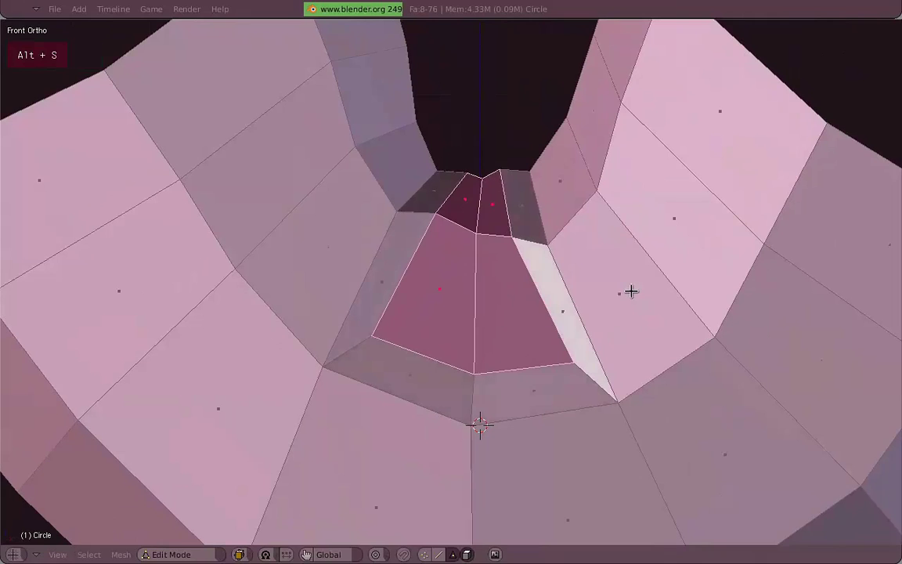
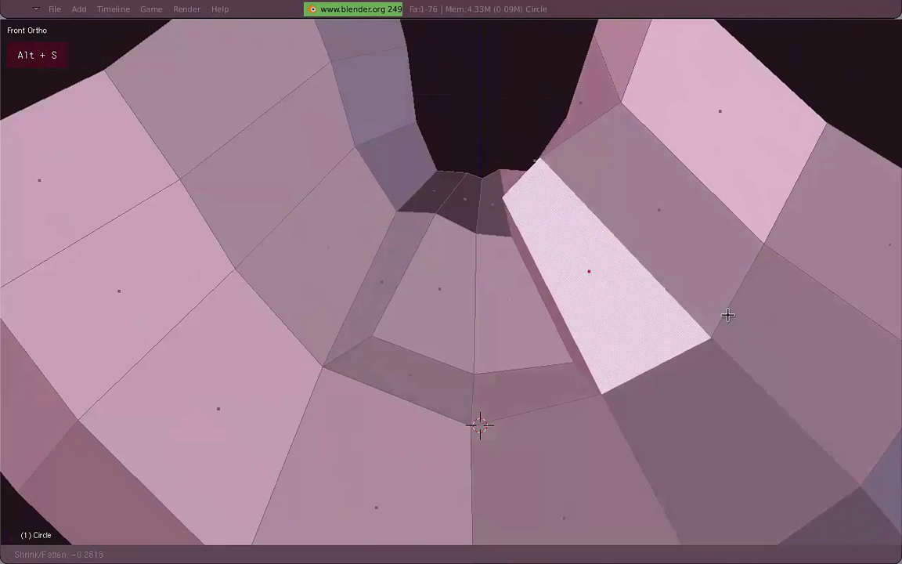
key("z")
middle_click(657, 359)
key("z")
key("alt+s")
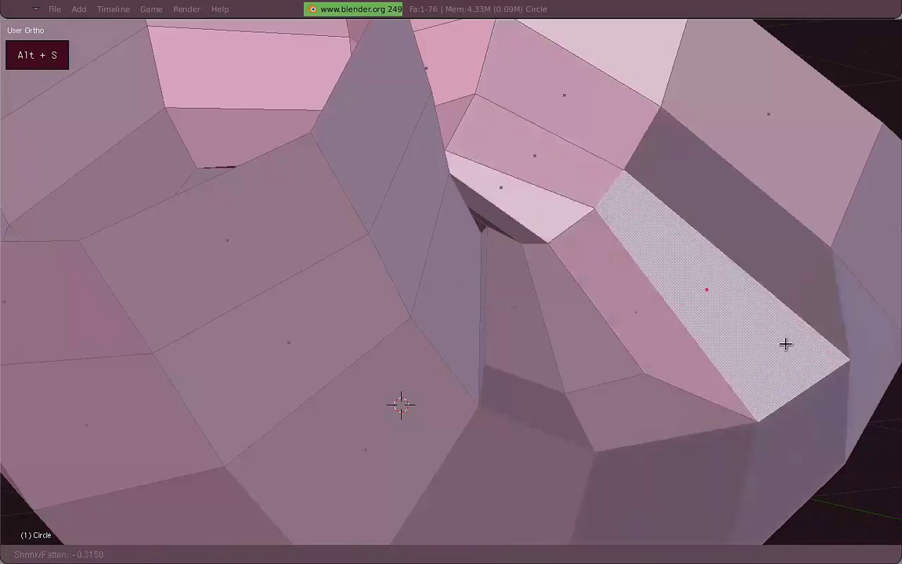
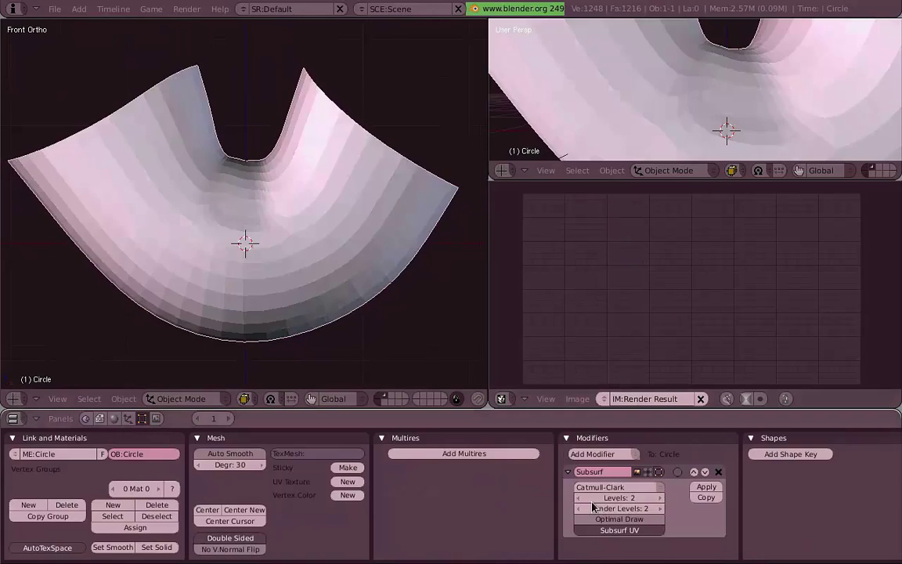
Return to mesh editing in wireframe and select the faces at the tube's inner corner.
scroll("up", 3)
middle_click(350, 245)
key("3")
key("KP_1")
key("z")
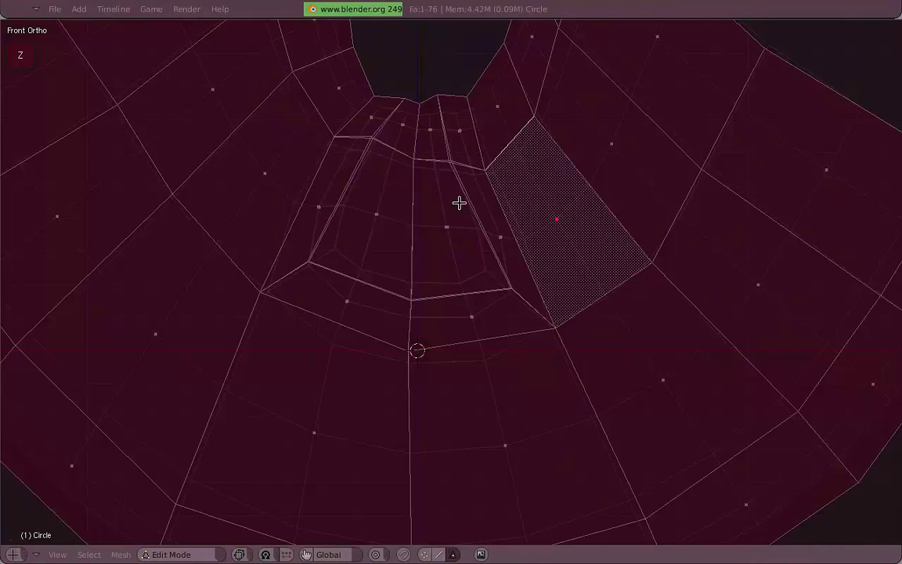
key("b")
key("a")
Extrude the corner faces, push them inward, and add the surrounding ring of faces to the selection.
key("b")
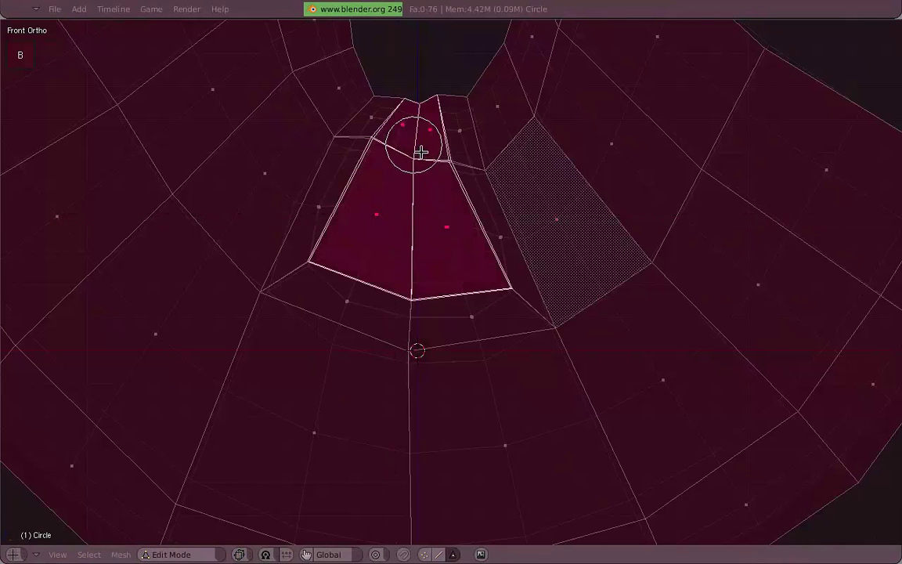
key("z")
key("alt+s")
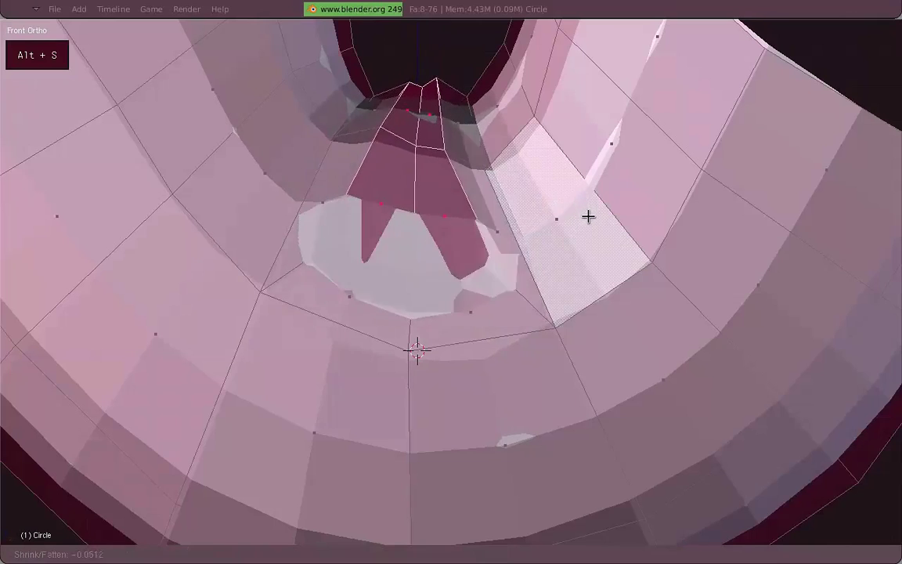
key("z")
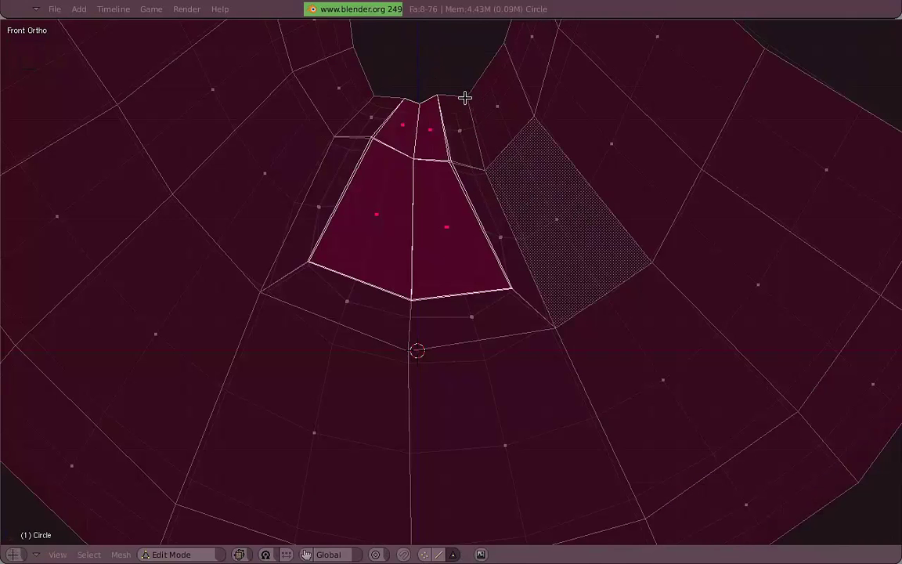
right_click(458, 95)
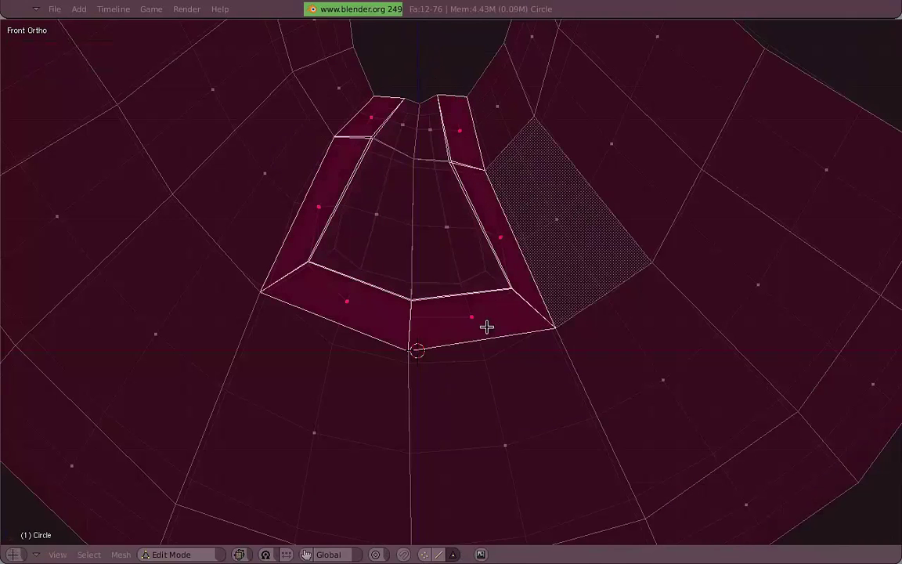
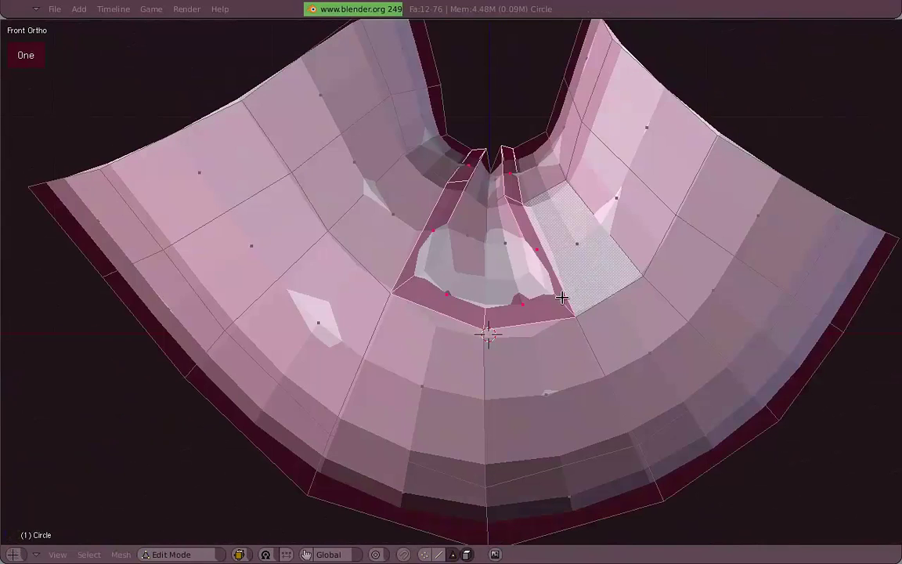
Clear the face selection, select the whole mesh and smooth it via the Specials menu.
key("z")
scroll("up", 3)
key("z")
key("a")
key("b")
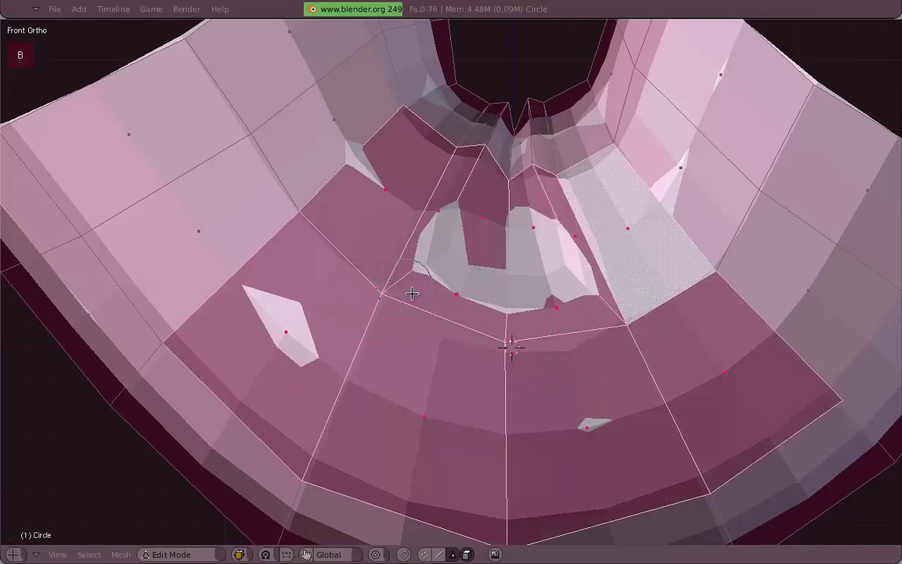
scroll("down", 3)
scroll("up", 3)
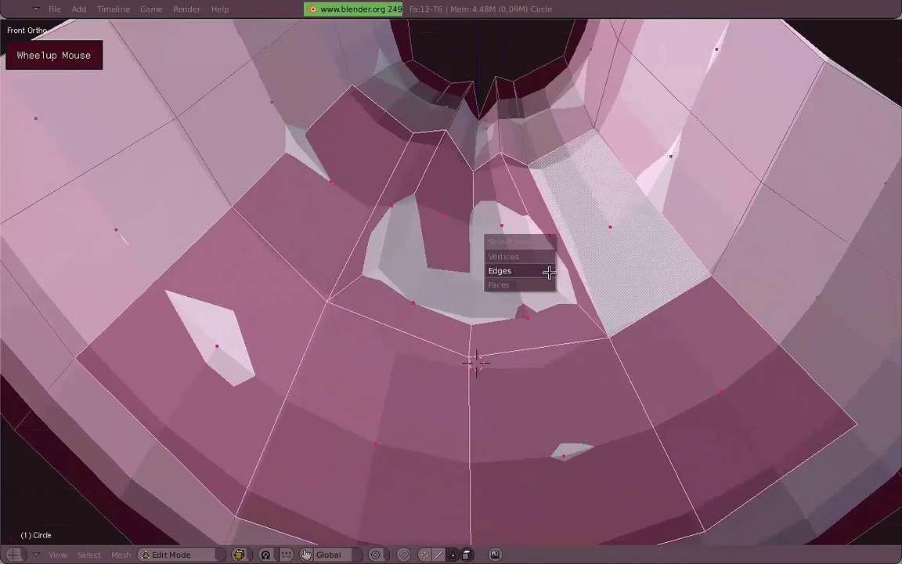
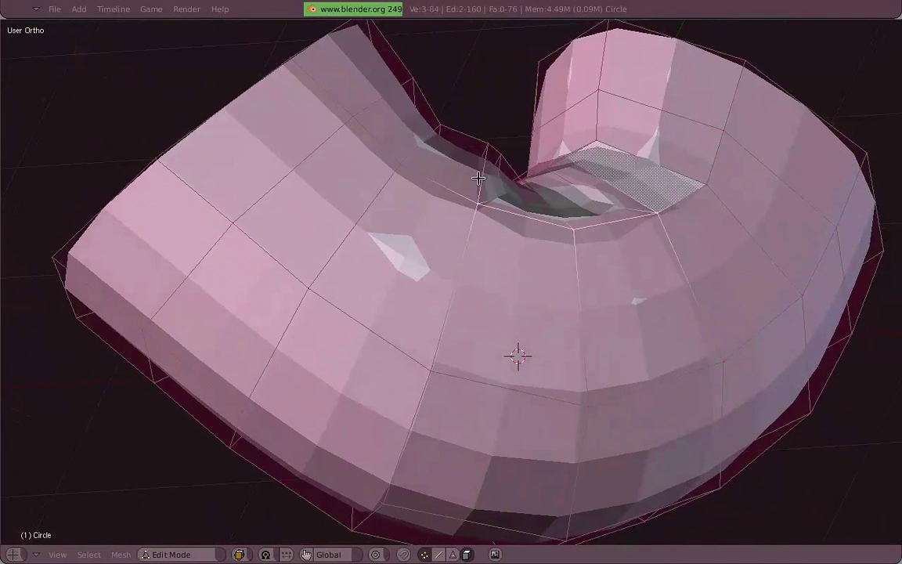
key("w")
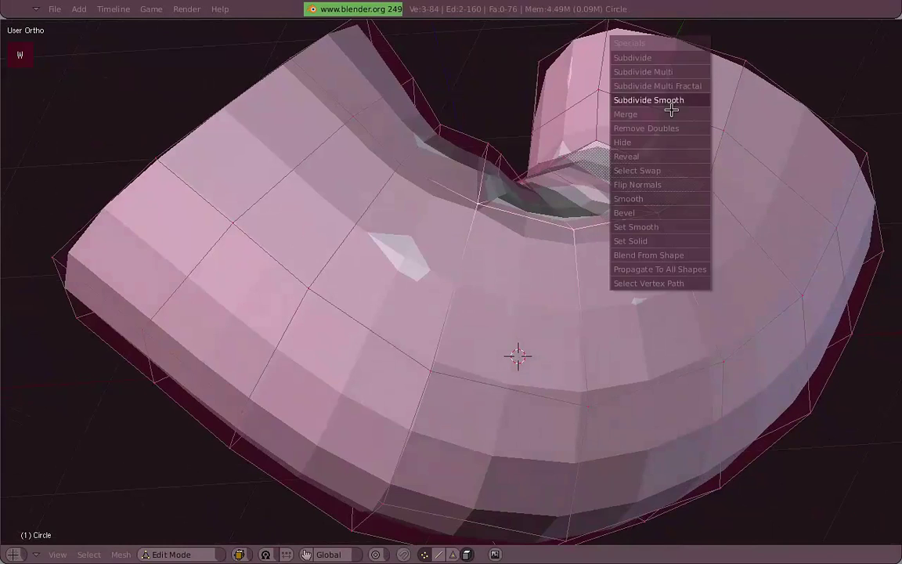
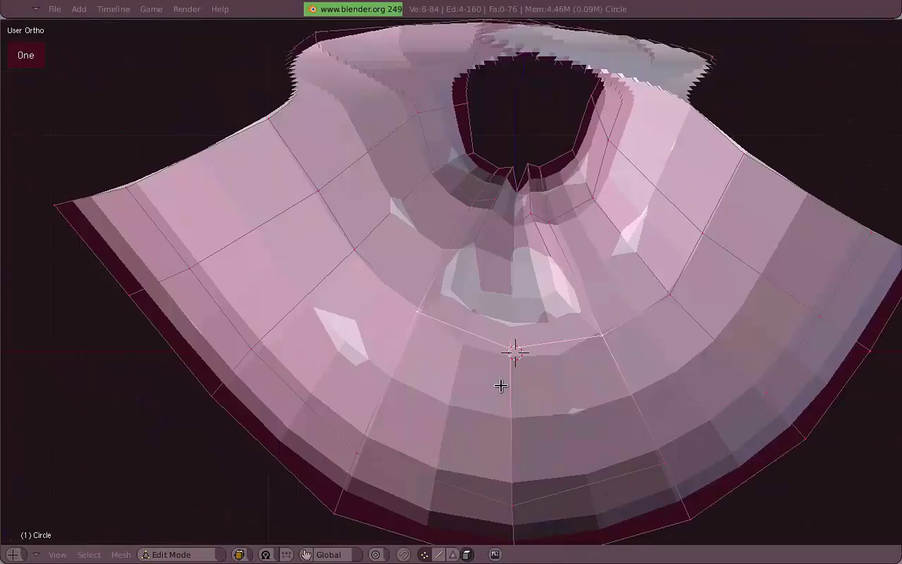
key("w")
Leave mesh editing and orbit to view the subdivided, elbow-like bent tube.
scroll("down", 3)
middle_click(508, 303)
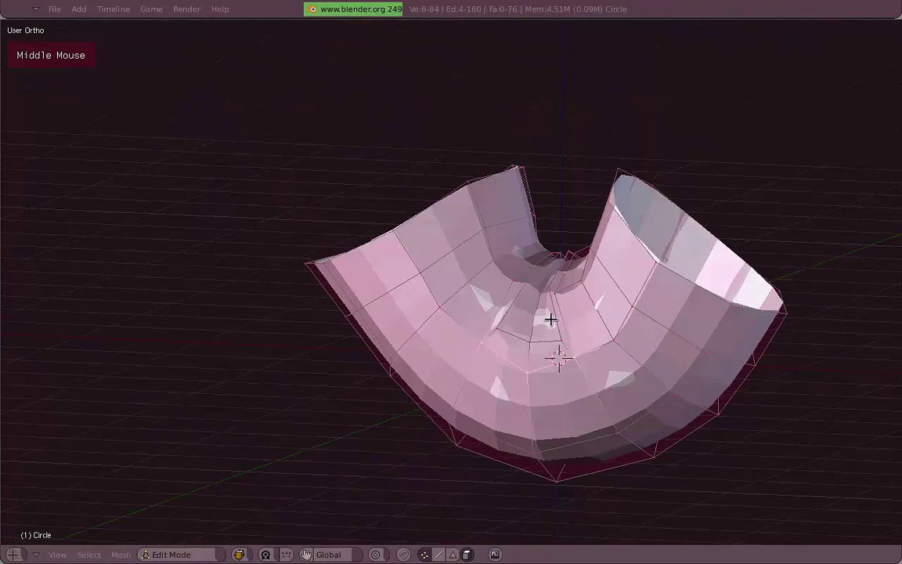
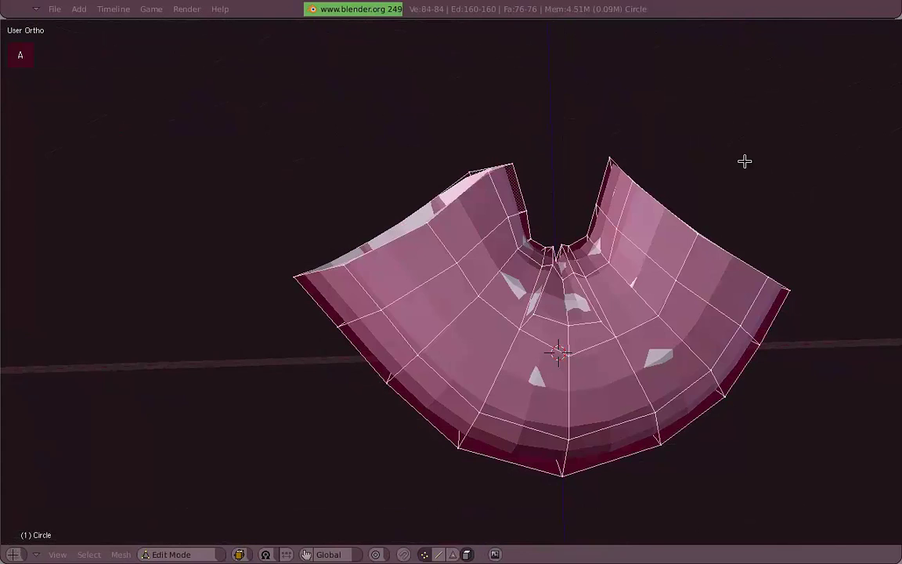
key("KP_3")
key("KP_1")
key("w")
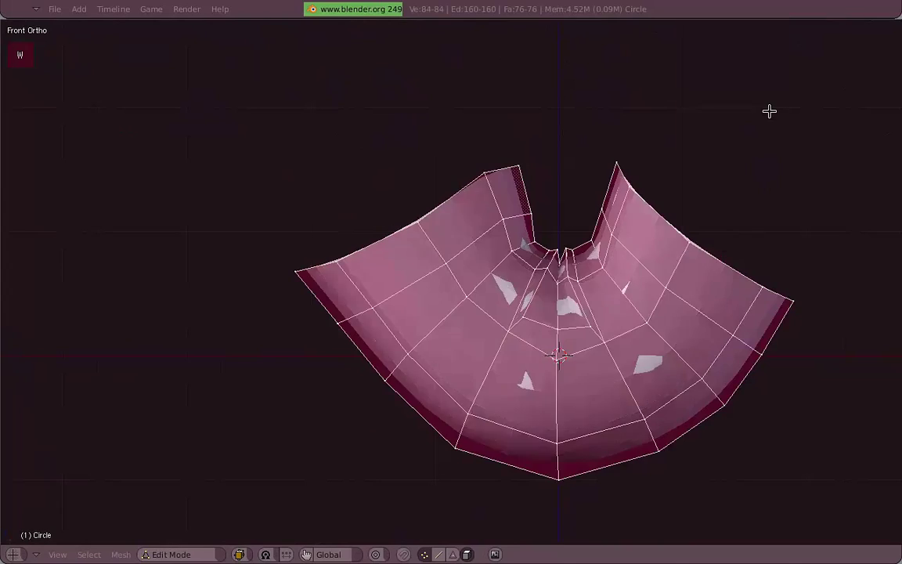
middle_click(516, 293)
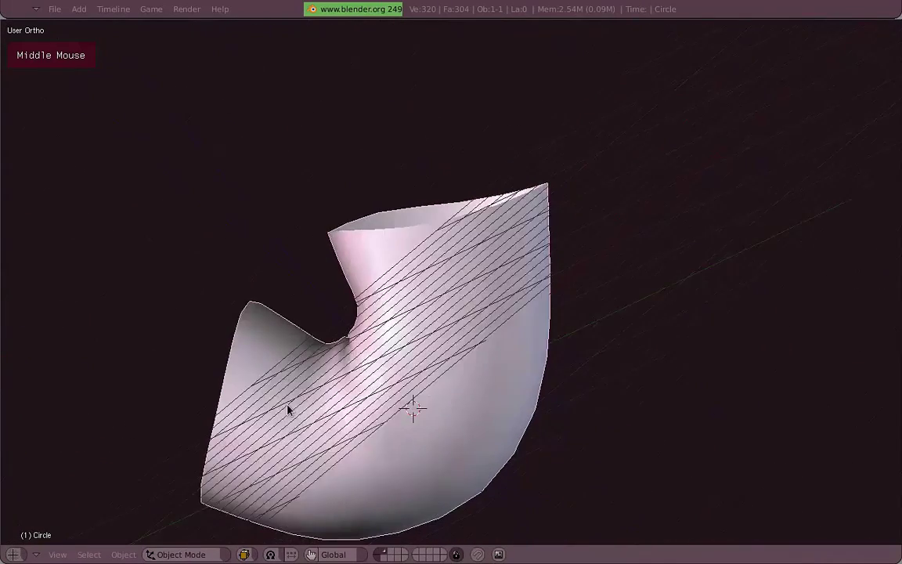
Enter mesh editing in a top wireframe view and select the tube's open end loop.
key("3")
key("1")
middle_click(637, 261)
key("a")
scroll("up", 3)
middle_click(497, 278)
key("3")
key("1")
key("z")
right_click(289, 122)
scroll("down", 3)
middle_click(429, 199)
Repeatedly extrude and rotate the end loop to grow a second, opposite bend into an S shape.
key("e")
key("r")
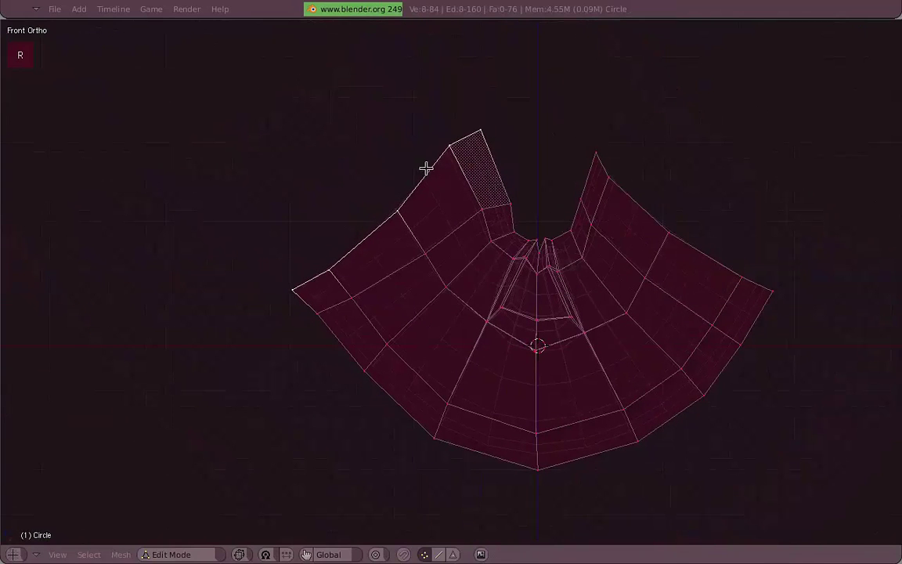
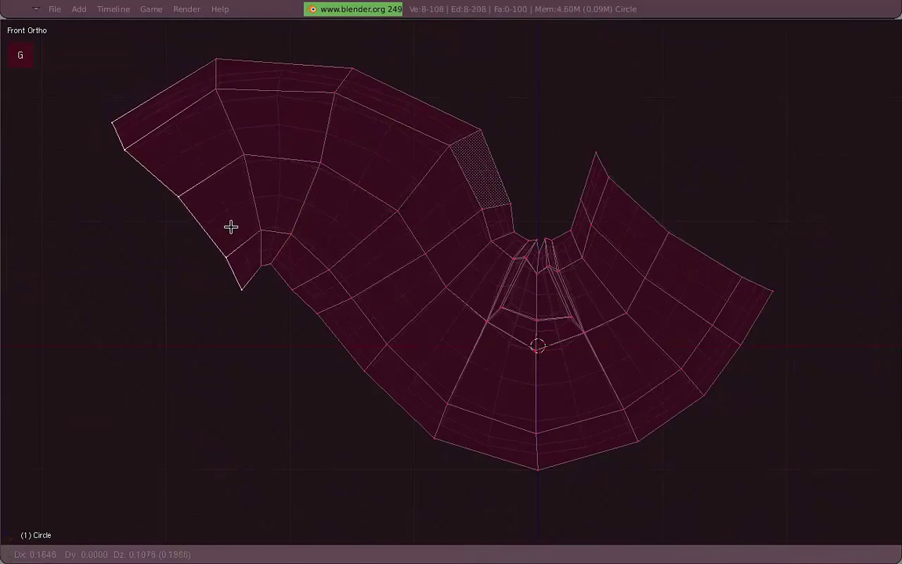
scroll("up", 3)
key("e")
key("r")
key("g")
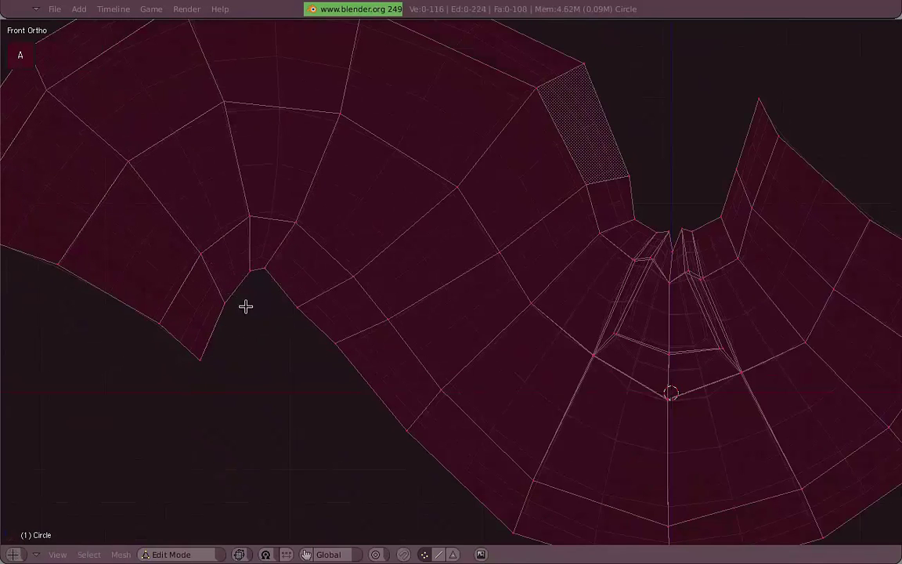
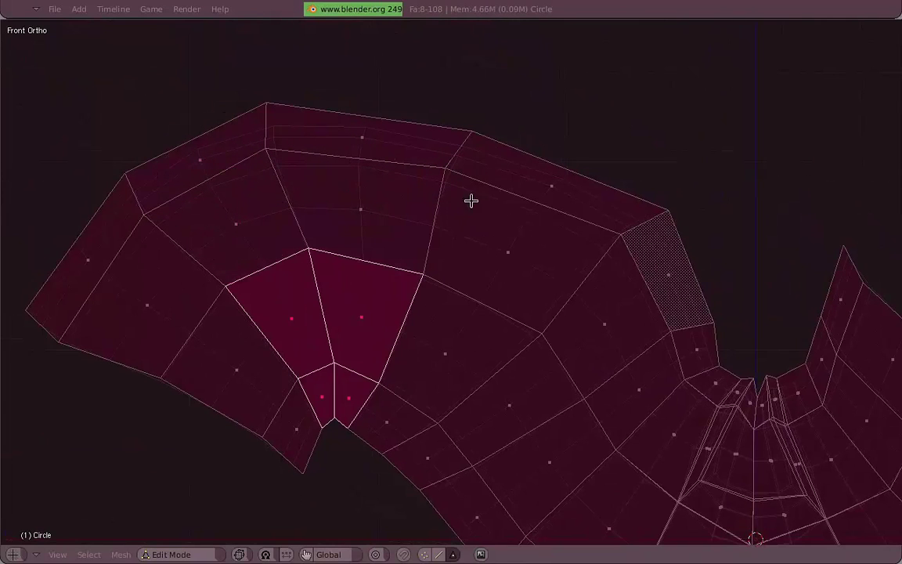
Extrude the second bend's inner-corner faces, scale them down slightly and push them inward with Shrink/Fatten.
middle_click(459, 278)
scroll("down", 3)
scroll("up", 3)
key("3")
key("KP_1")
middle_click(451, 252)
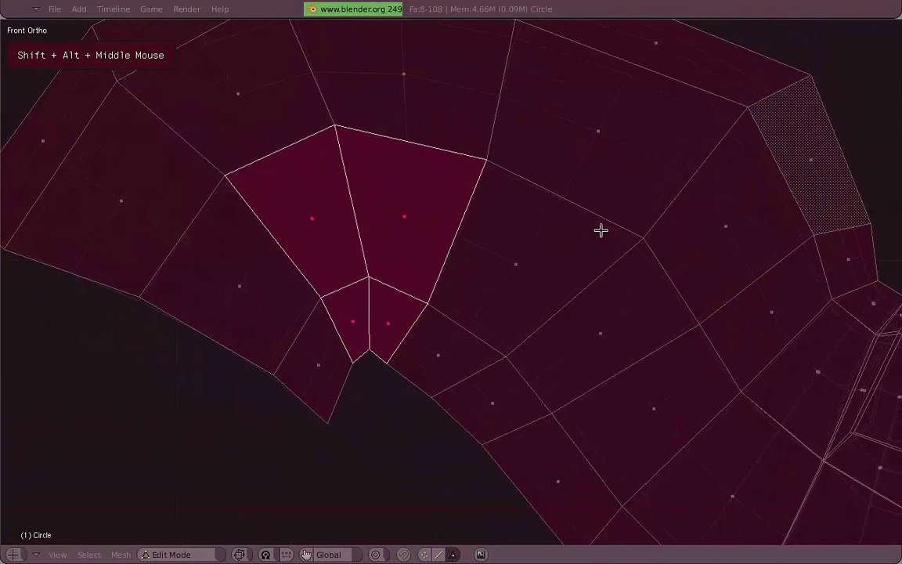
key("e")
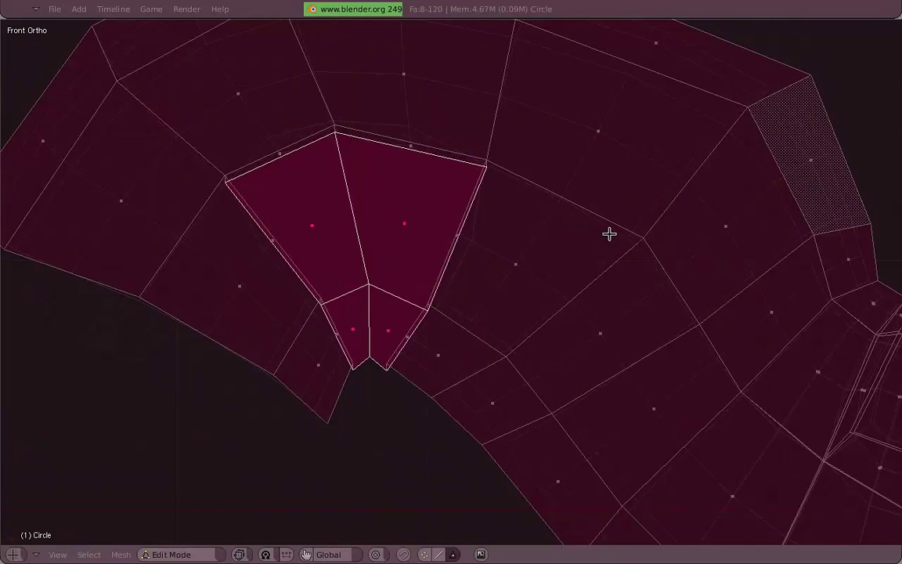
key("s")
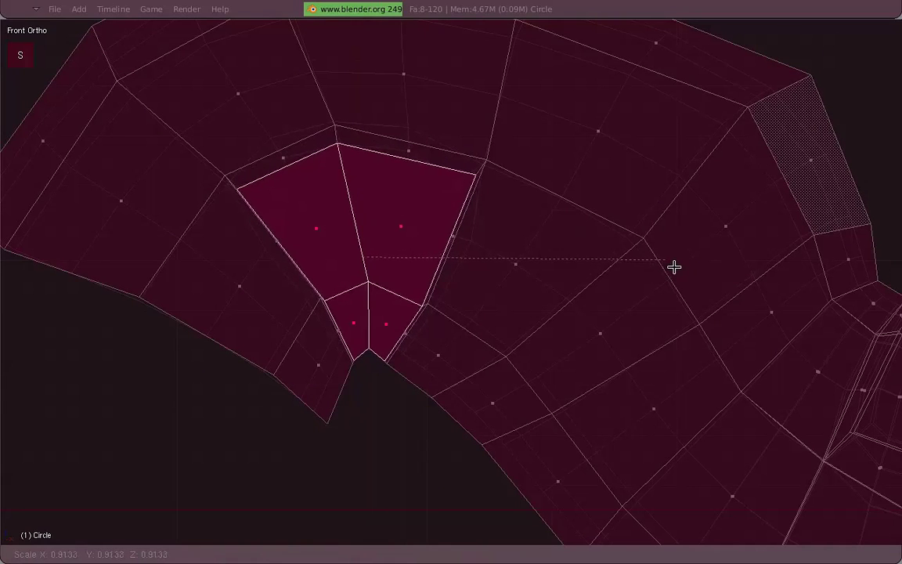
key("g")
scroll("up", 3)
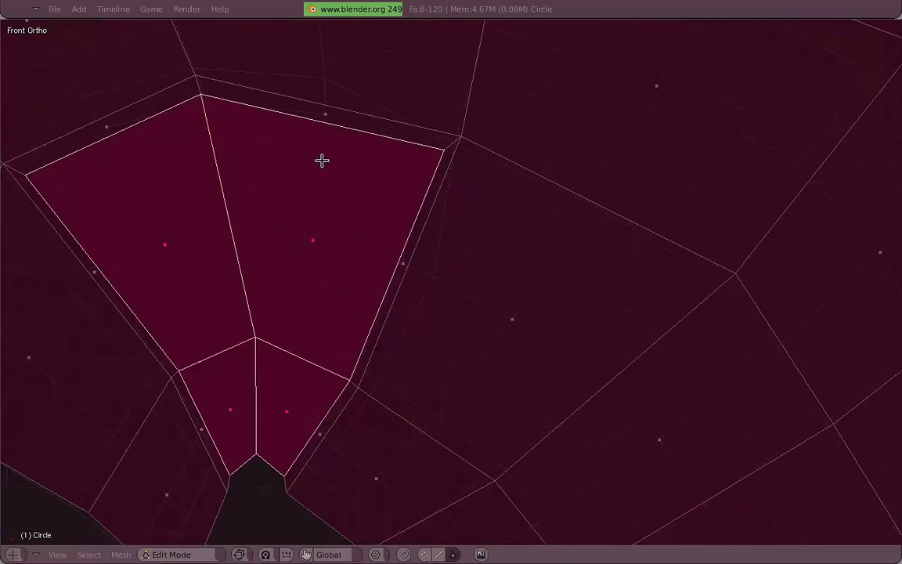
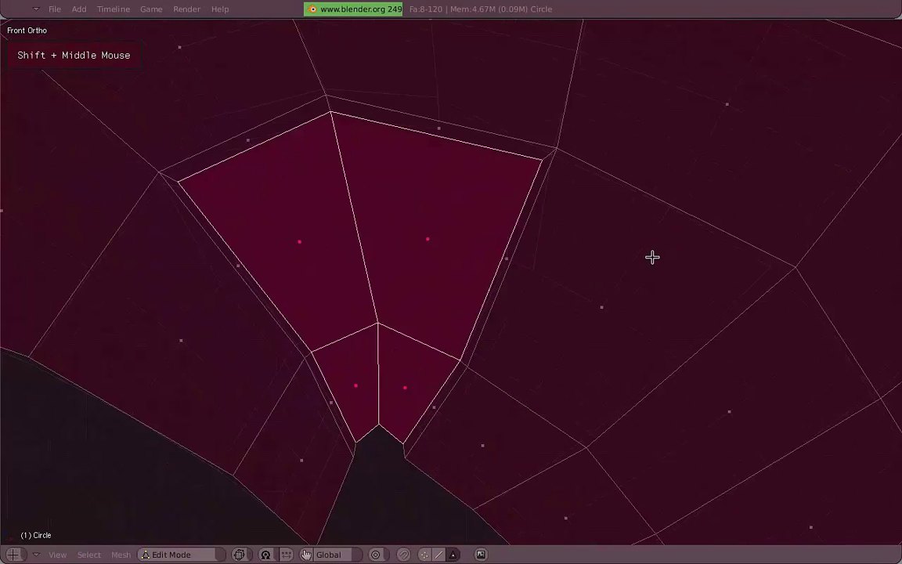
key("alt+s")
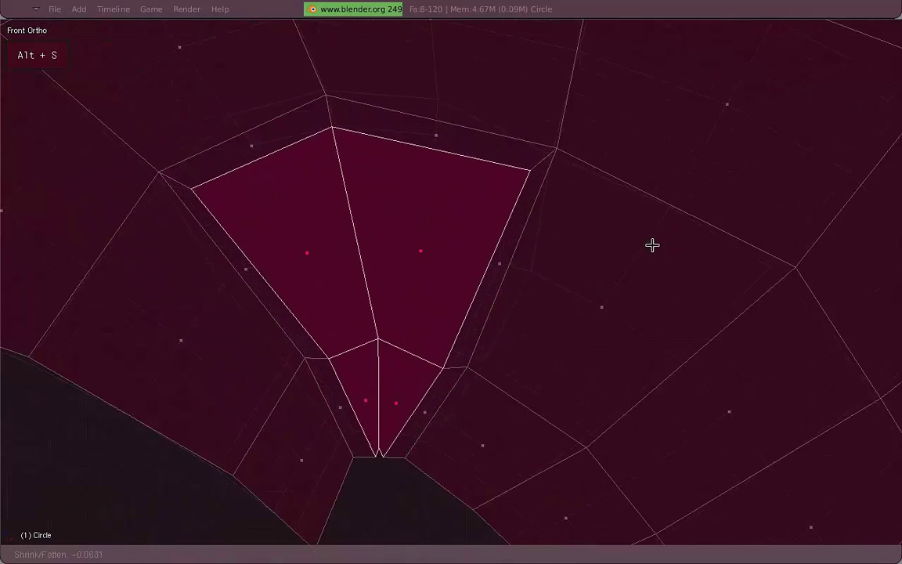
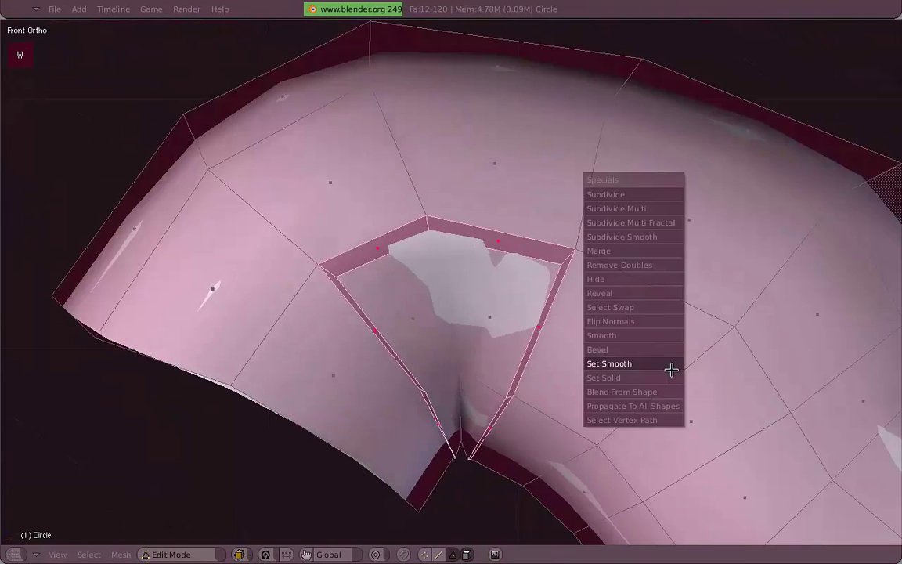
Sink the ring of faces around the second inset inward and preview the result.
key("alt+s")
key("z")
key("alt+w")
key("alt+s")
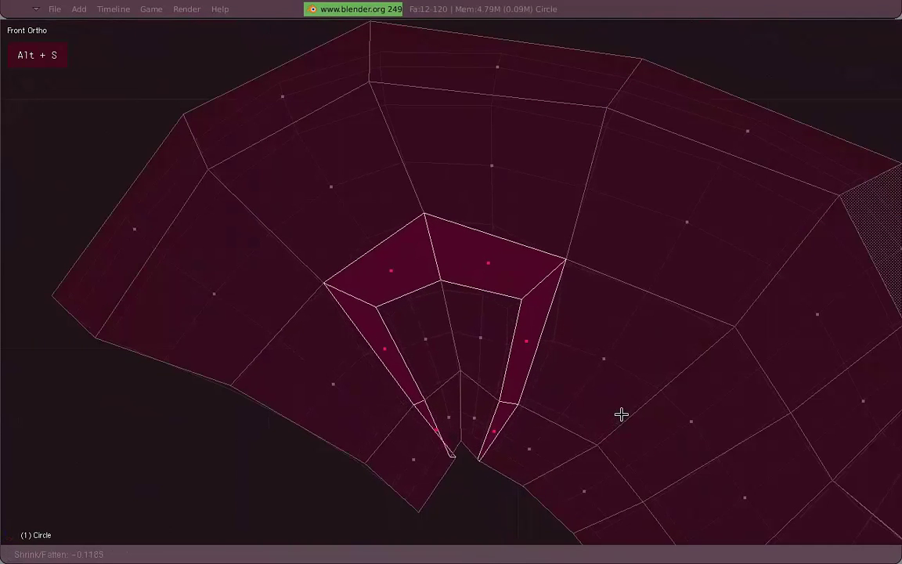
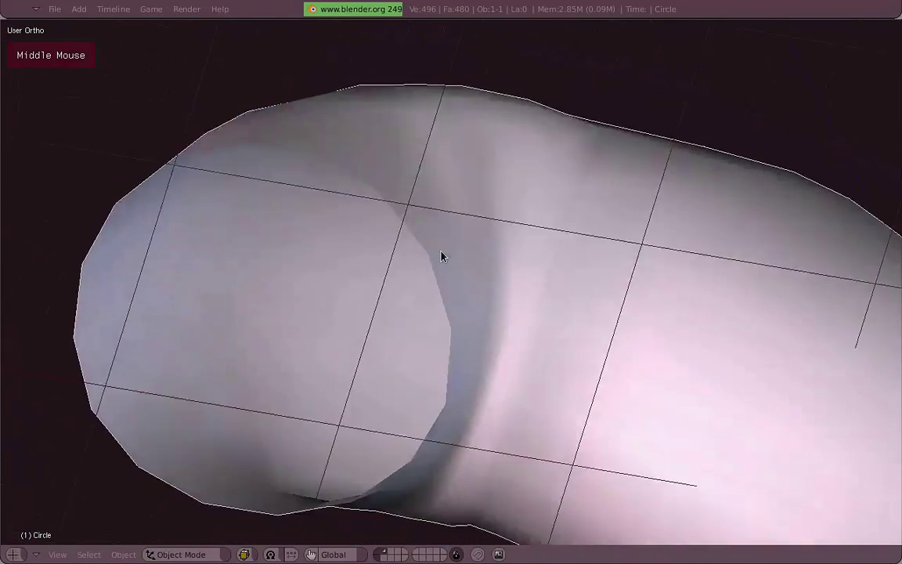
Smooth the area in vertex mode, then leave mesh editing to view the S-shaped strip.
key("3")
key("1")
key("z")
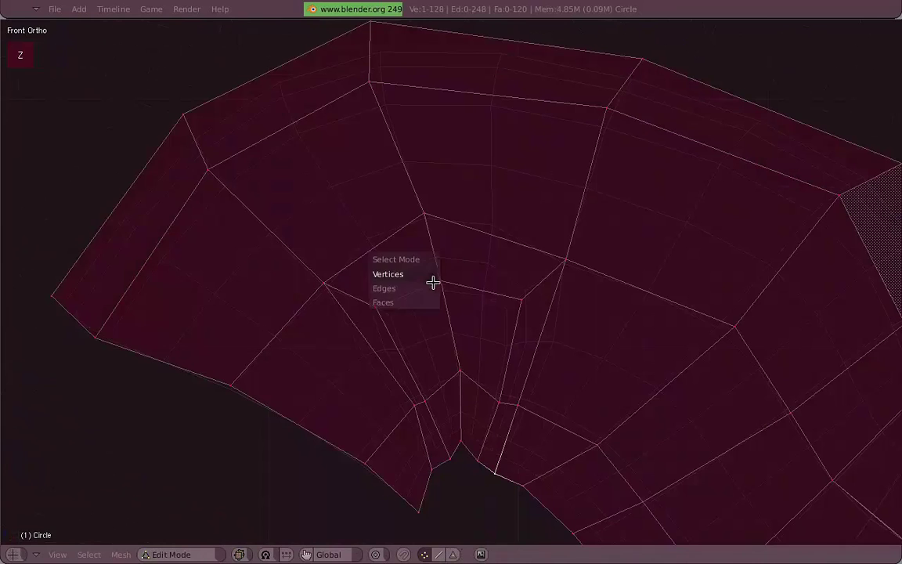
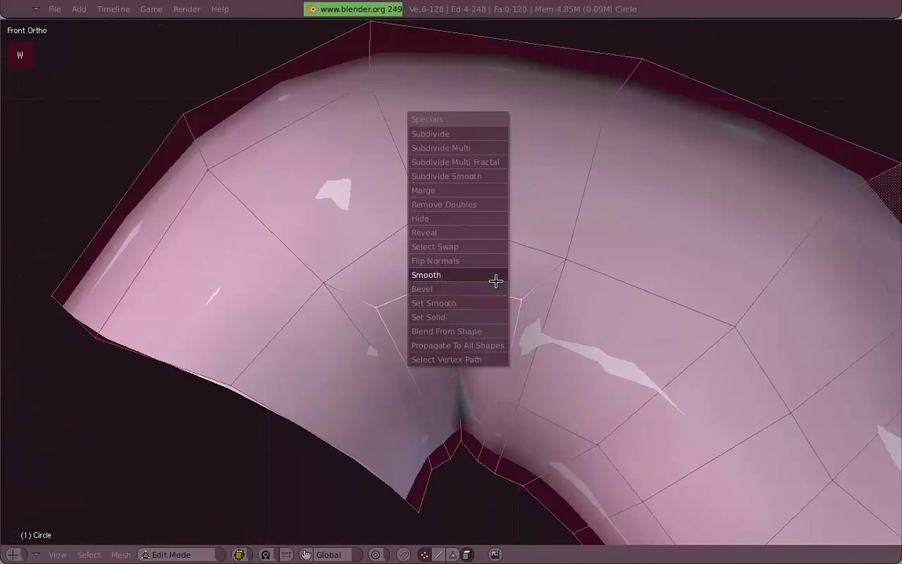
scroll("down", 3)
key("z")
middle_click(686, 319)
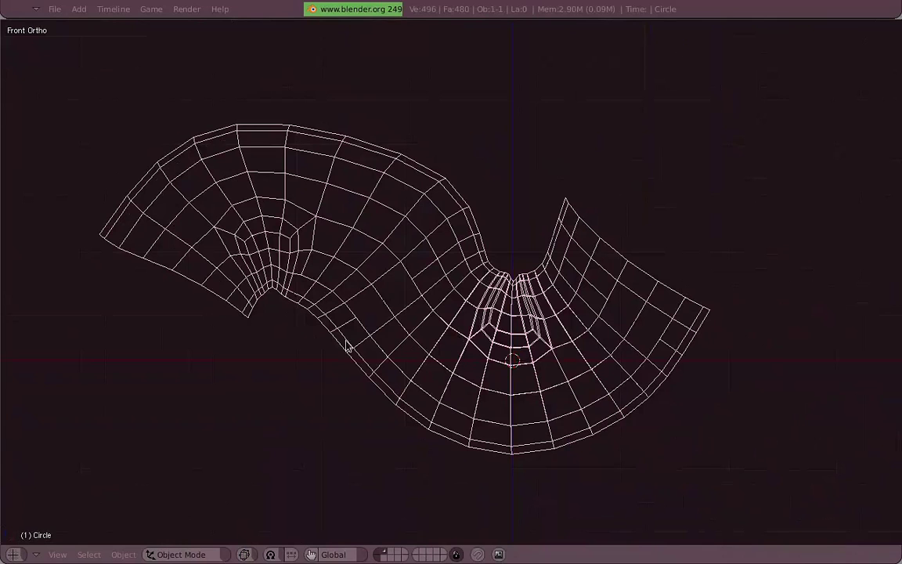
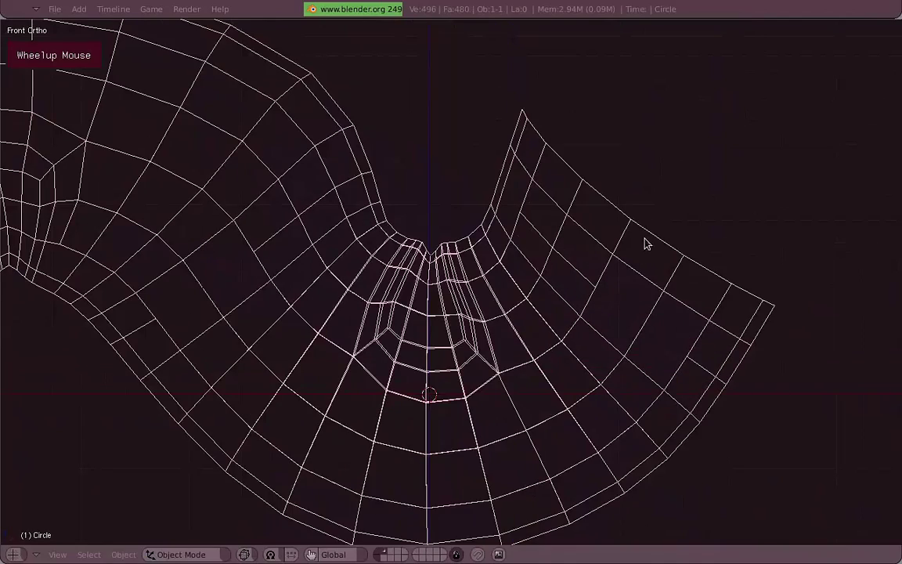
Show the S-shaped tube as a solid surface and orbit around it.
key("z")
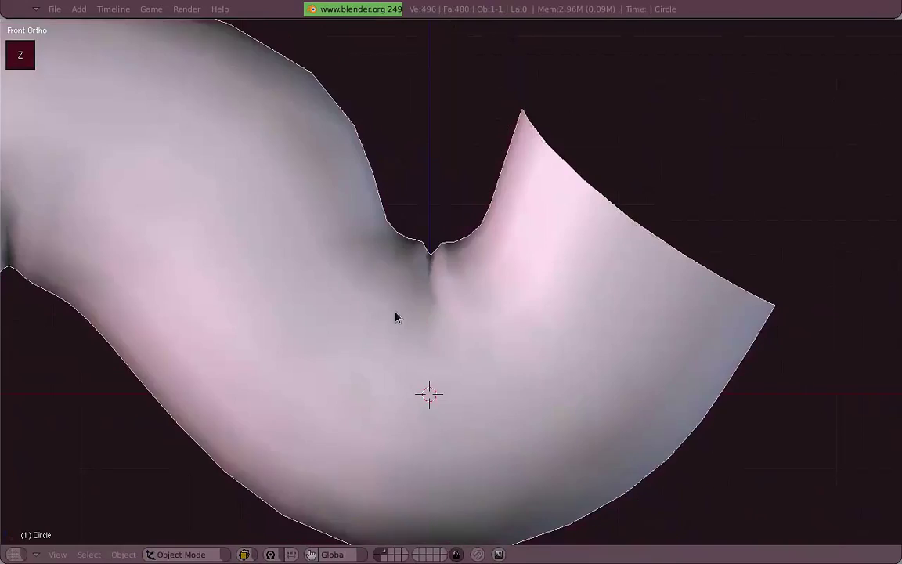
scroll("down", 3)
middle_click(417, 307)
middle_click(425, 307)
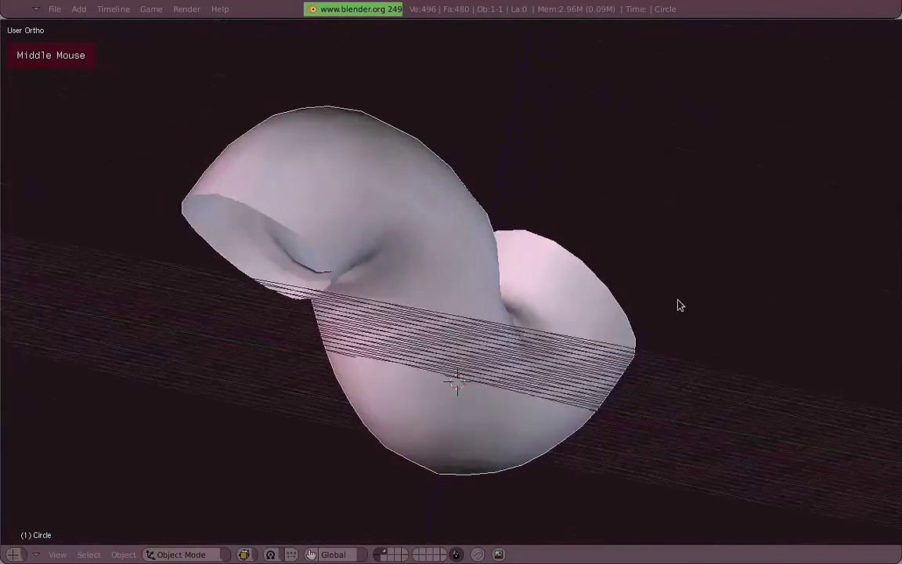
scroll("down", 3)
Step the view through numpad angles to inspect the strip, ending on a front-facing angle.
key("3")
key("1")
key("z")
key("a")
key("b")
key("g")
key("z")
key("z")
key("a")
key("b")
key("g")
key("r")
key("g")
key("z")
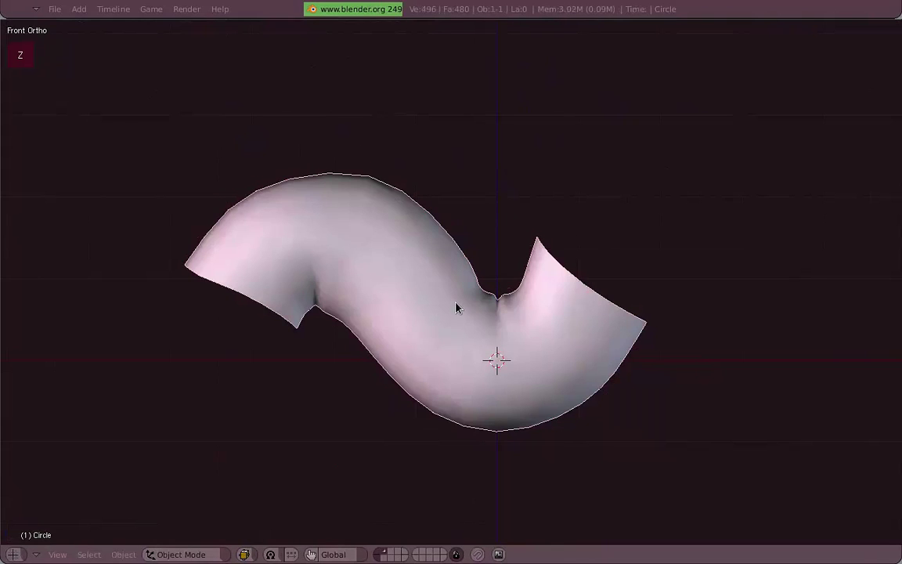
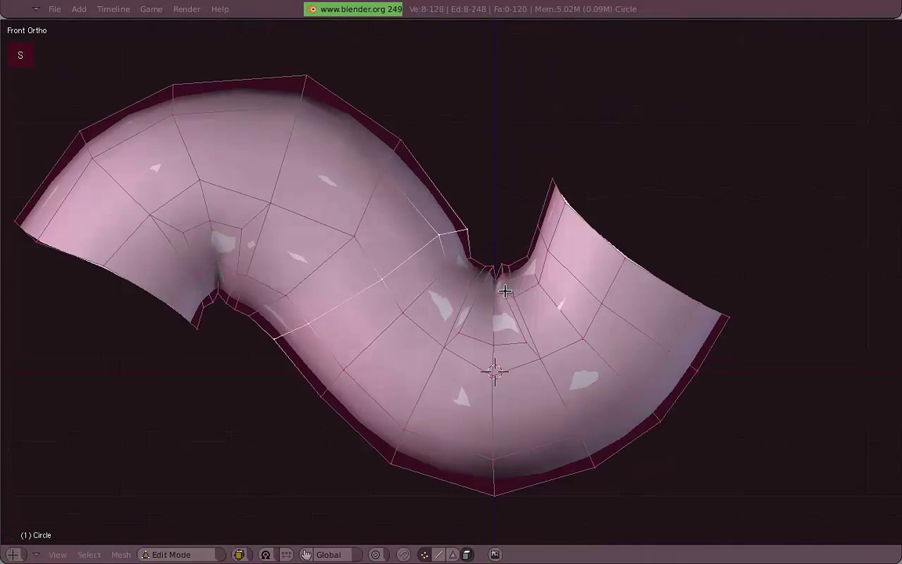
key("alt+s")
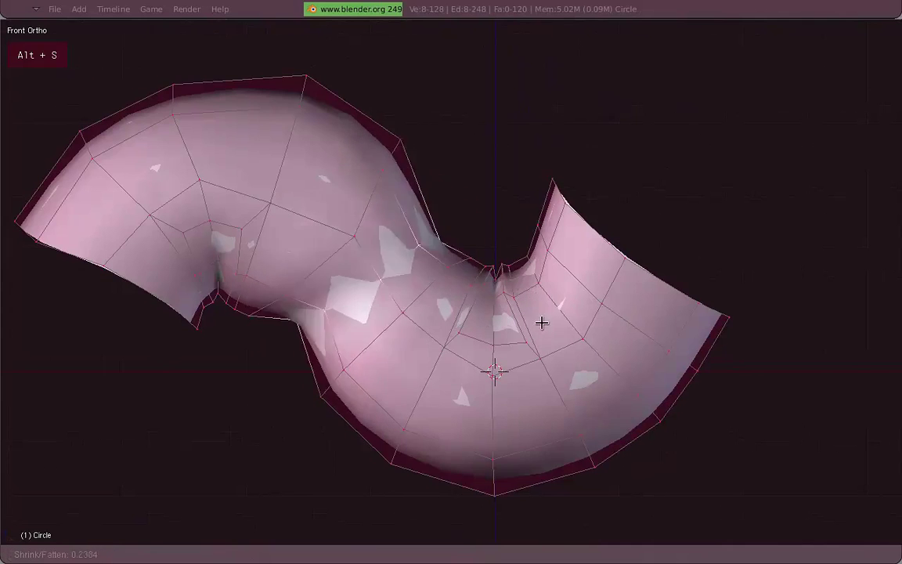
key("s")
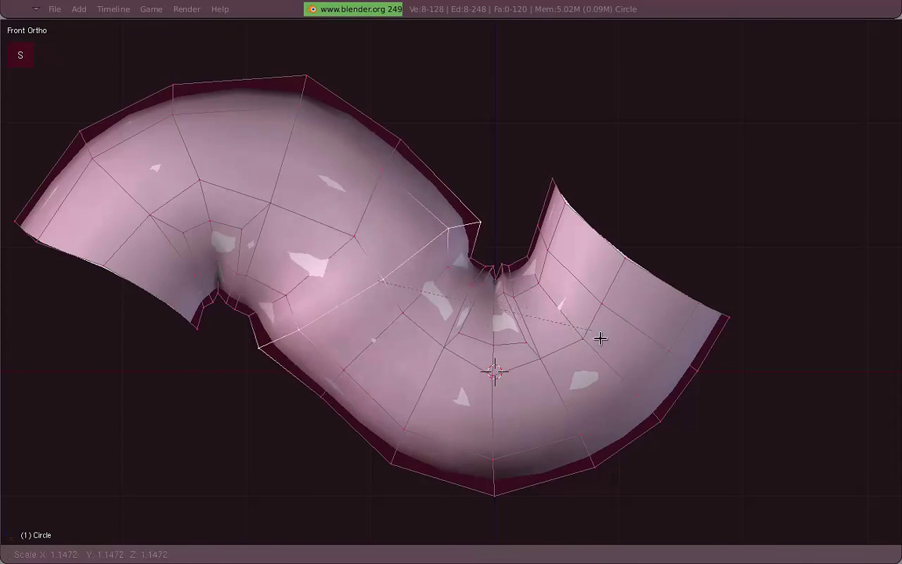
key("r")
key("g")
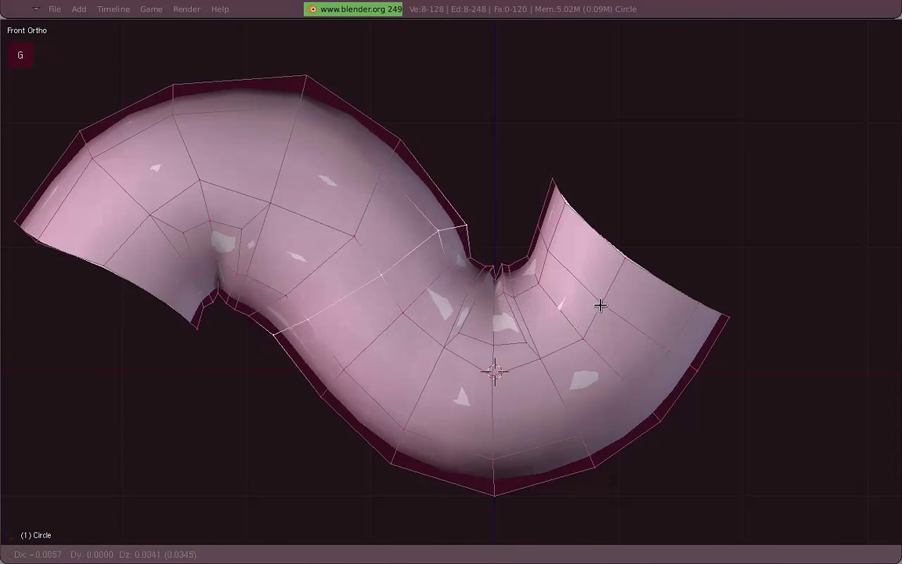
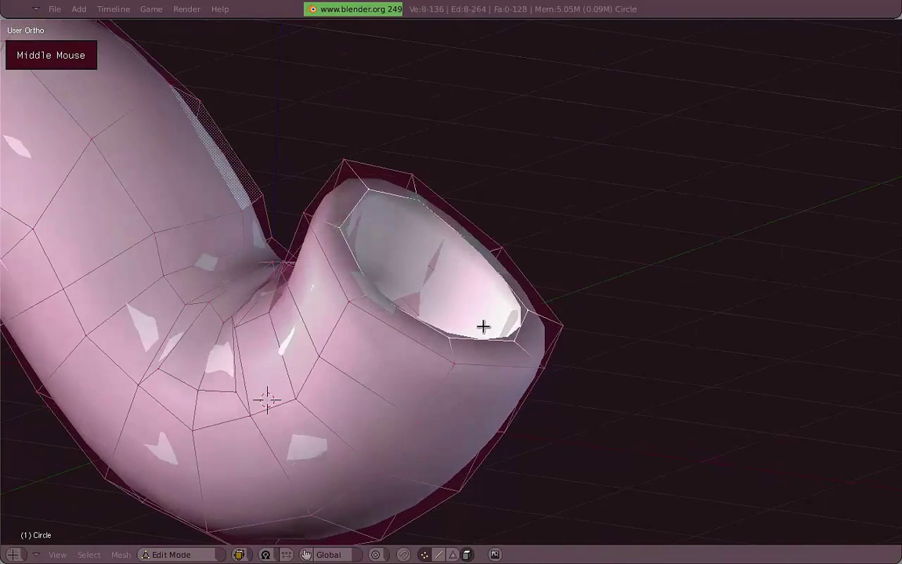
Extrude the tube's end ring twice into new straight sections and check the result in object mode.
key("3")
key("2")
key("1")
key("z")
key("e")
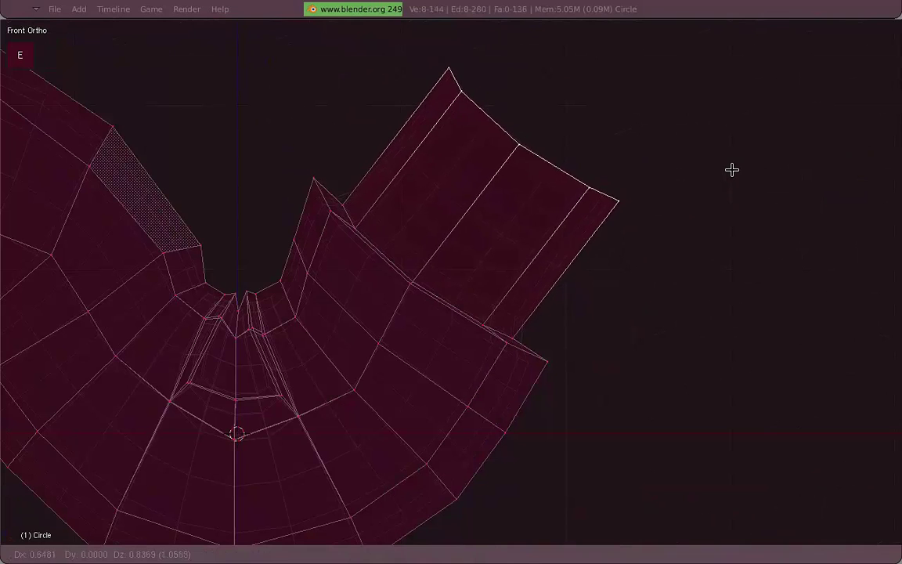
key("z")
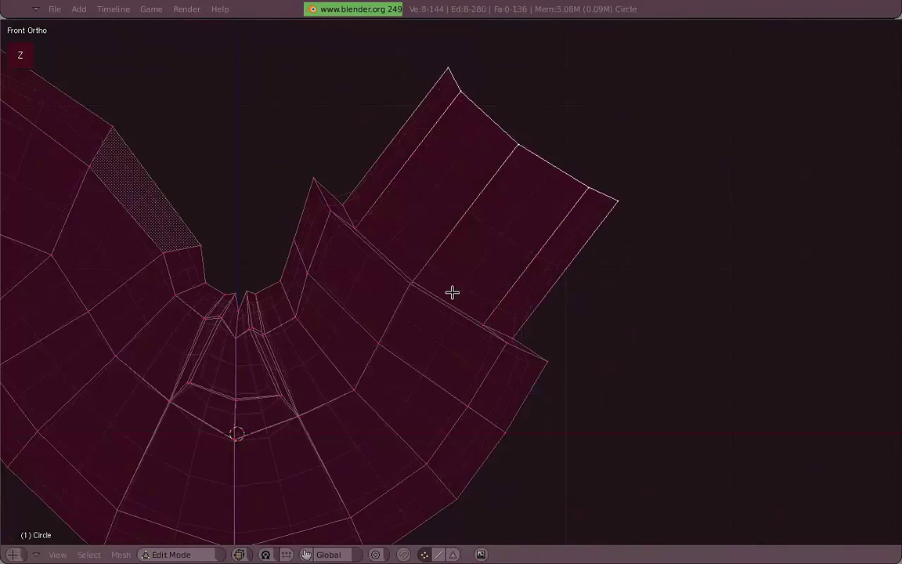
right_click(452, 289)
key("g")
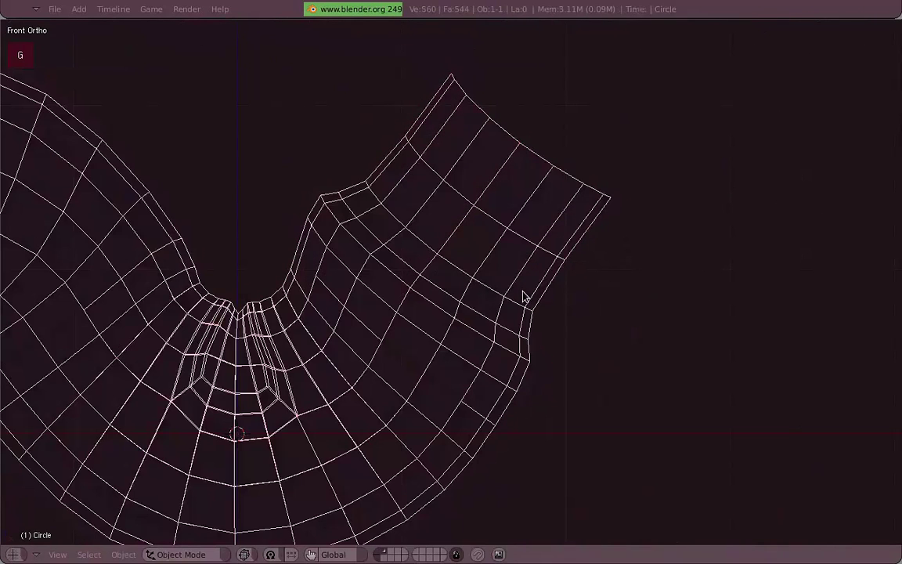
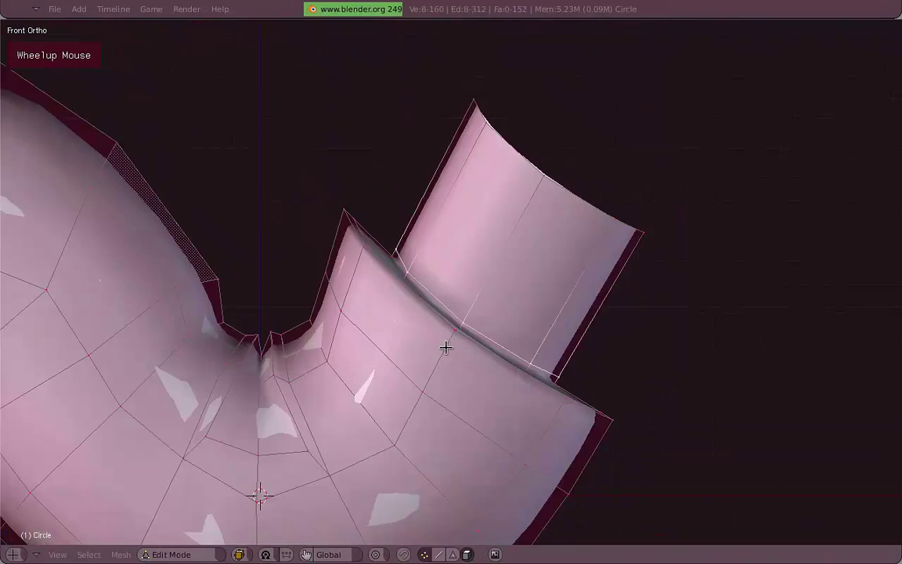
Add edge loops near the extended end and scale them outward and inward to raise a ridge.
key("k")
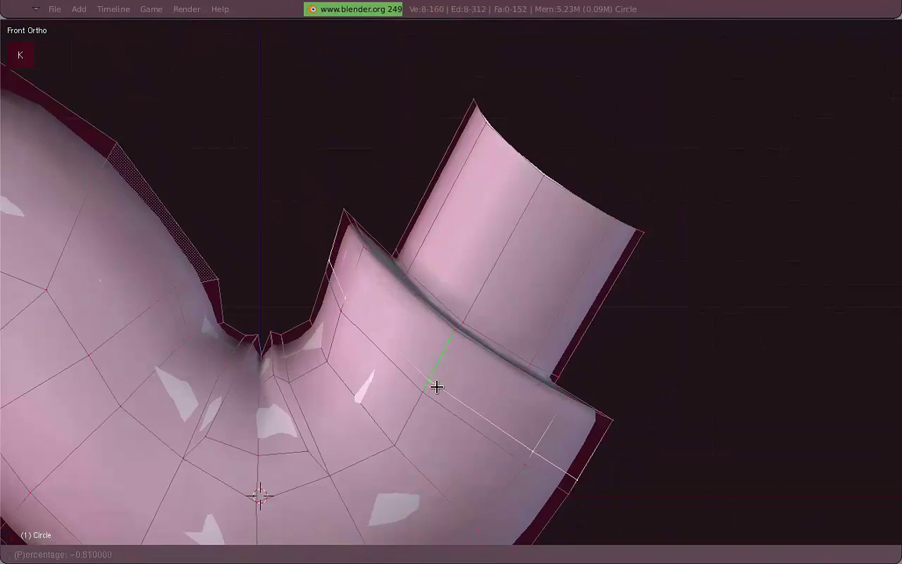
key("s")
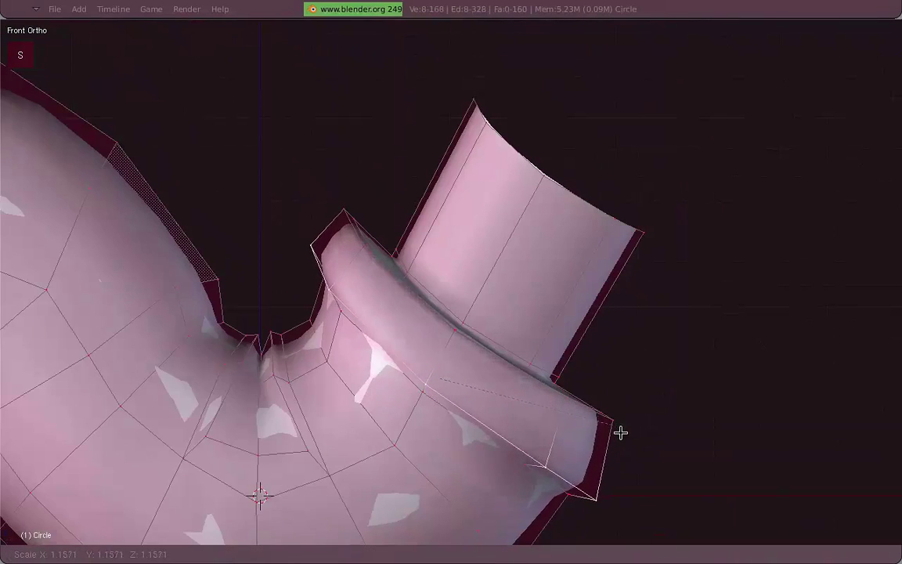
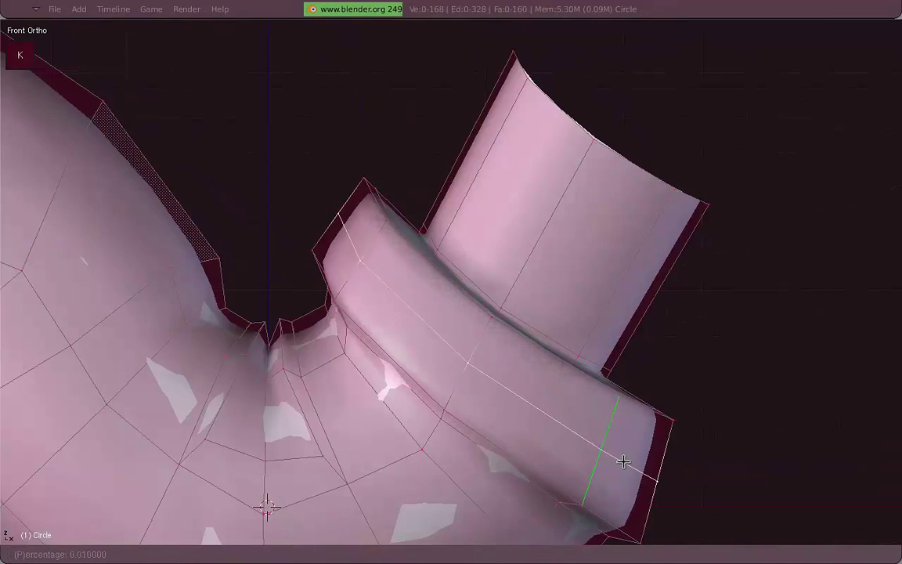
key("s")
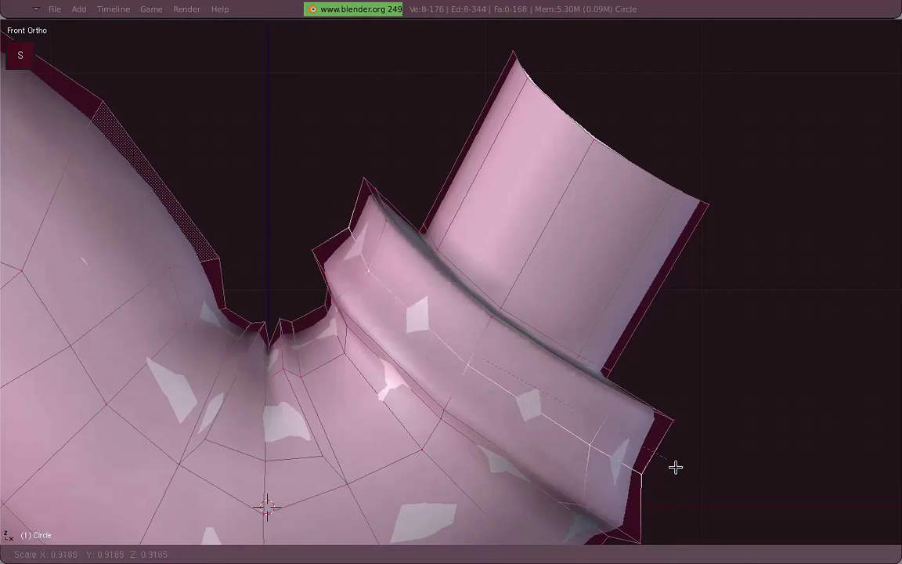
key("g")
key("a")
key("k")
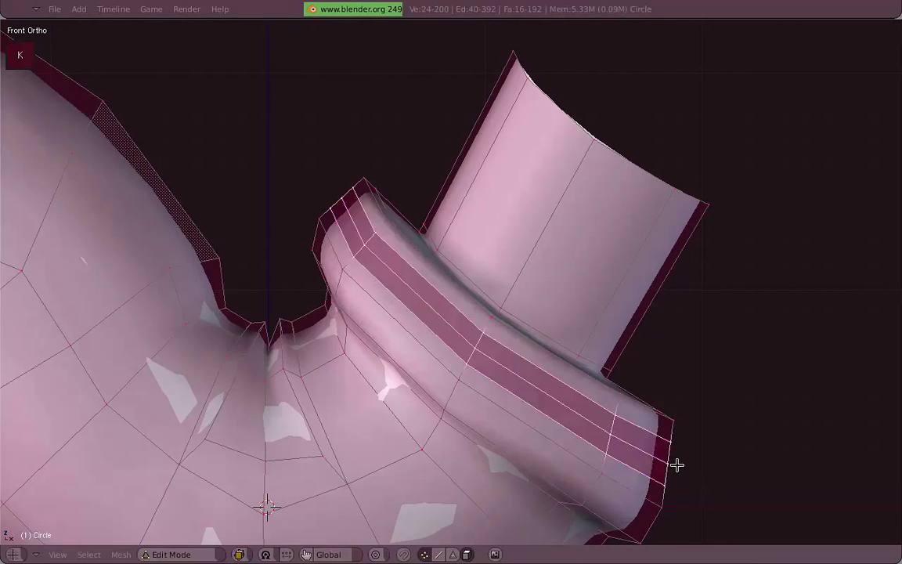
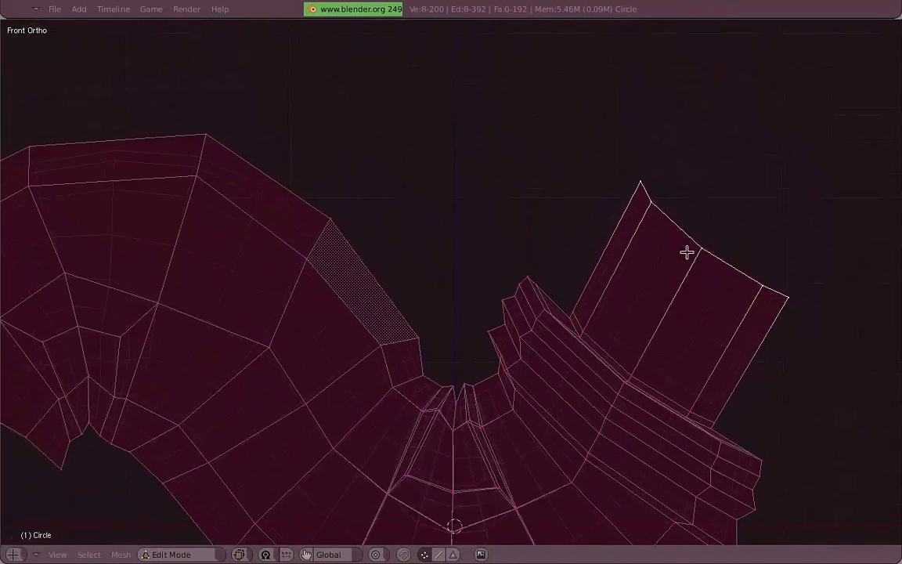
View the tube as a solid surface and look into its open end.
scroll("up", 3)
right_click(662, 215)
key("g")
middle_click(717, 237)
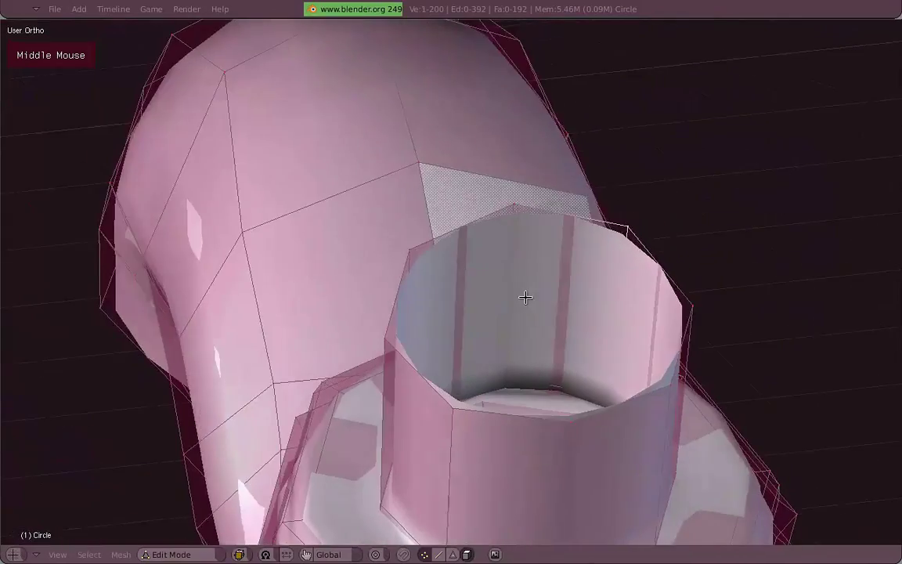
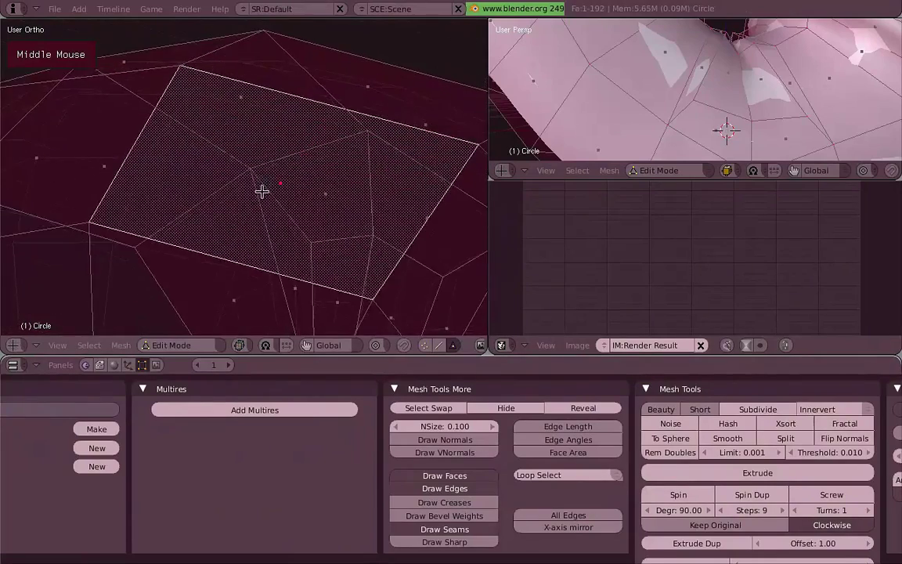
Add a Subsurf modifier, Catmull-Clark at Levels 1, from the Editing panels.
scroll("up", 3)
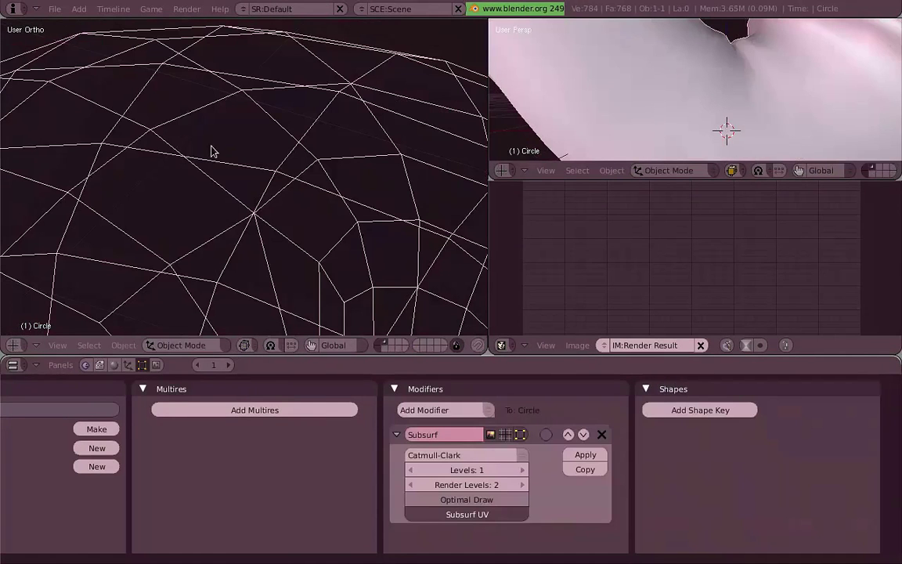
key("z")
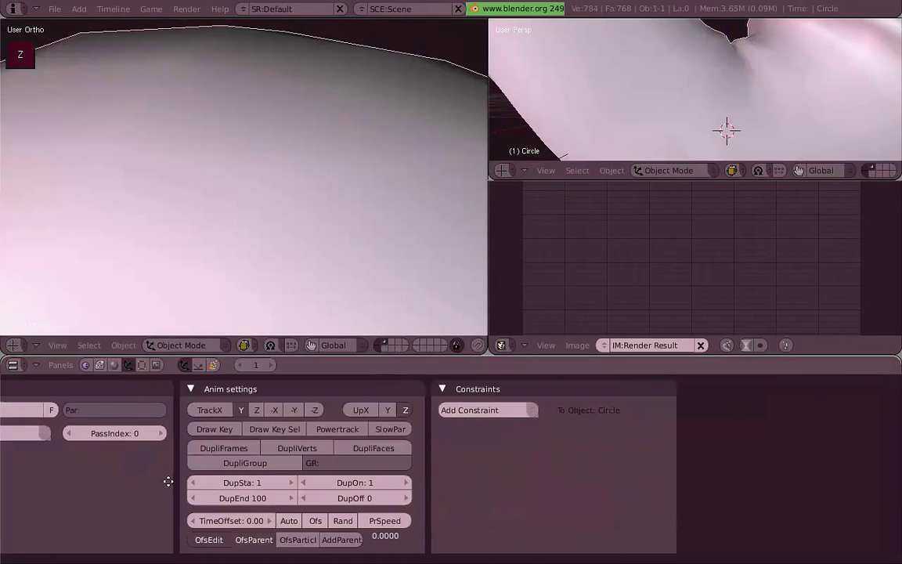
scroll("down", 3)
middle_click(229, 221)
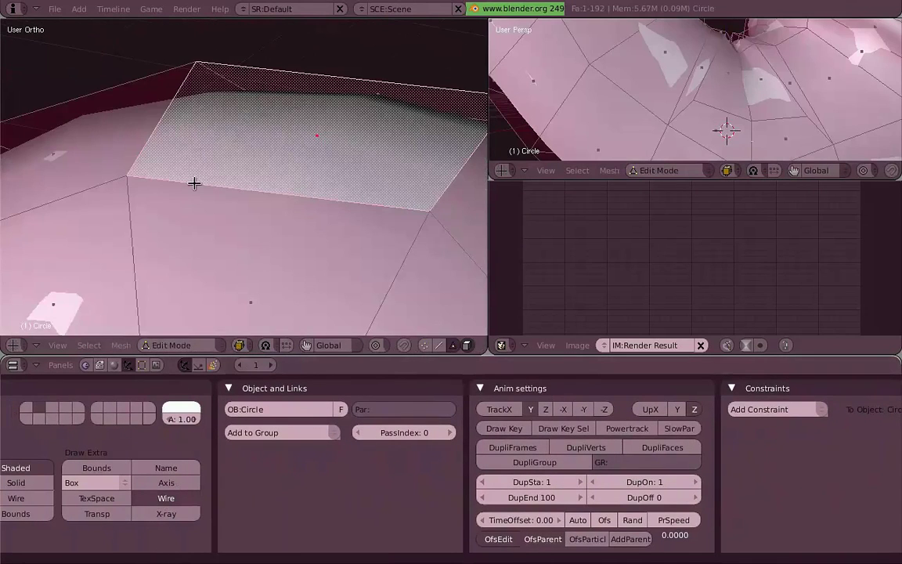
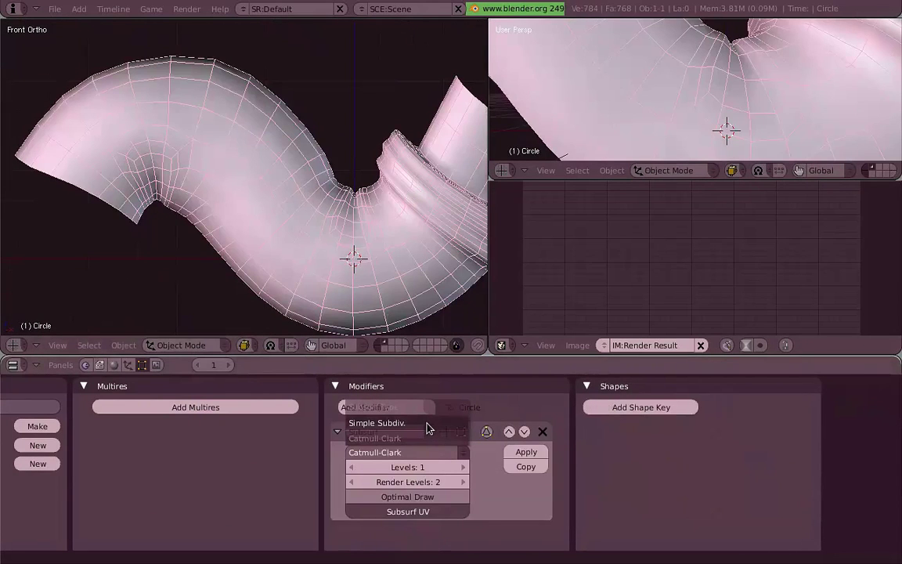
Switch the Subsurf to Simple Subdiv at Levels 2 and maximise the 3D view.
key("z")
middle_click(395, 282)
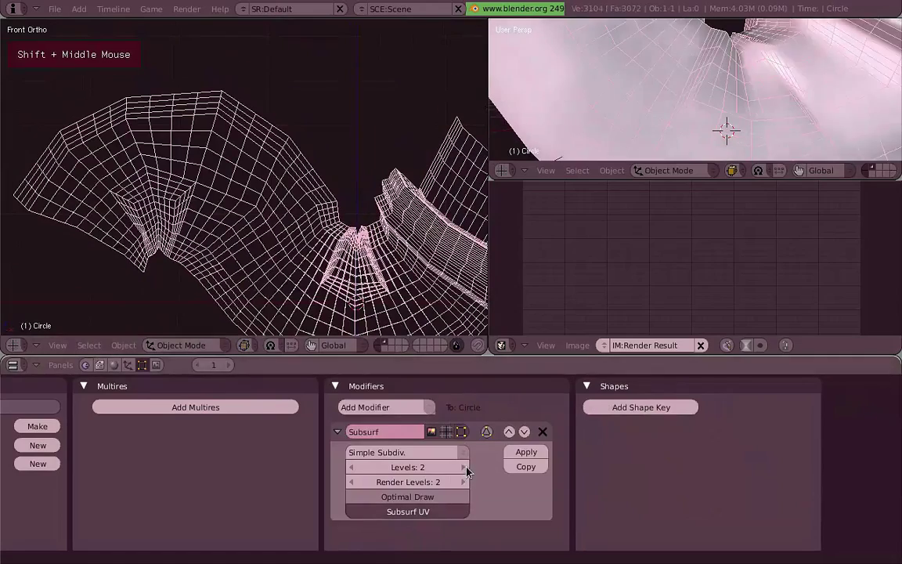
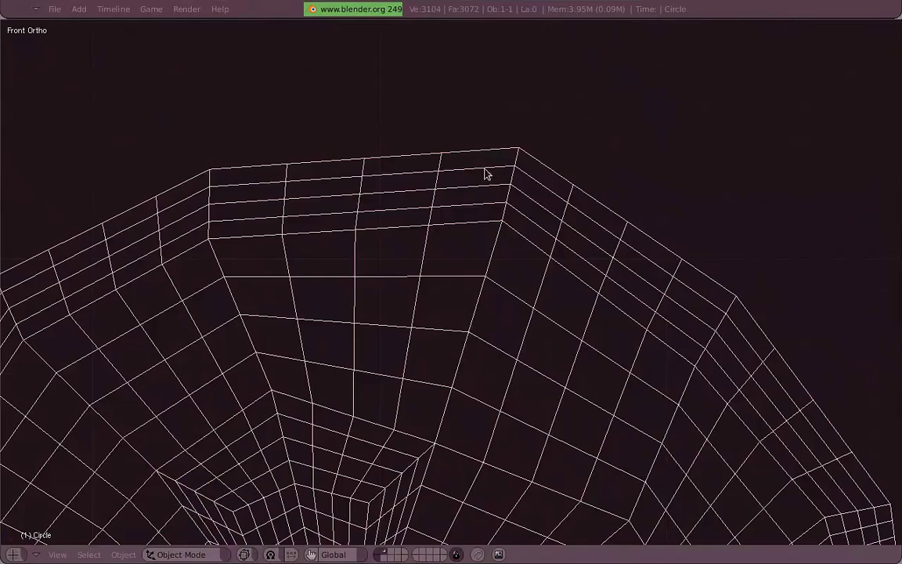
scroll("down", 3)
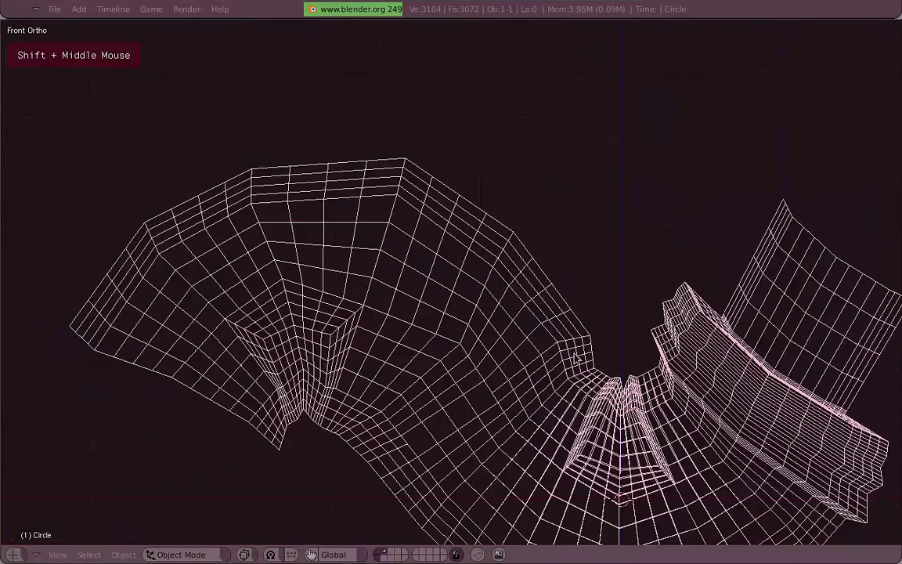
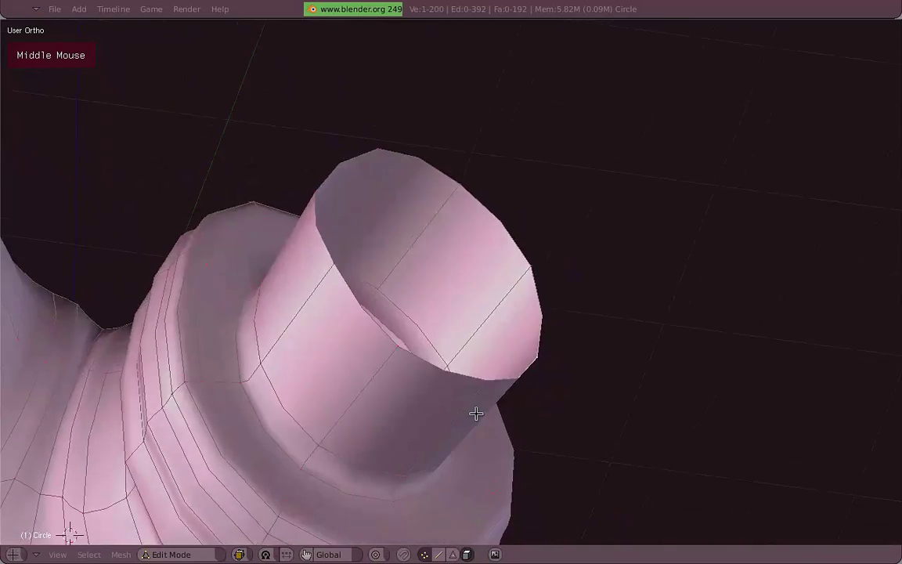
Frame the tube's open end in the viewport.
key("z")
scroll("down", 3)
middle_click(487, 300)
key("z")
scroll("up", 3)
key("z")
Select the top edge ring, lift it above the tube and extrude a new section.
right_click(472, 331)
key("3")
key("1")
key("a")
right_click(551, 324)
key("shift+d")
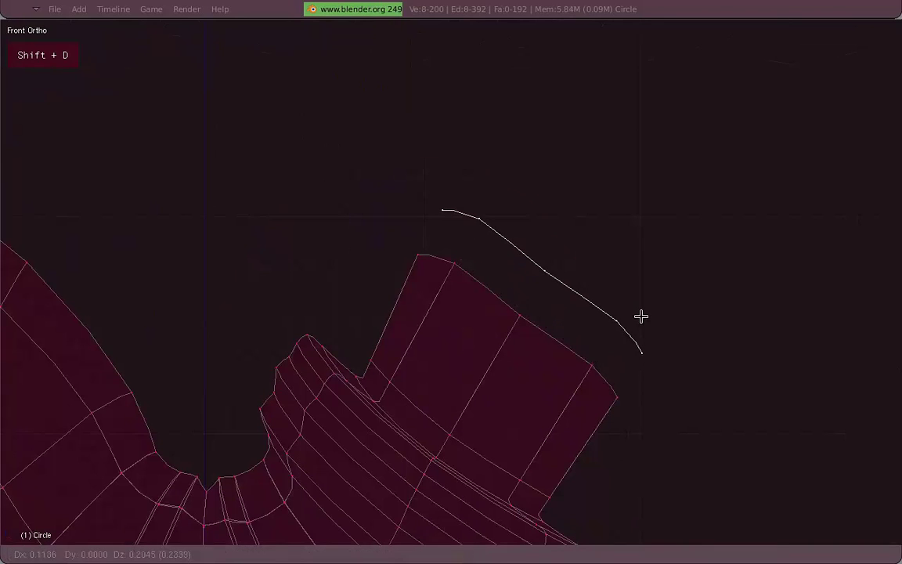
key("e")
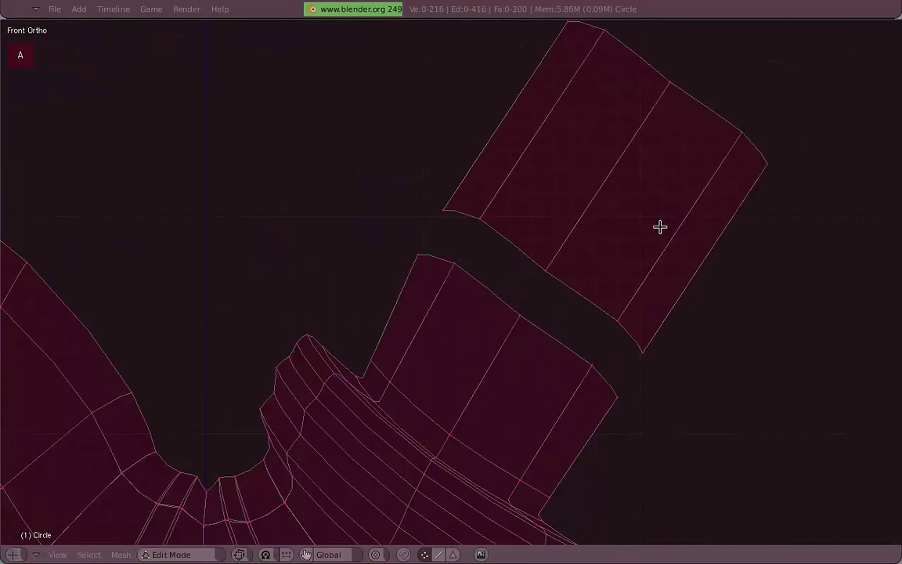
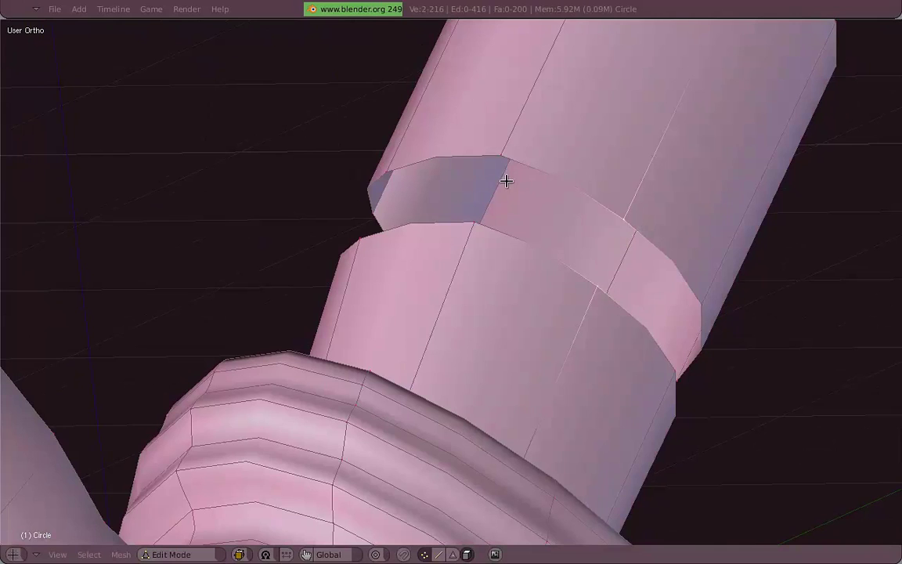
In wireframe, try a merge on the chosen vertices and back out of it.
key("f")
key("z")
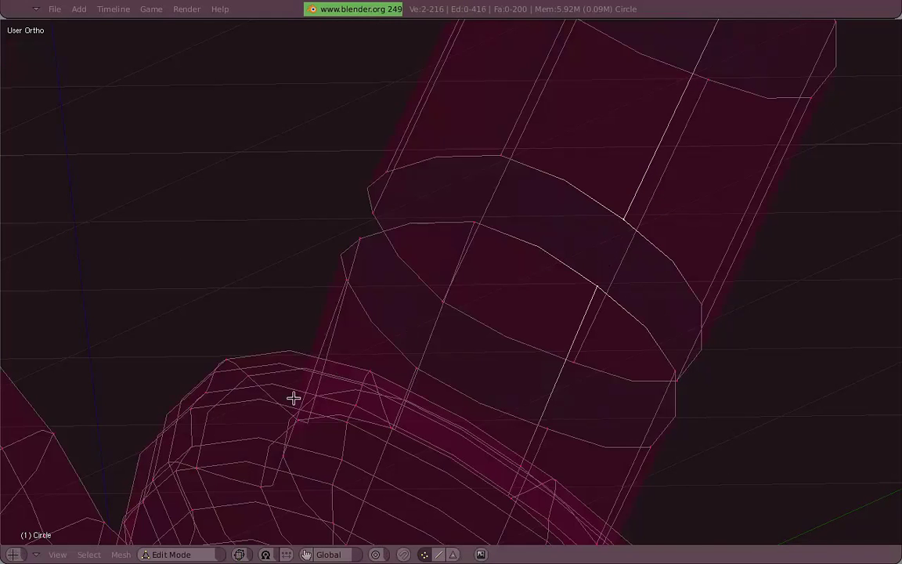
key("alt+m")
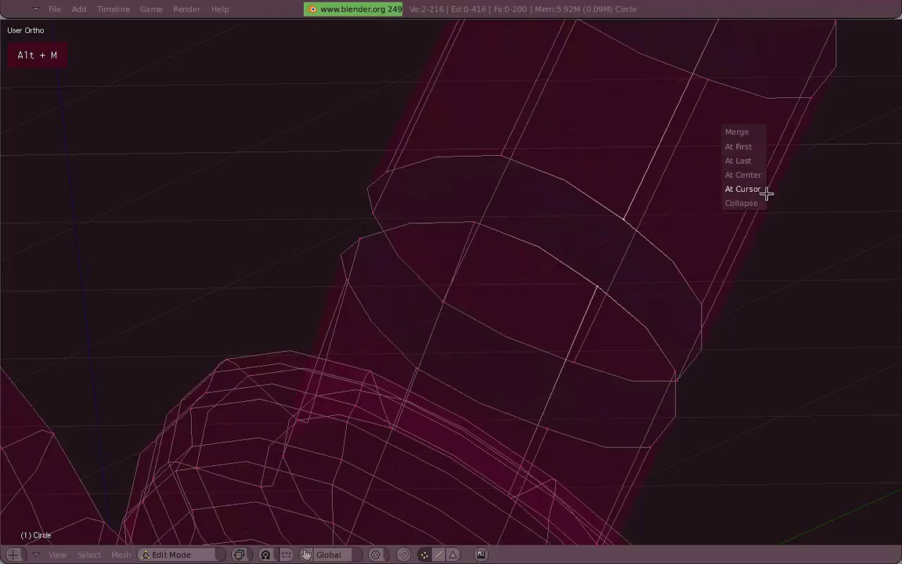
key("ctrl+f")
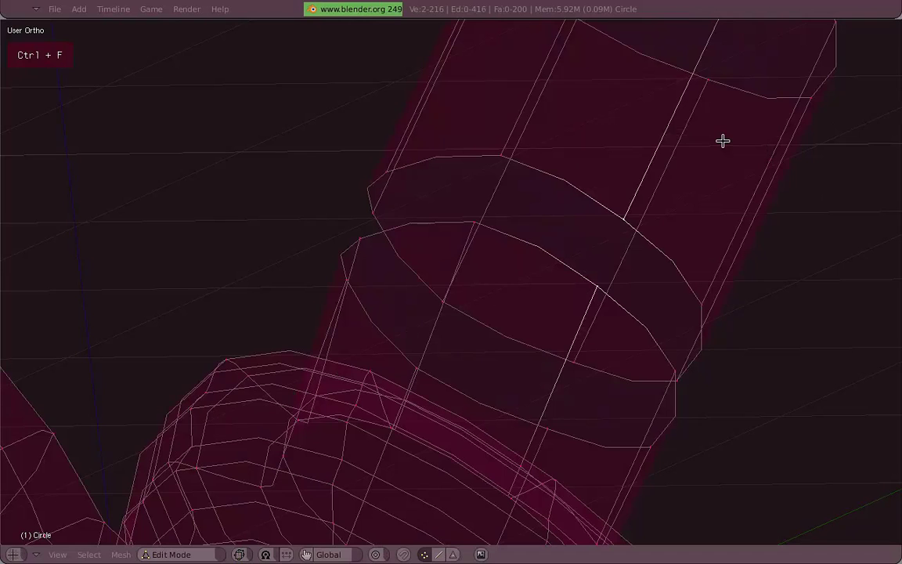
key("ctrl+v")
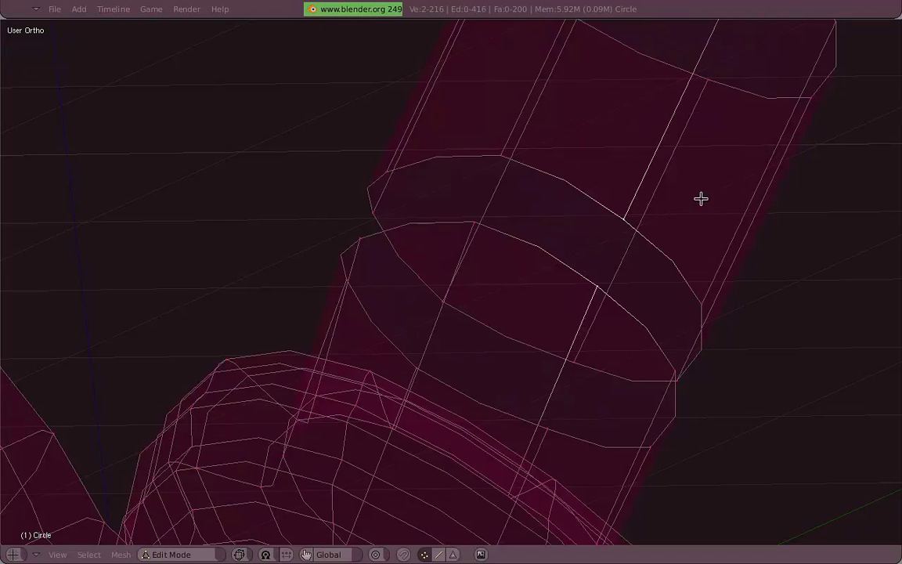
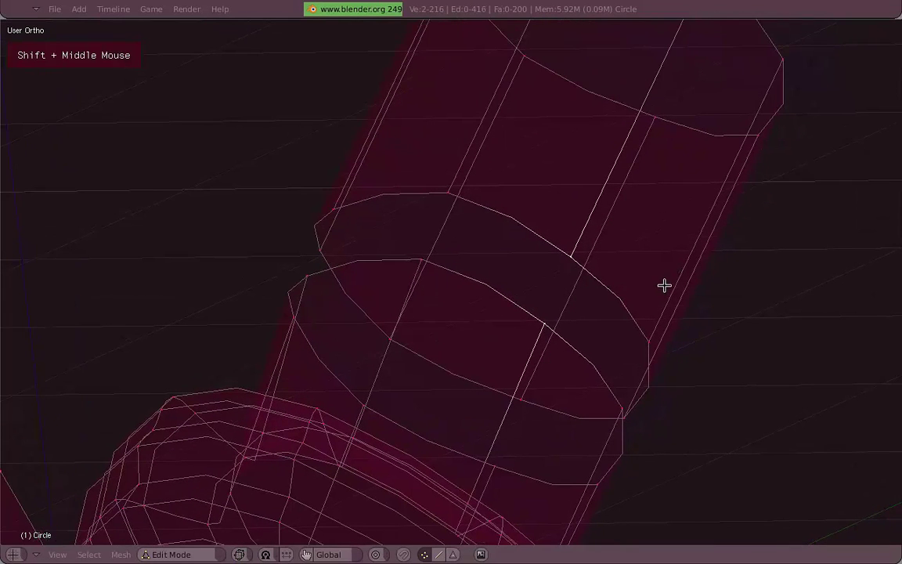
key("z")
Pick two matching vertices across the gap and bring up Merge At First.
middle_click(652, 286)
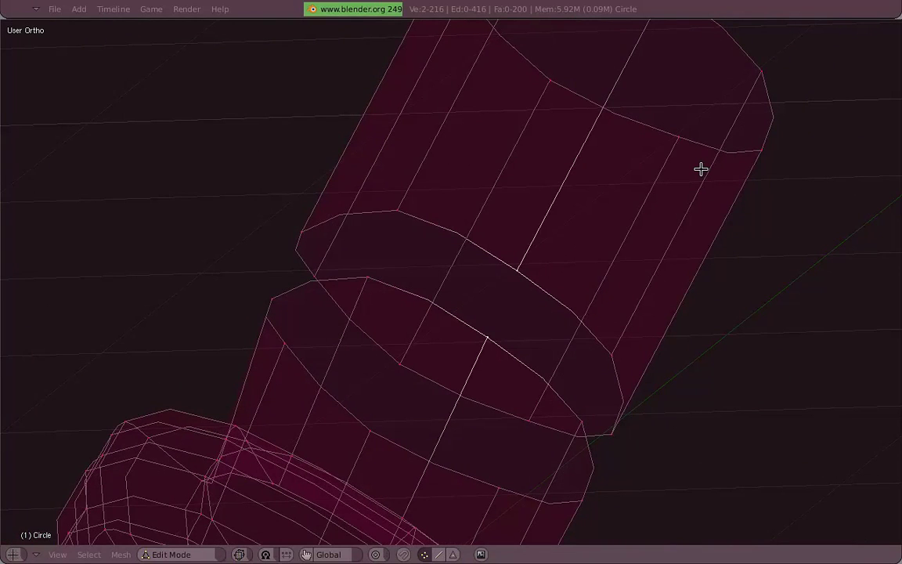
key("ctrl+f")
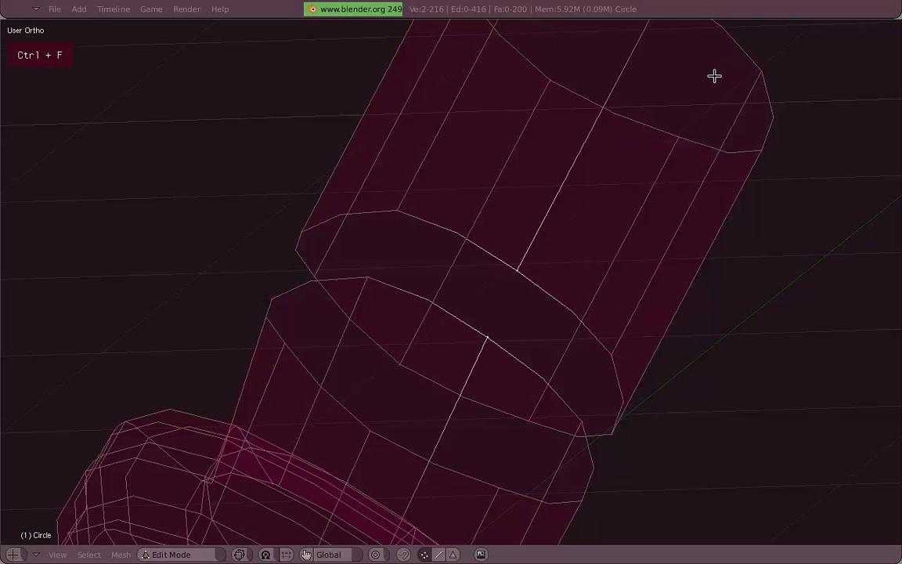
key("ctrl+e")
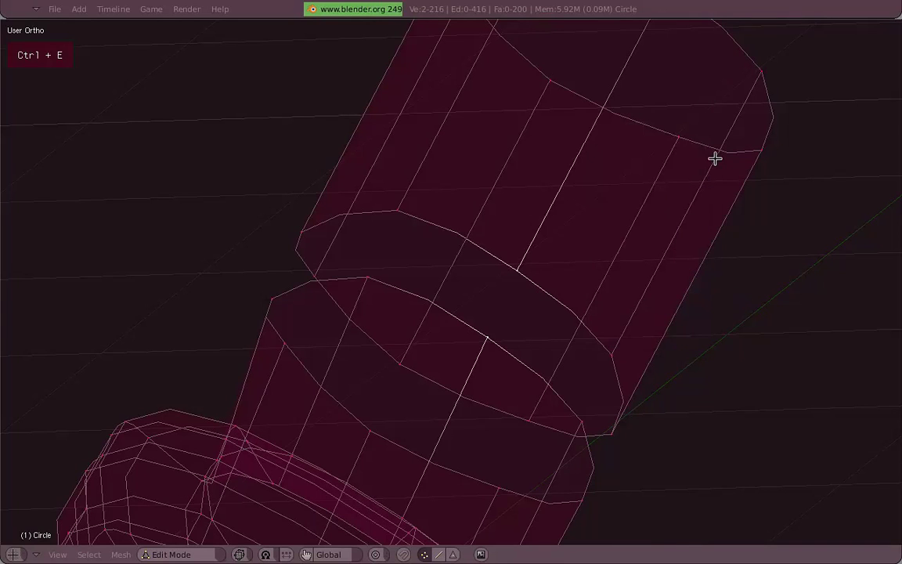
key("ctrl+v")
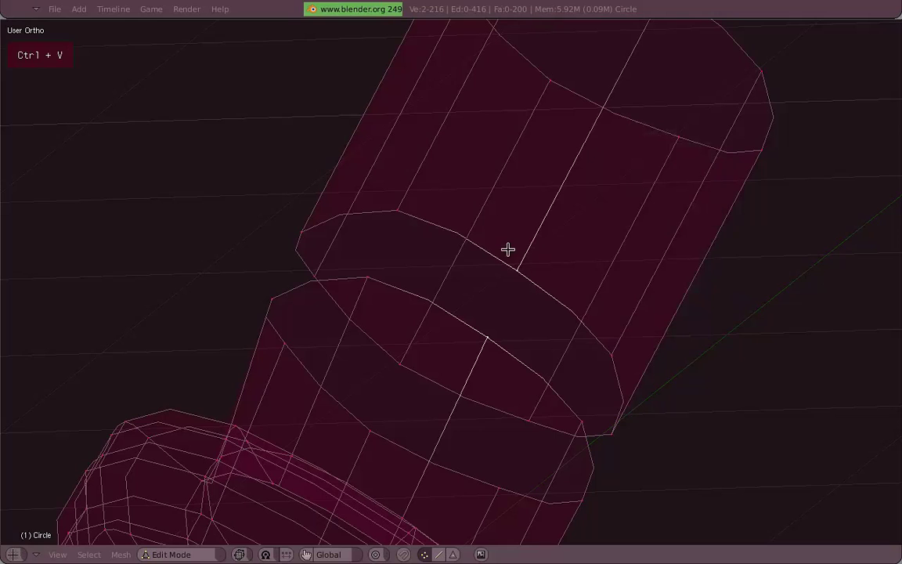
key("ctrl+f")
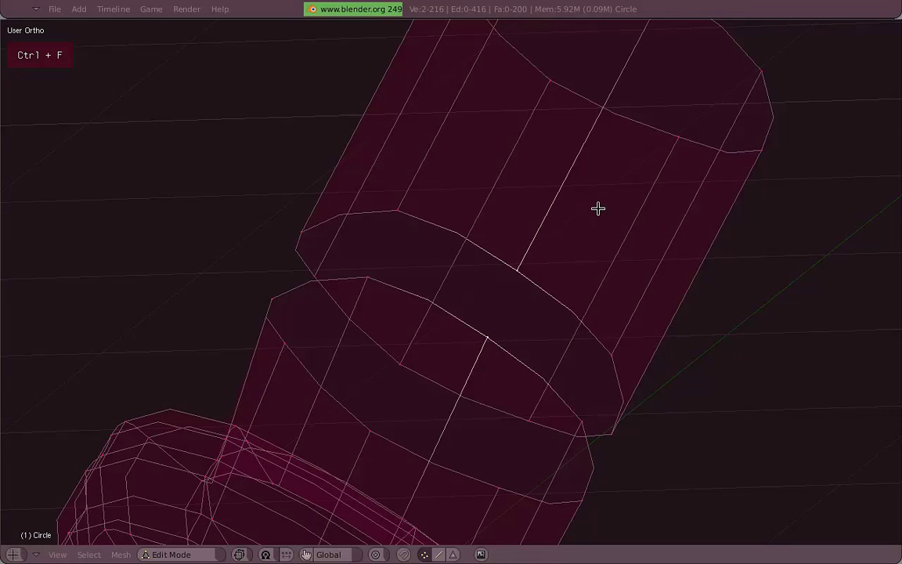
key("ctrl+v")
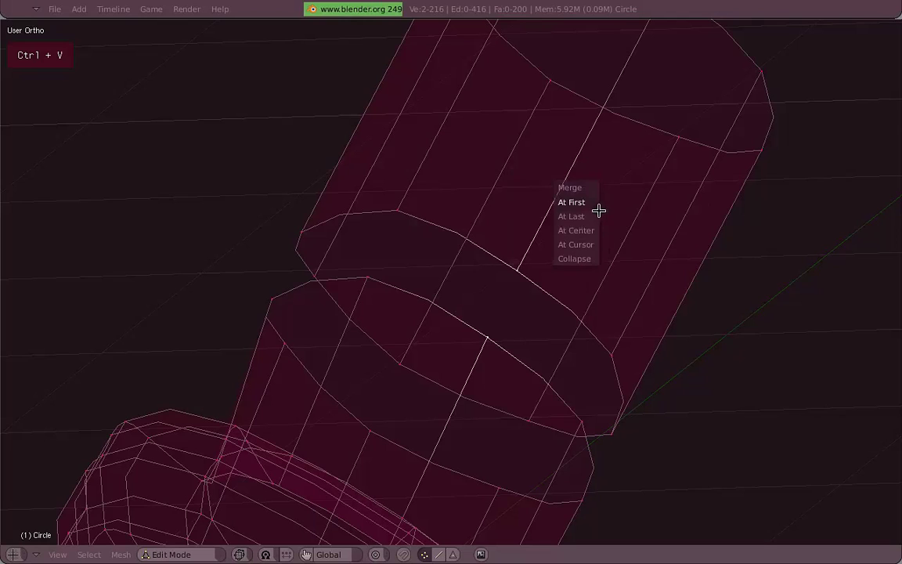
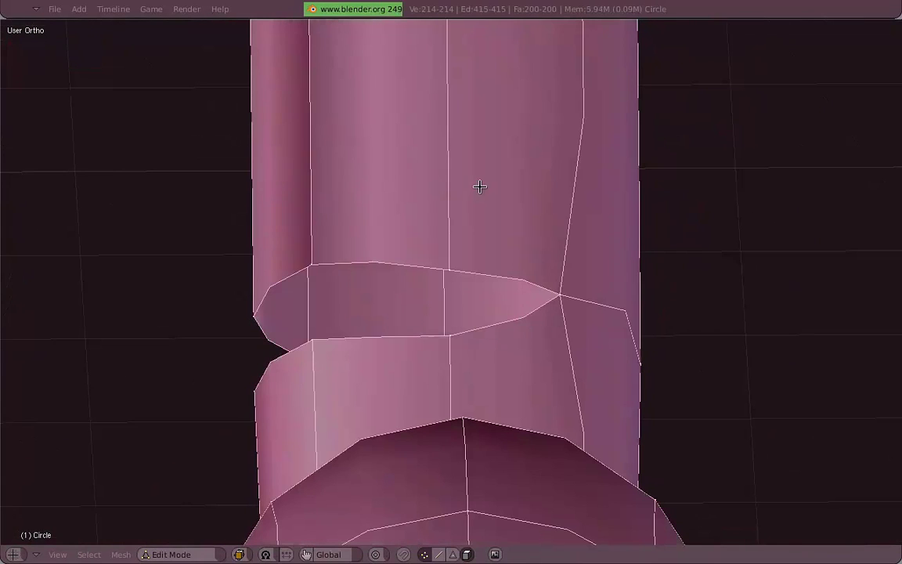
With vertex snapping on Closest, drag an upper vertex onto its partner on the lower rim.
key("ctrl+n")
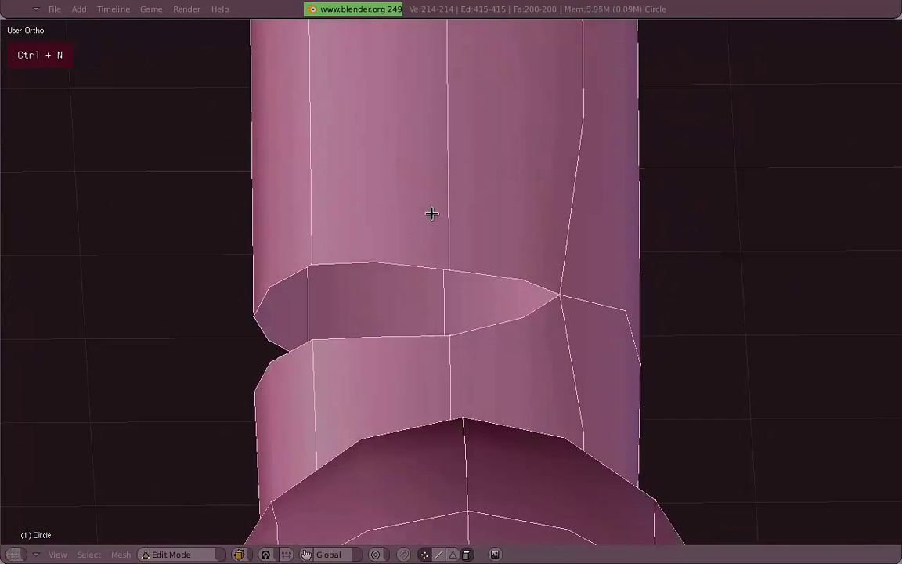
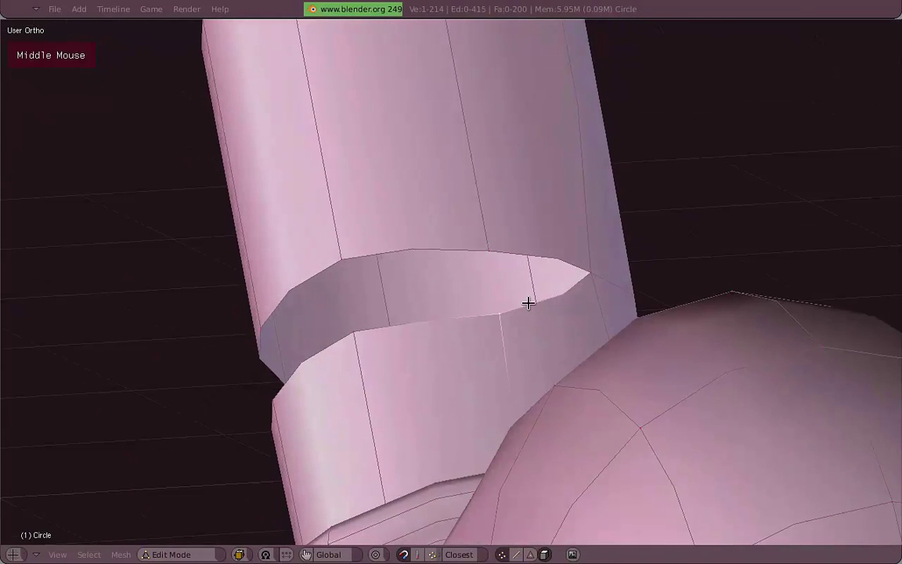
key("g")
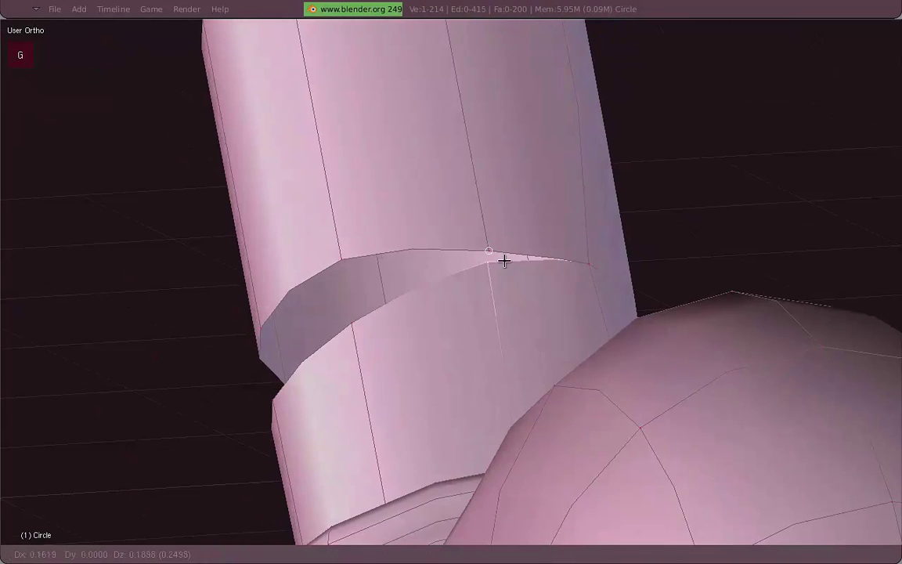
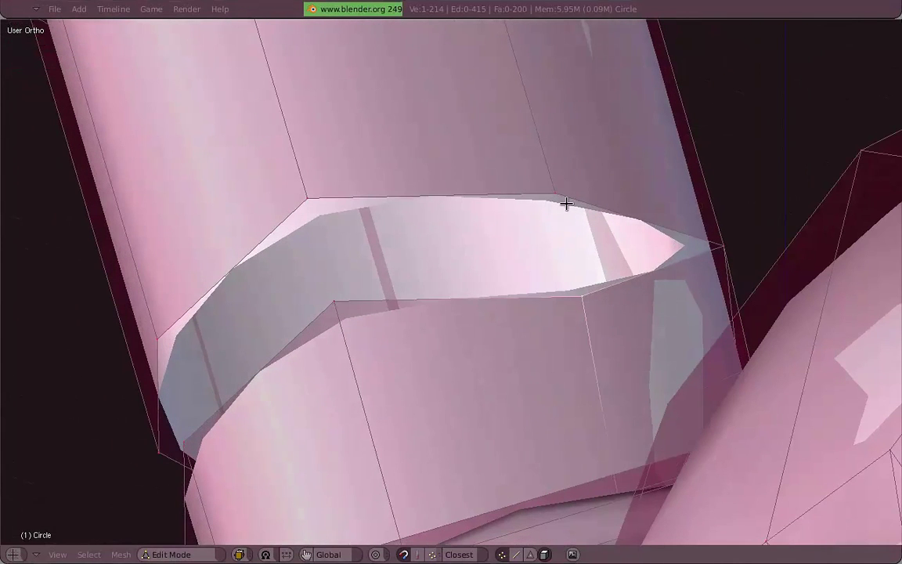
key("g")
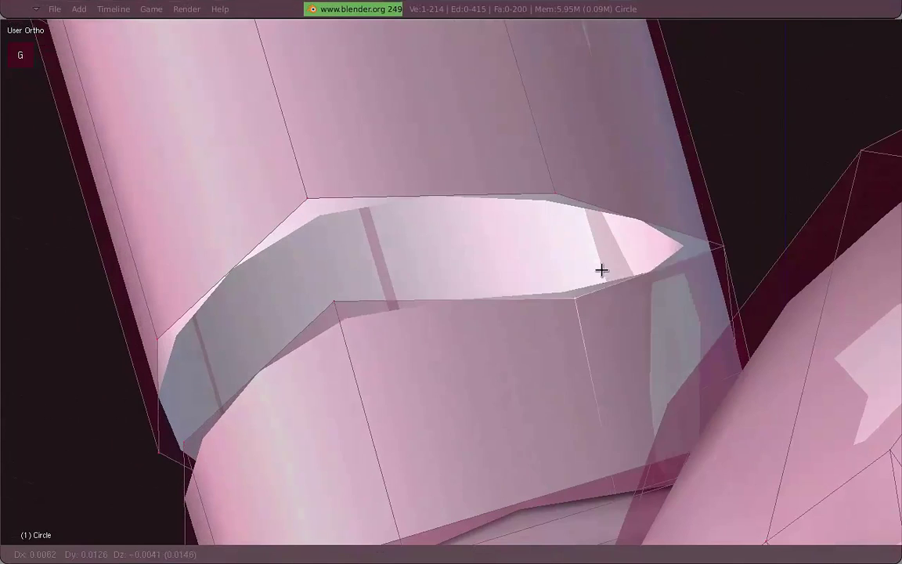
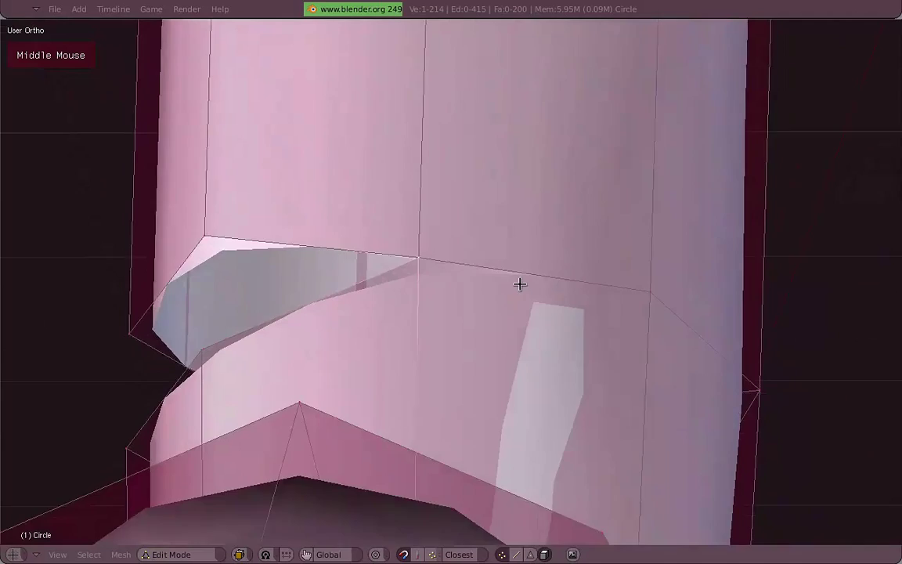
scroll("up", 3)
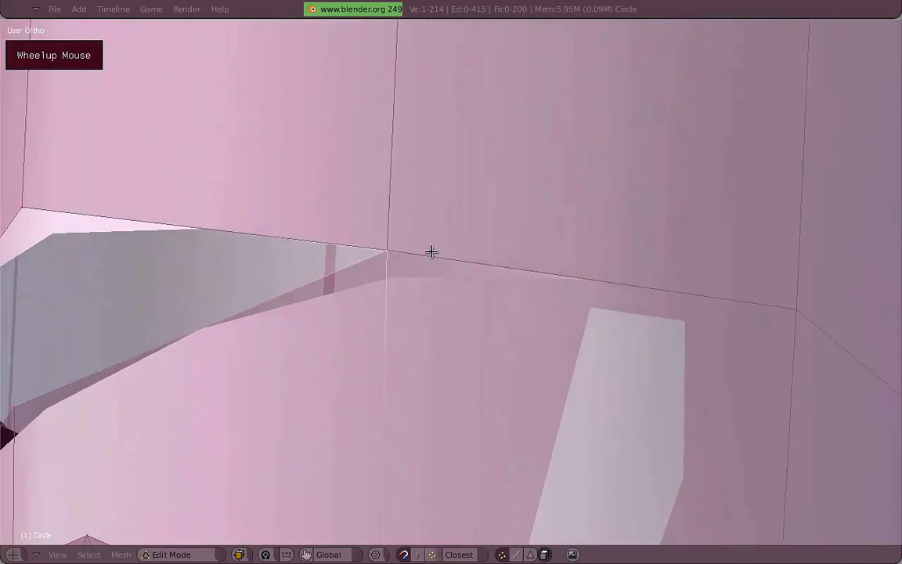
scroll("down", 3)
key("z")
scroll("up", 3)
scroll("up", 3)
Snap the joint vertex into place and weld the pair, dropping the mesh to 213 vertices.
key("g")
right_click(363, 242)
key("g")
key("z")
scroll("down", 3)
key("a")
key("b")
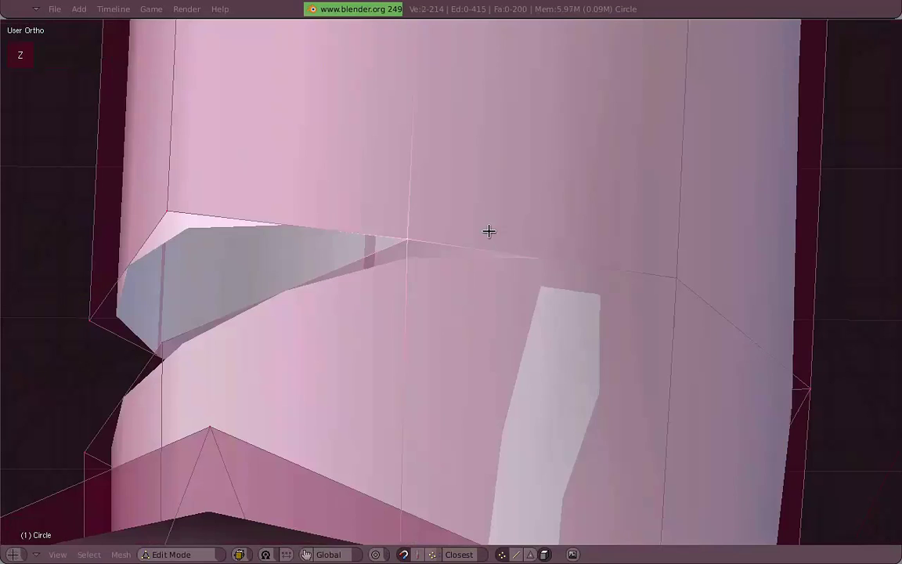
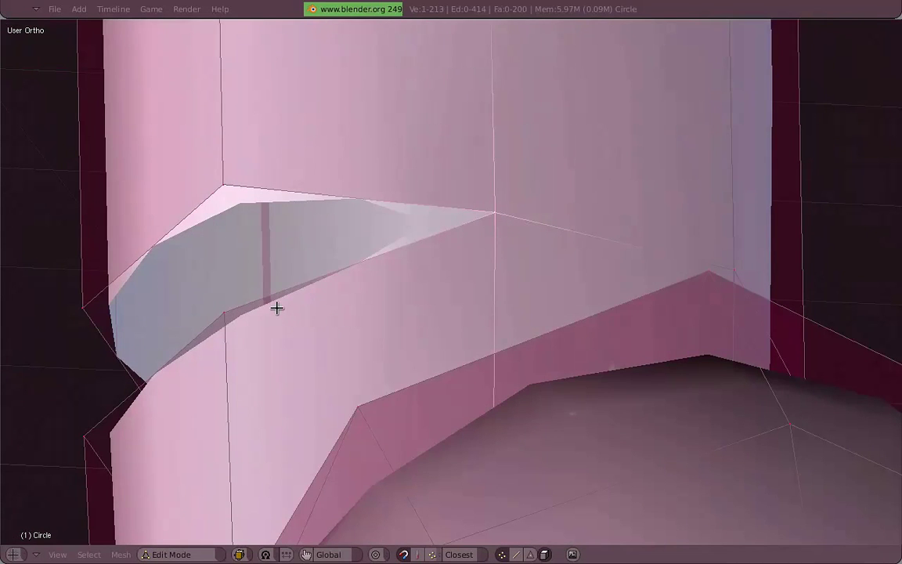
middle_click(322, 266)
key("a")
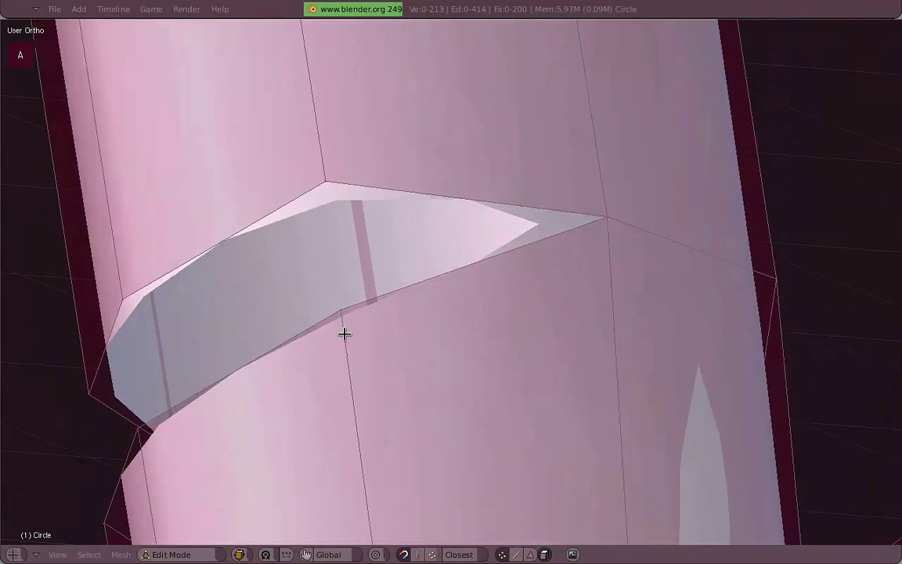
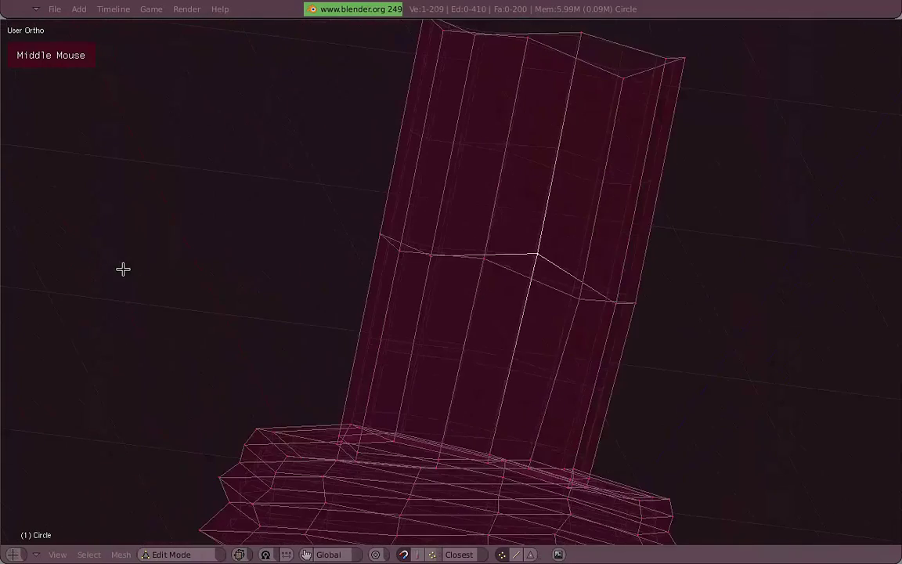
Undo the vertex welds back to the separate 216-vertex sections.
key("3")
key("1")
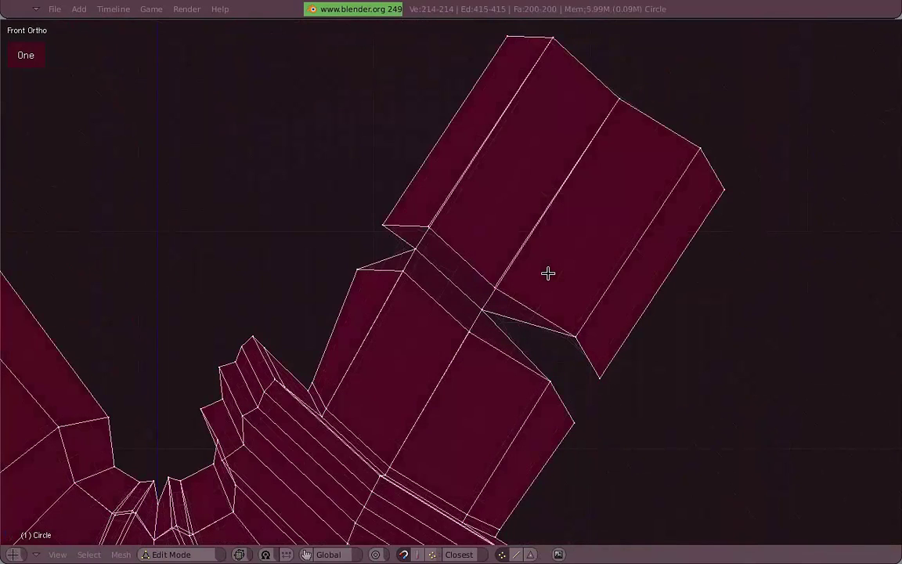
key("a")
Move the upper section's bottom ring down onto the lower tube's rim.
right_click(446, 315)
key("g")
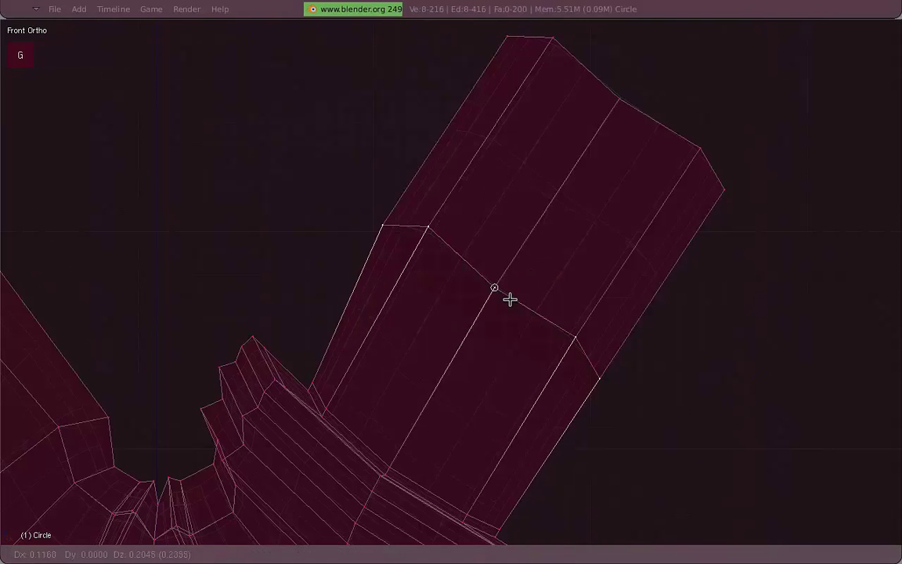
key("z")
middle_click(393, 282)
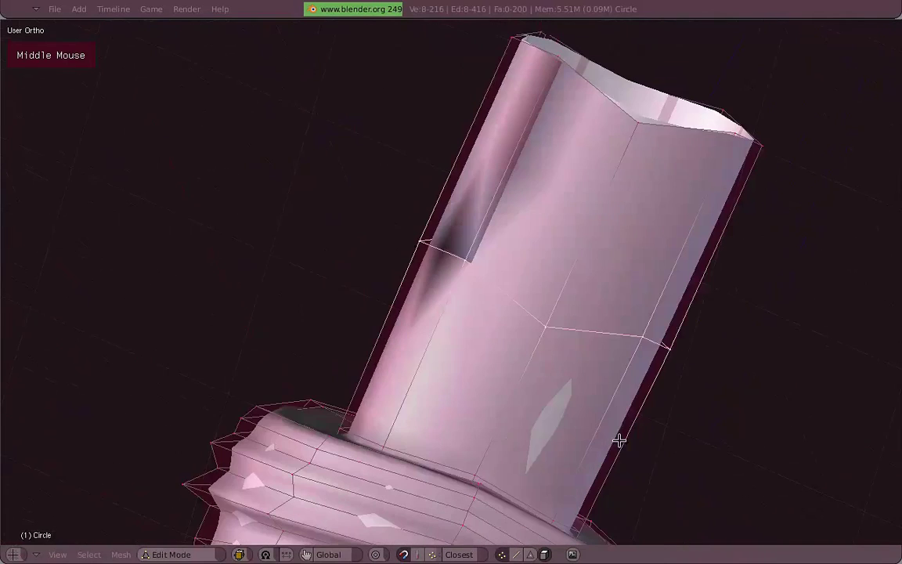
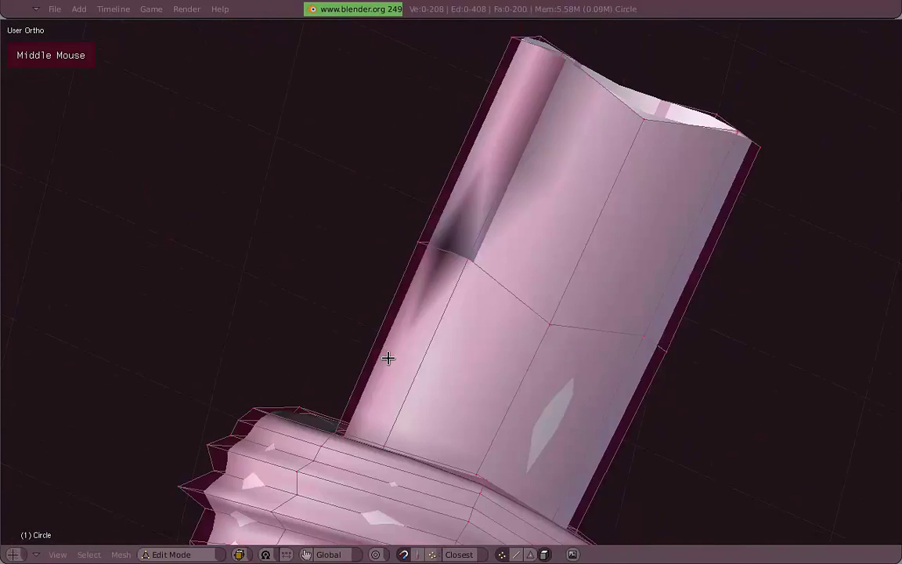
Undo the ring merge and snapped move so the pieces sit apart again at 216 vertices, in wireframe.
key("a")
key("ctrl+n")
key("a")
key("z")
key("3")
key("1")
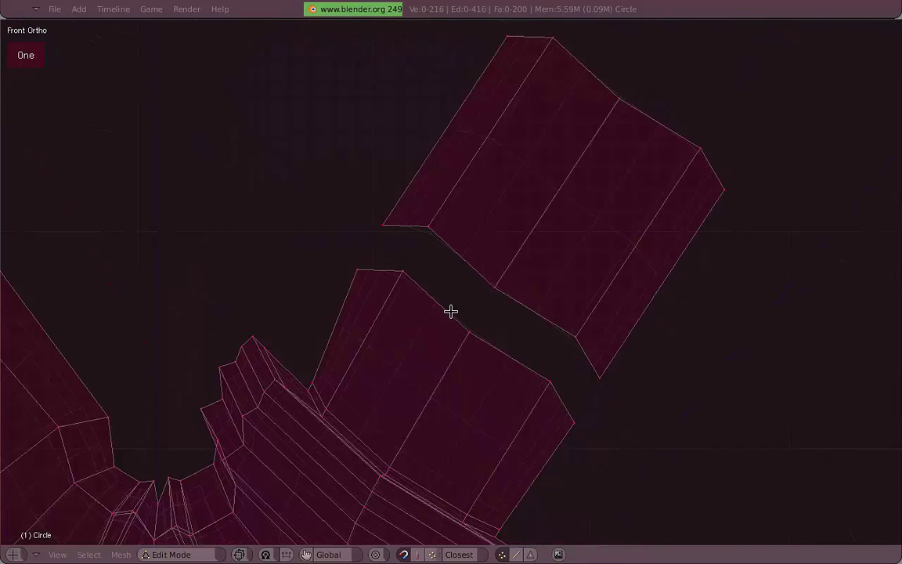
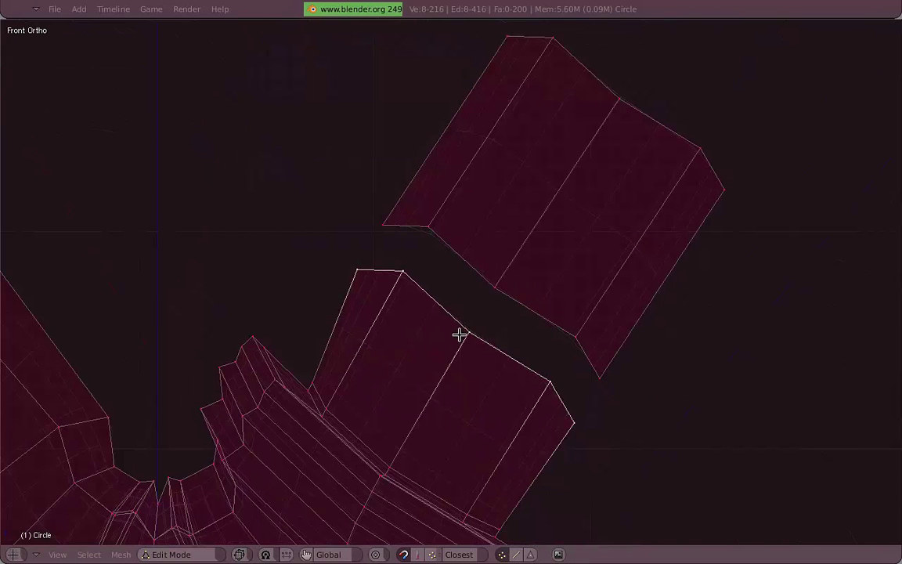
key("g")
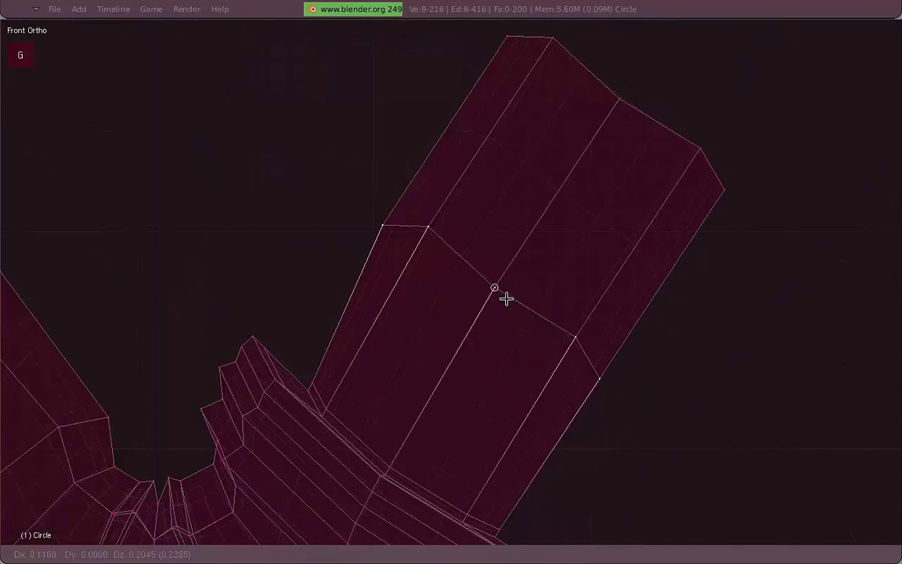
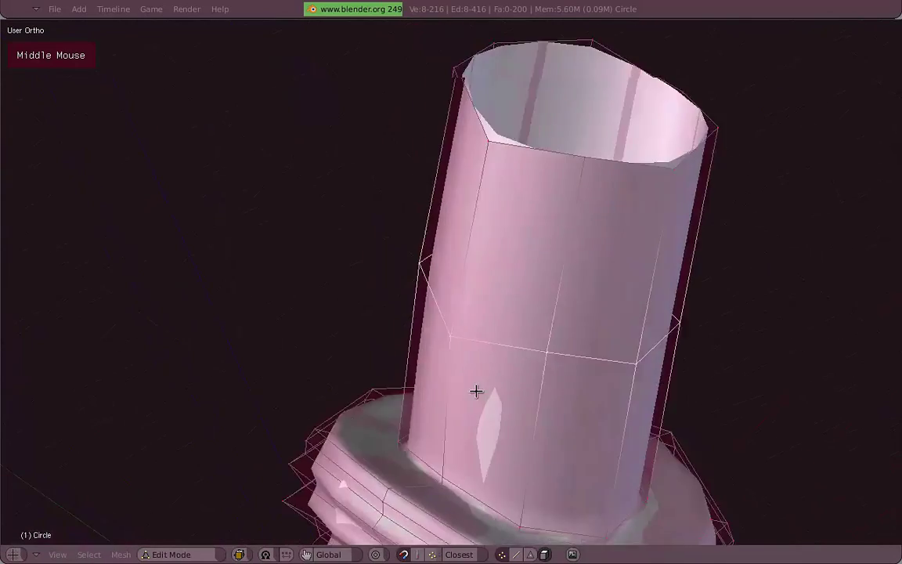
Undo the last move and frame the gap in wireframe.
key("3")
key("1")
key("z")
scroll("down", 3)
scroll("up", 3)
Select the facing edge loops and bridge them with Skin Faces/Edge-Loops, reaching 208 faces.
right_click(529, 285)
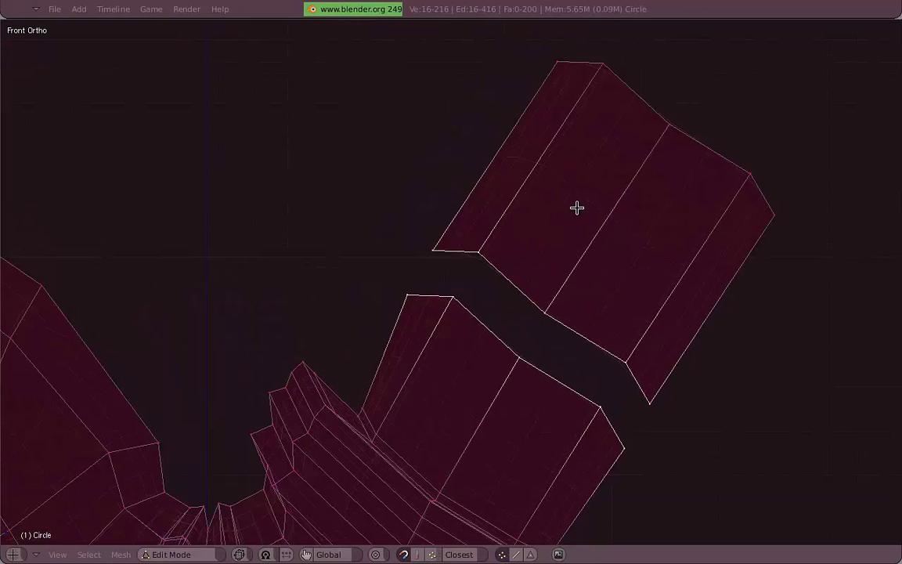
key("f")
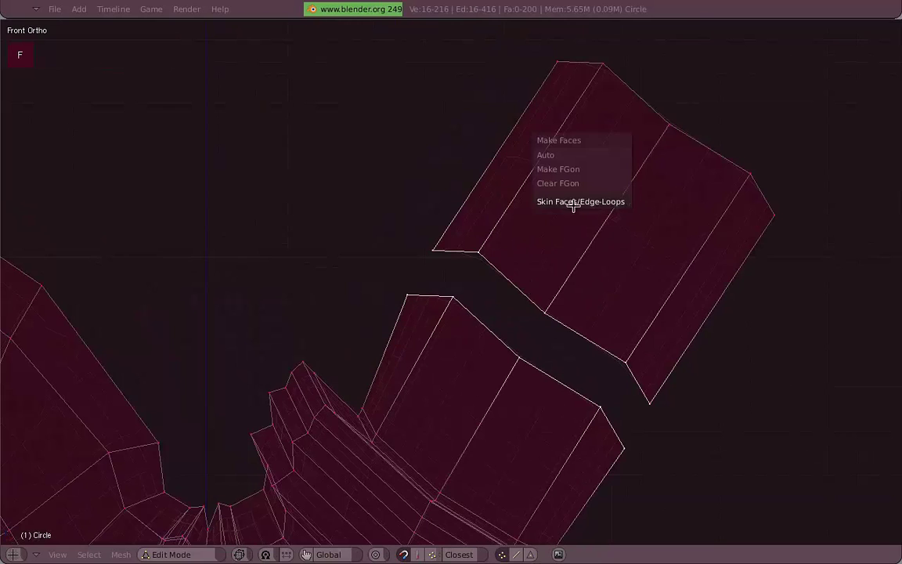
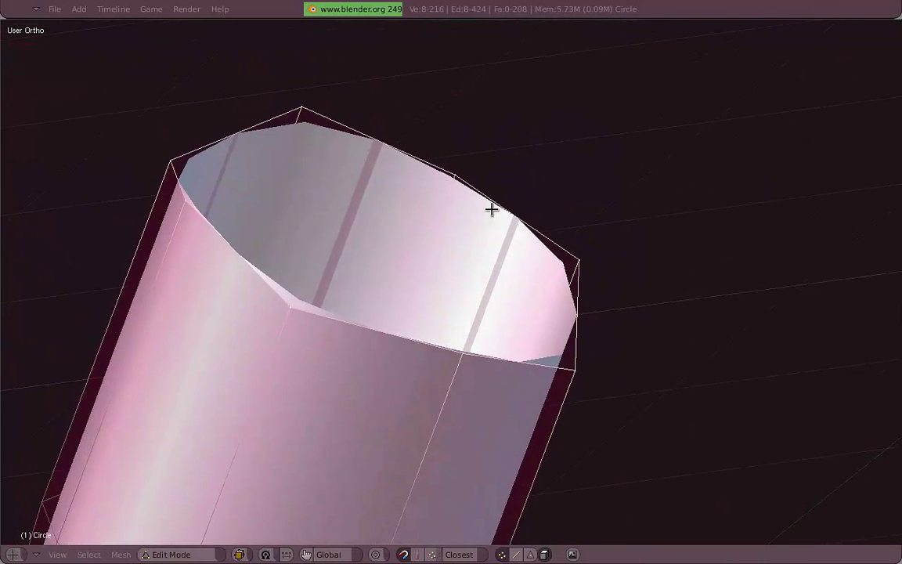
key("f")
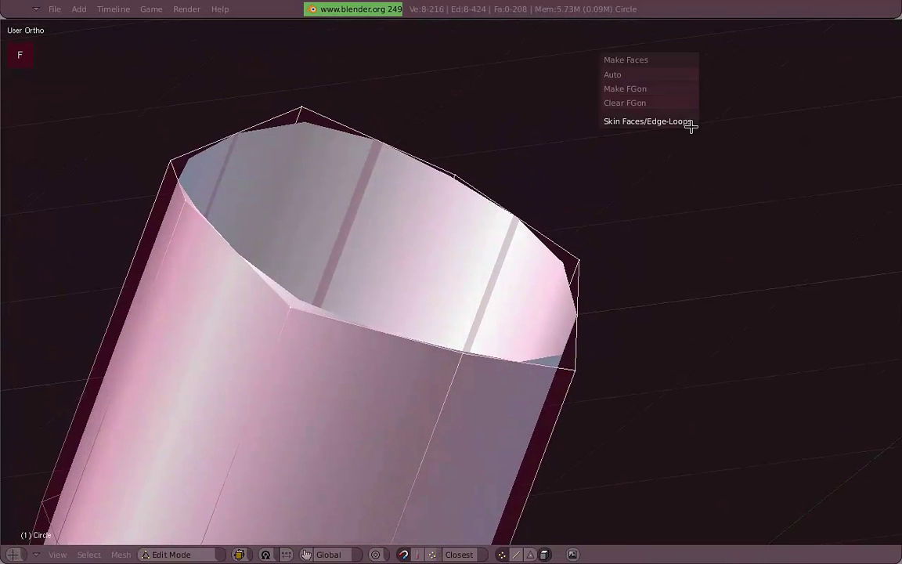
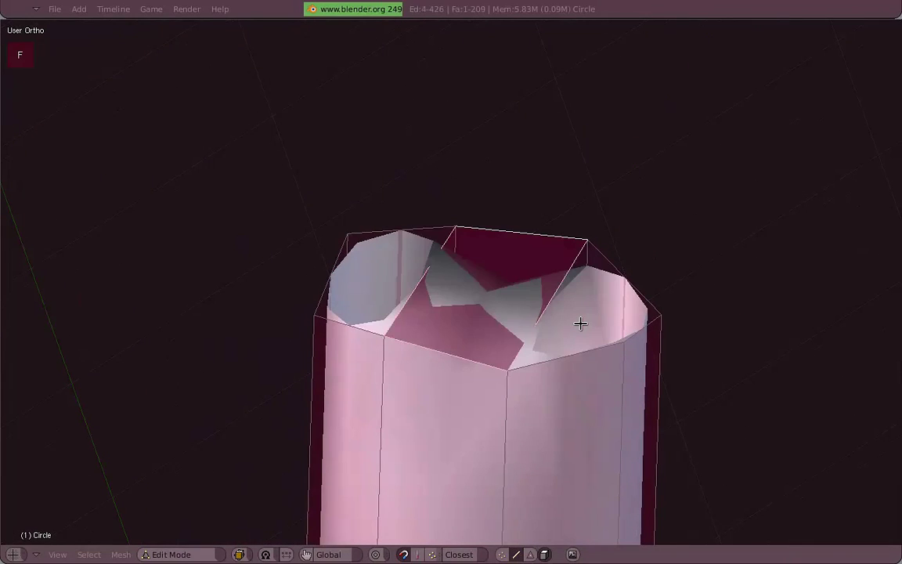
Inspect the new band in wireframe and select the tube's open top rim.
key("z")
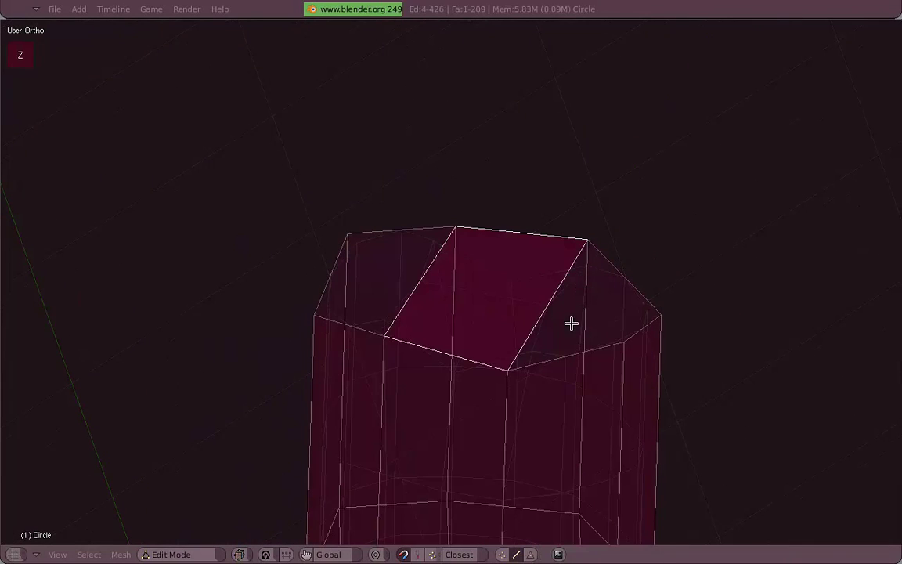
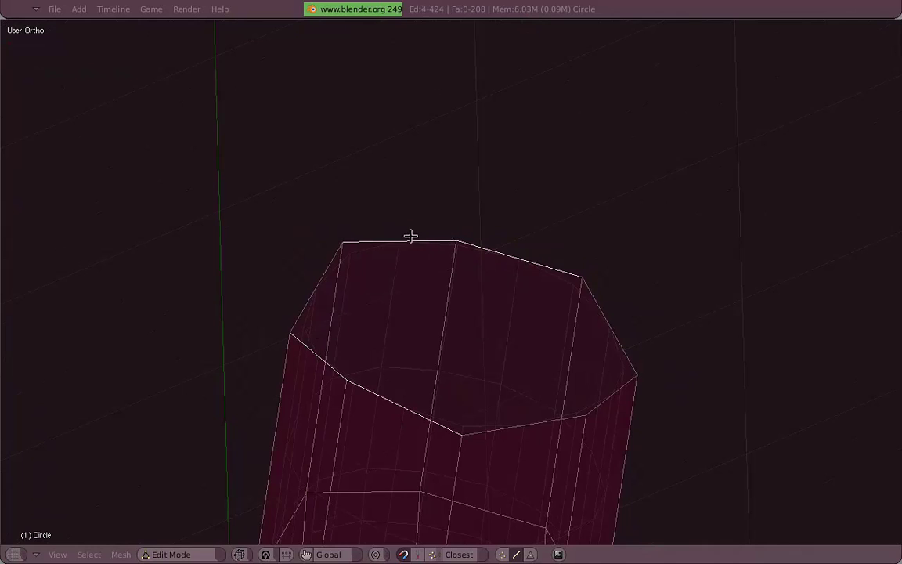
right_click(537, 429)
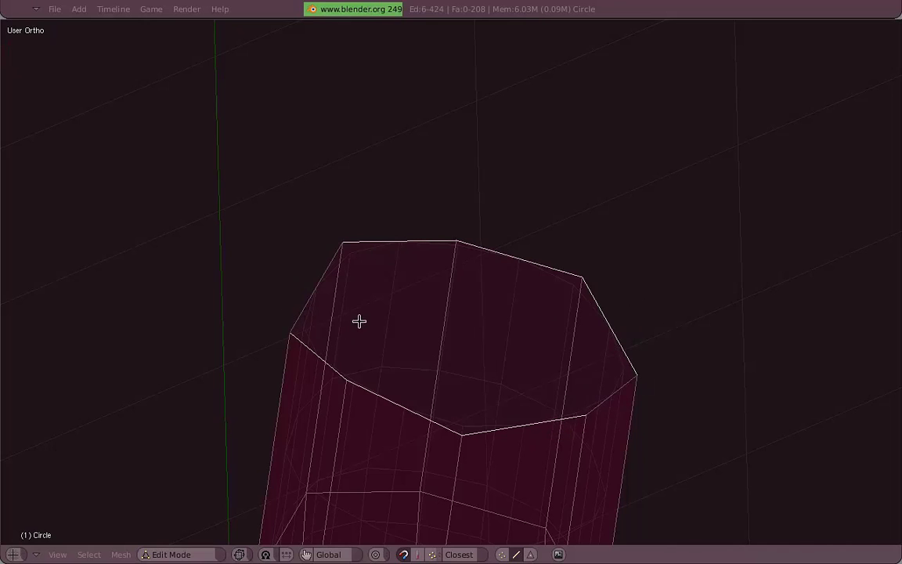
middle_click(663, 253)
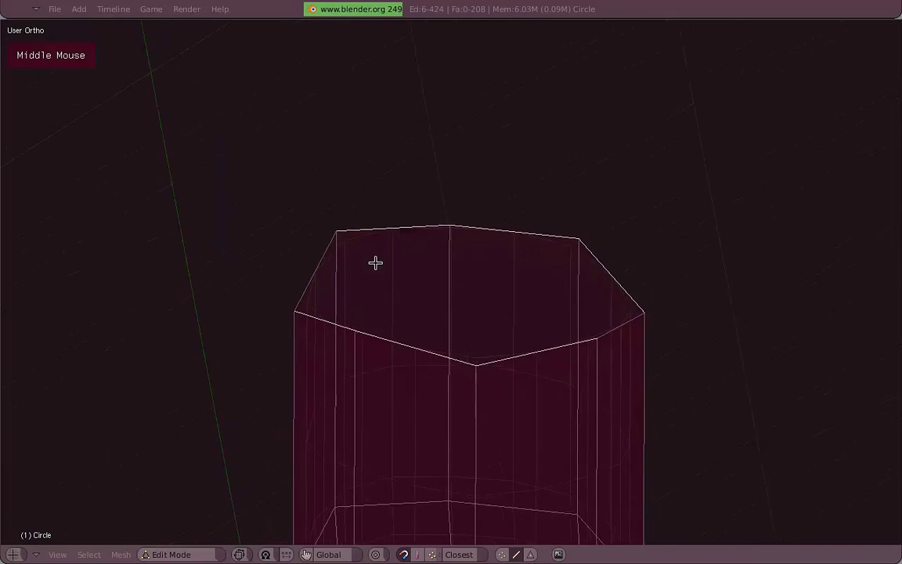
middle_click(521, 270)
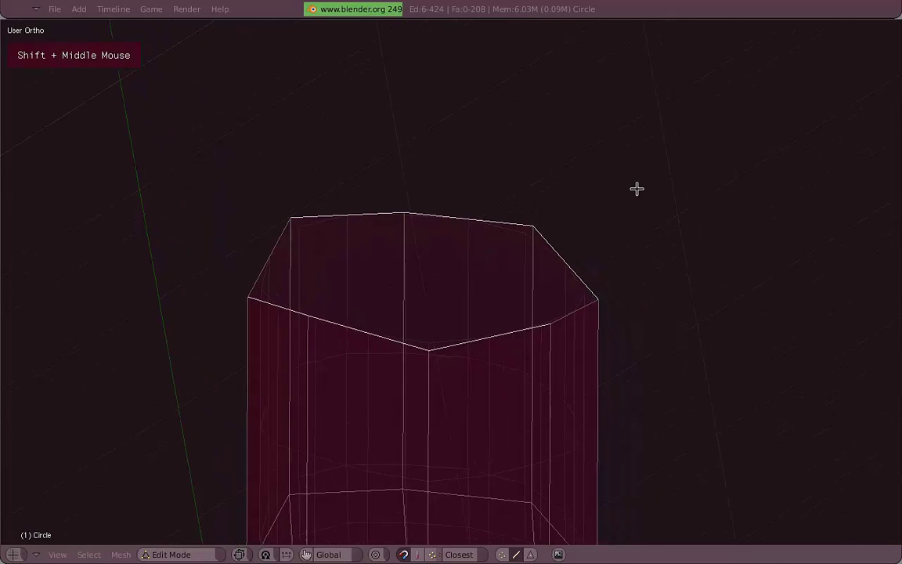
Cap the top ring with skinned faces, recalculate normals outward and leave Edit Mode.
key("f")
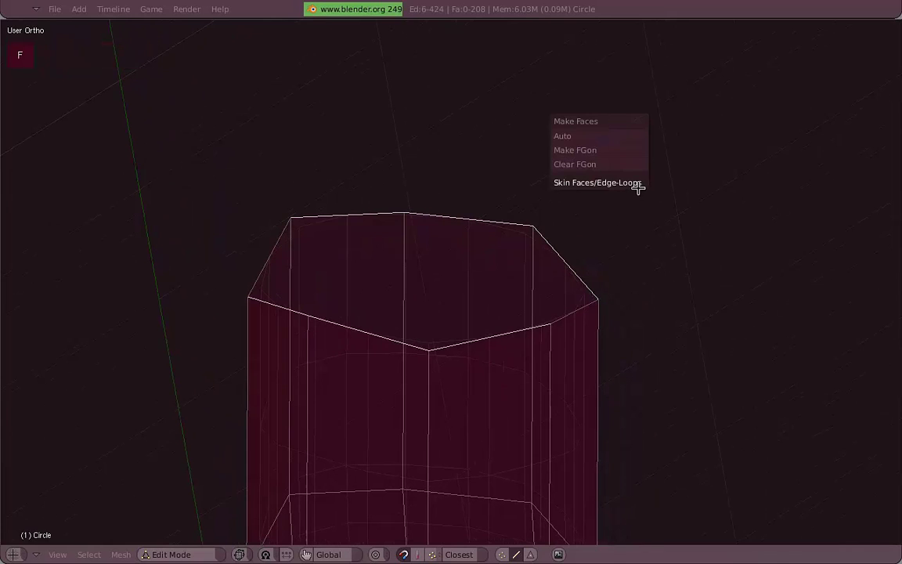
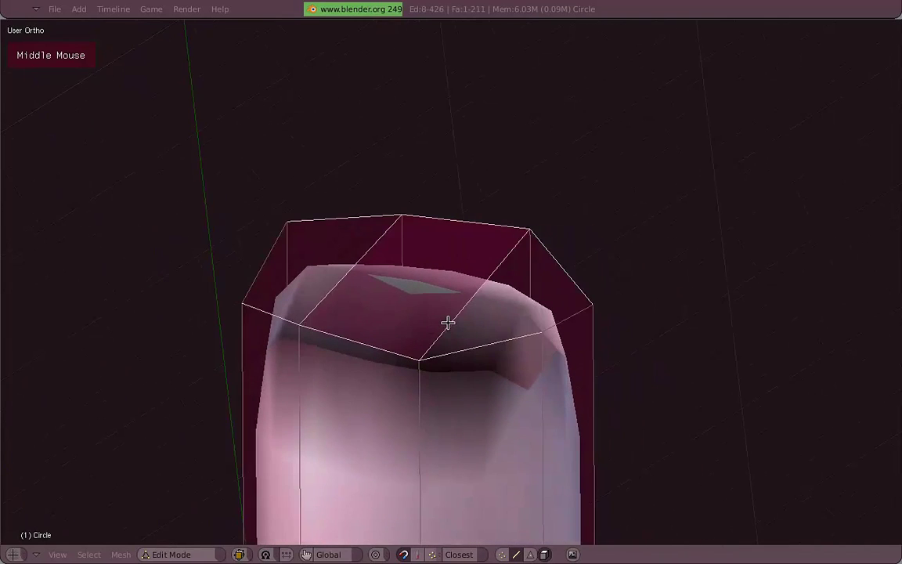
key("a")
key("ctrl+n")
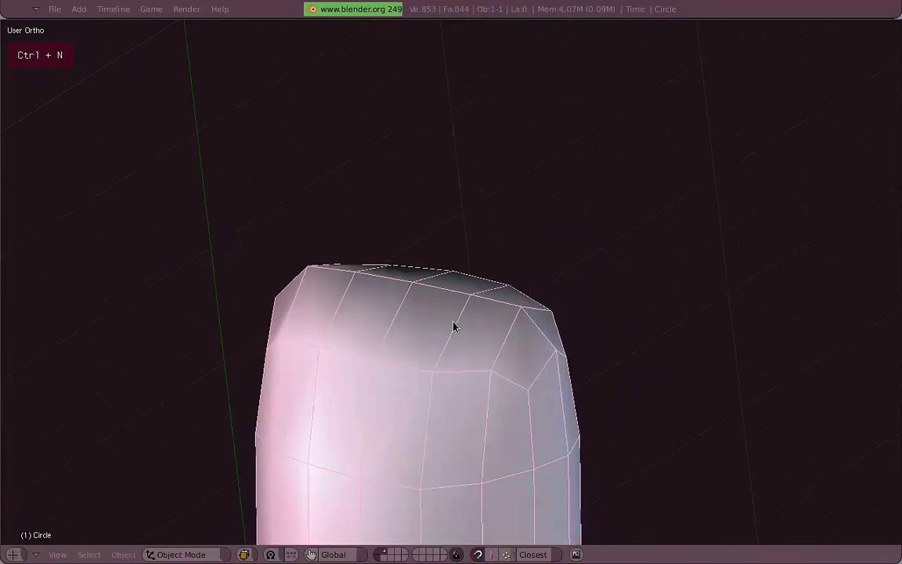
Orbit around the tube to look at its capped end.
middle_click(368, 299)
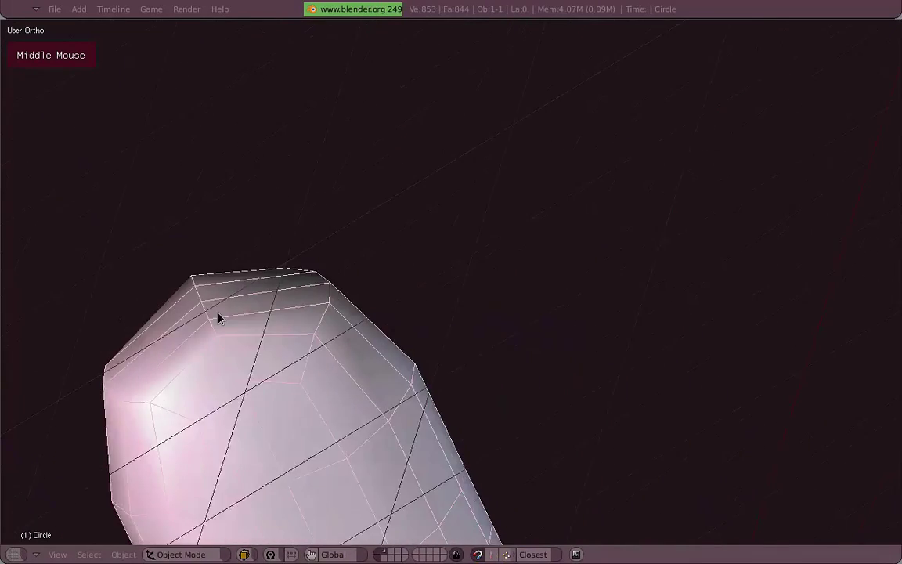
scroll("down", 3)
middle_click(352, 267)
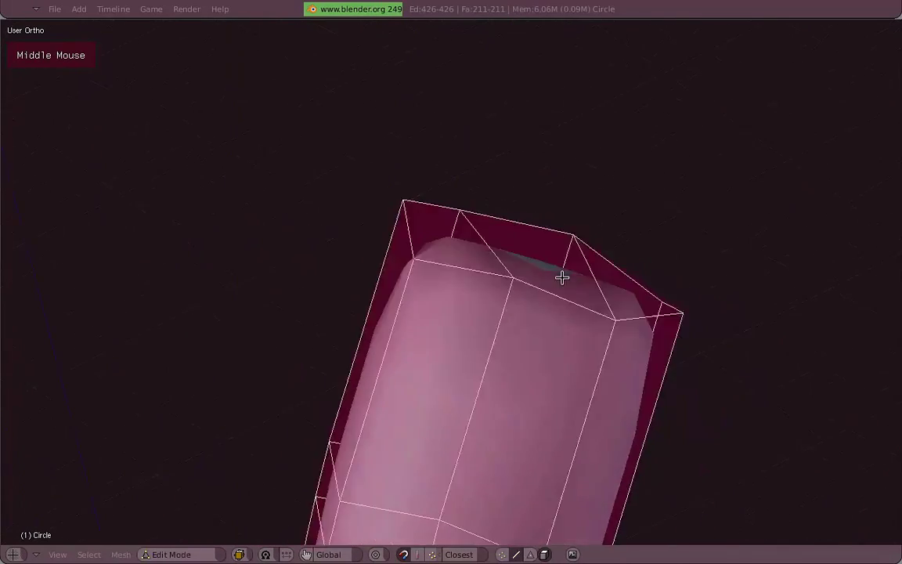
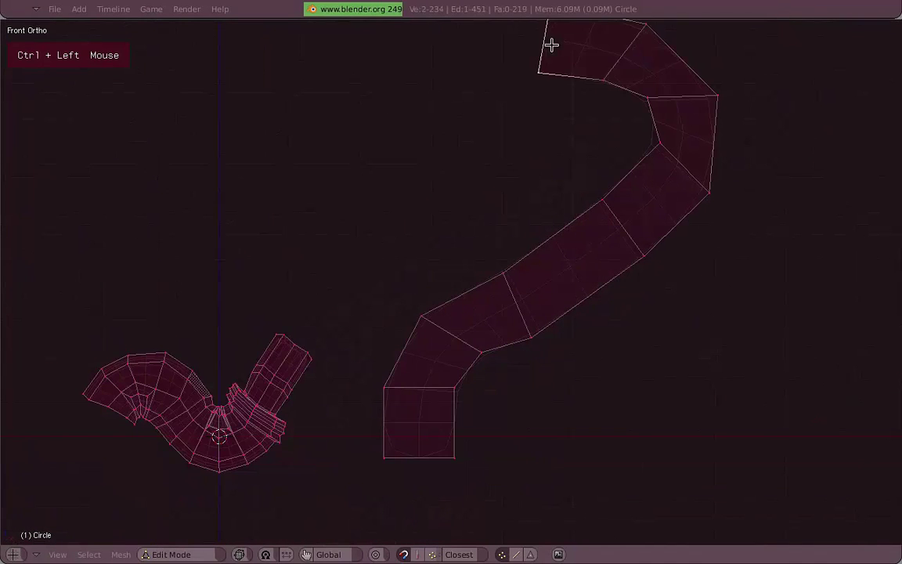
Undo the first bridging attempt and reset the selection of the two S-shaped strips.
middle_click(626, 161)
left_click(418, 133)
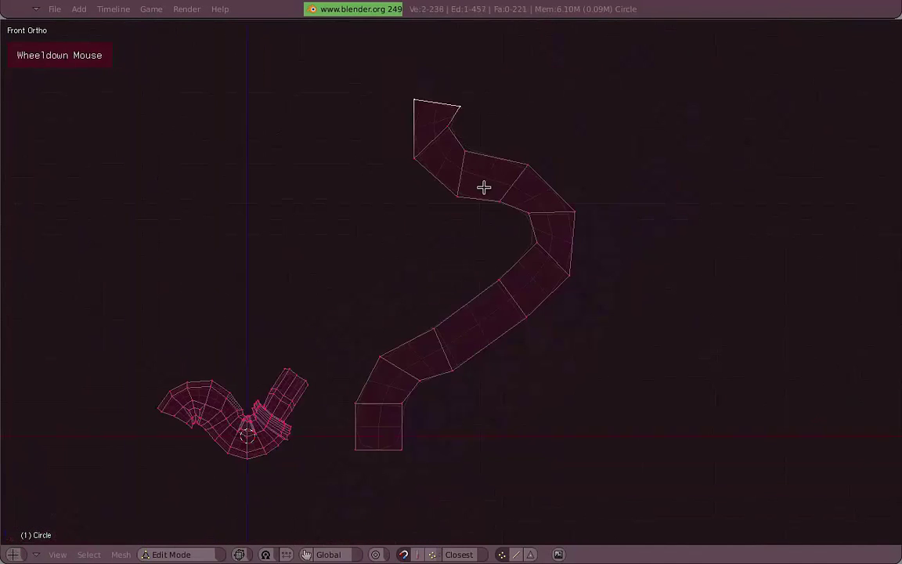
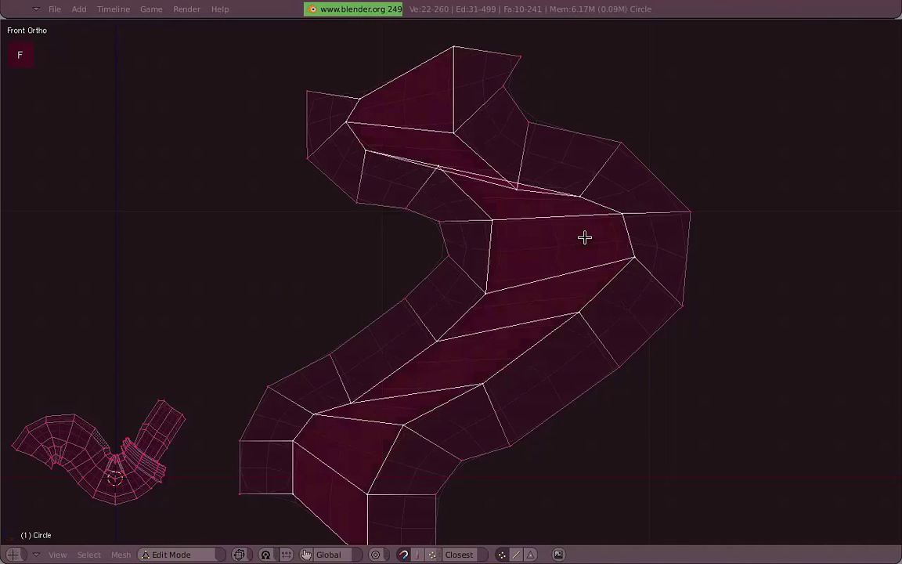
key("z")
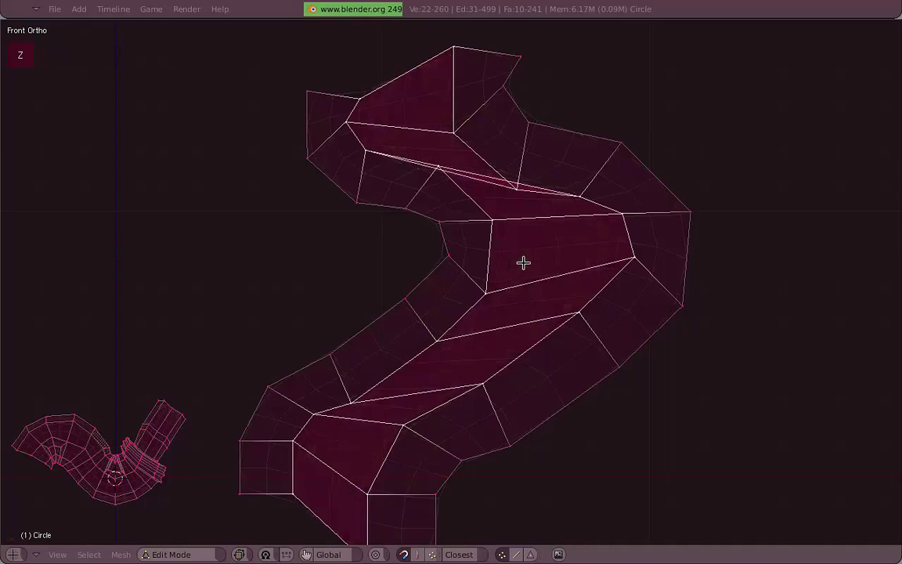
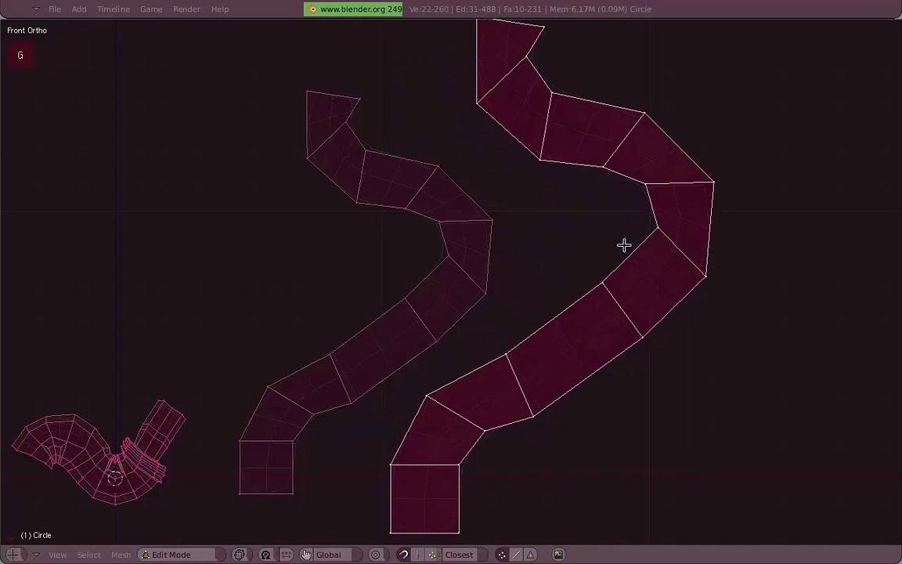
key("a")
key("ctrl+n")
key("z")
key("a")
Select the facing edges of both strips and skin faces across the gap (F).
right_click(522, 144)
right_click(467, 200)
key("z")
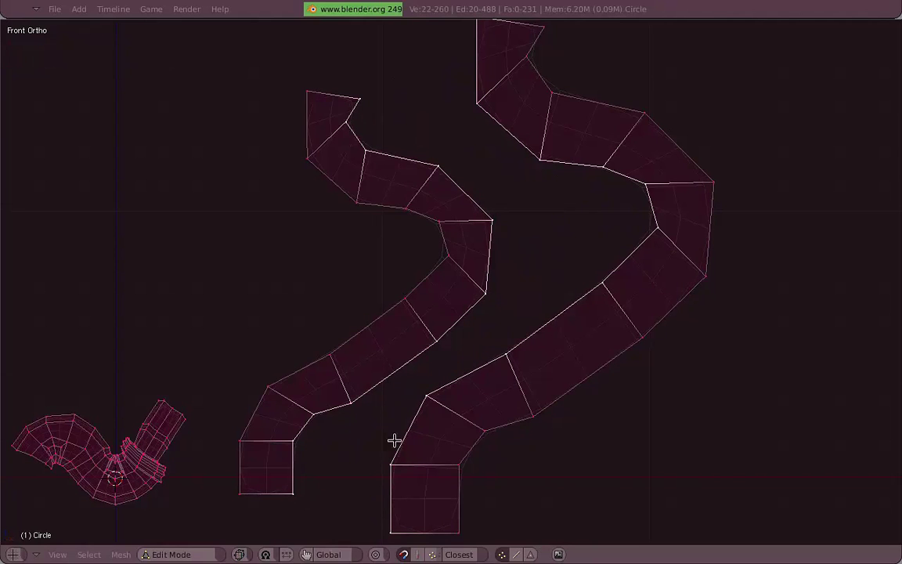
scroll("down", 3)
key("f")
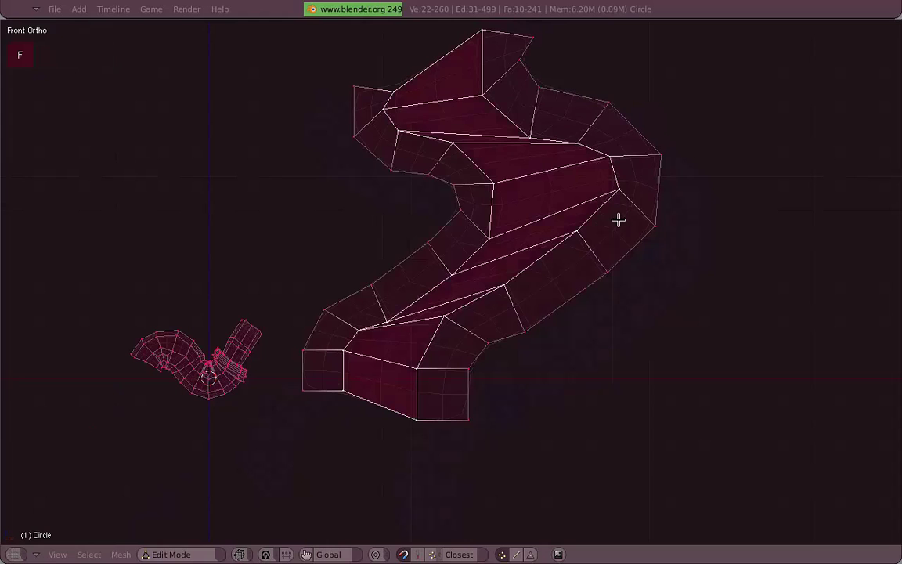